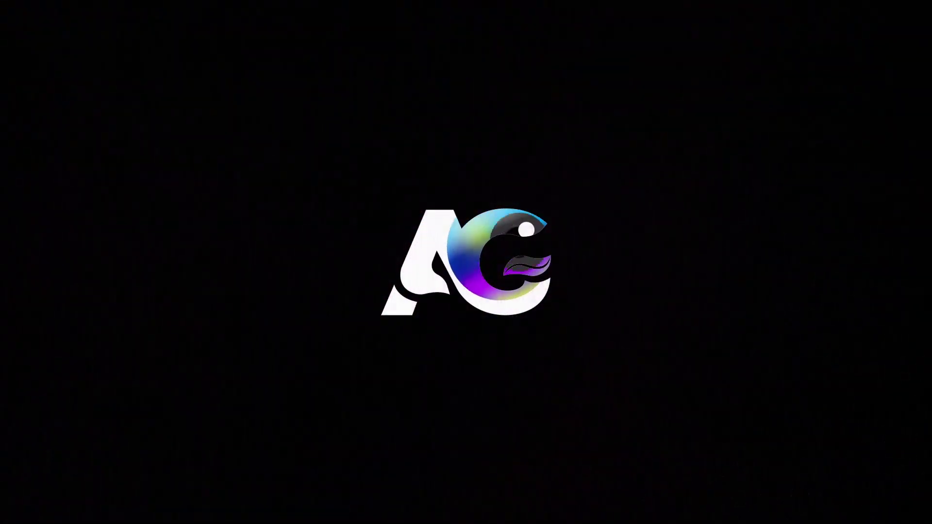
Step: Create a new HDTV 1080 29.97 composition named 'Main Animation', 30 seconds long
left_click(431, 246)
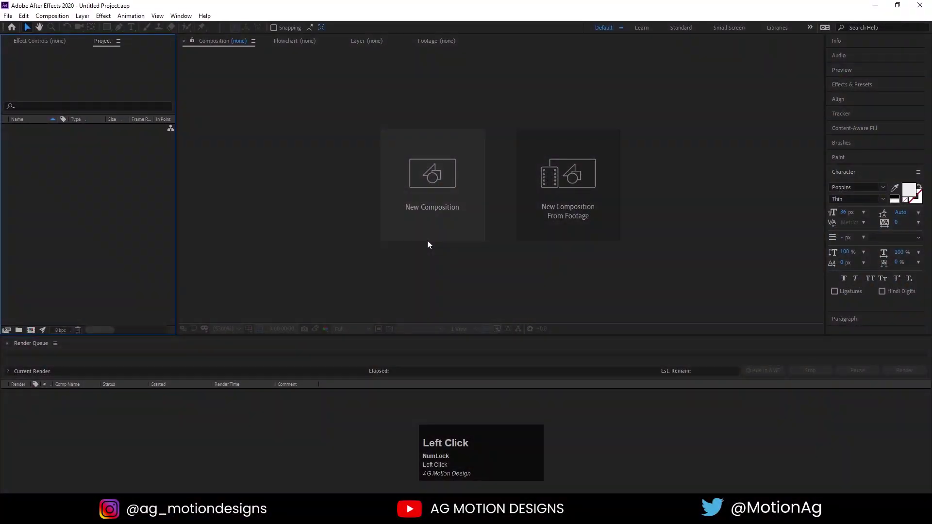
type("ain")
key("space")
type("nimation")
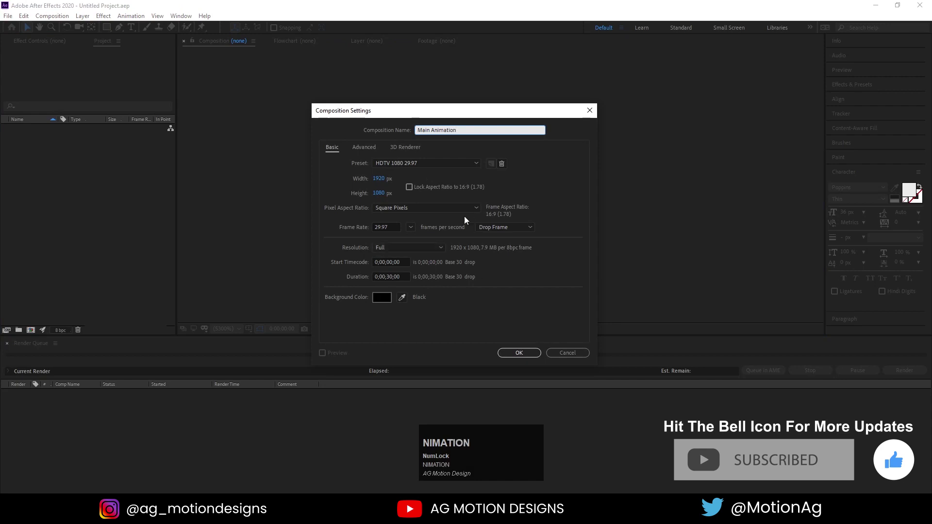
left_click(508, 356)
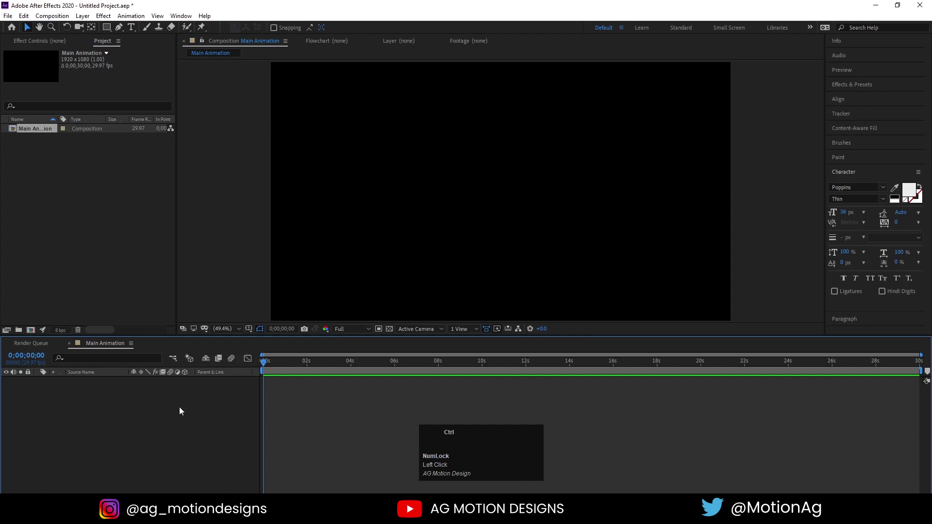
Step: Create a second composition named 'C', 200 × 1080 pixels with aspect lock off
key("ctrl+n")
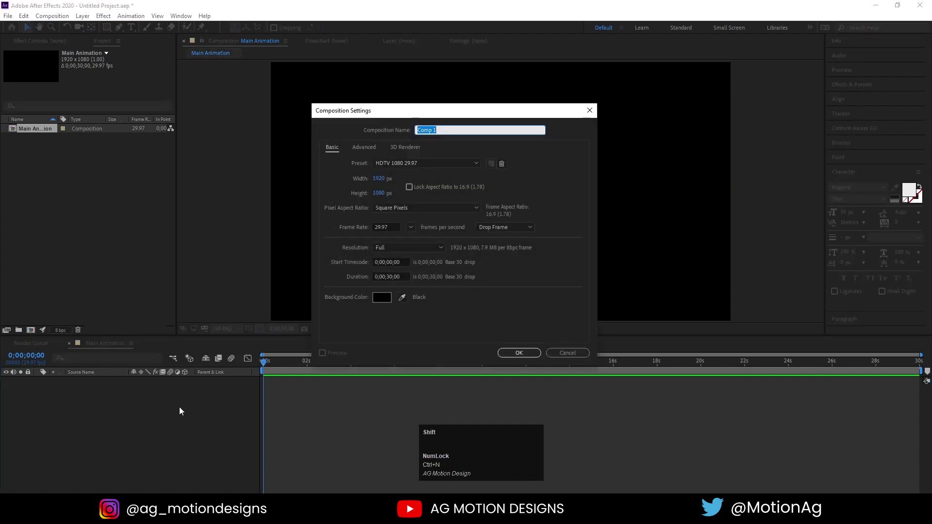
key("shift+c")
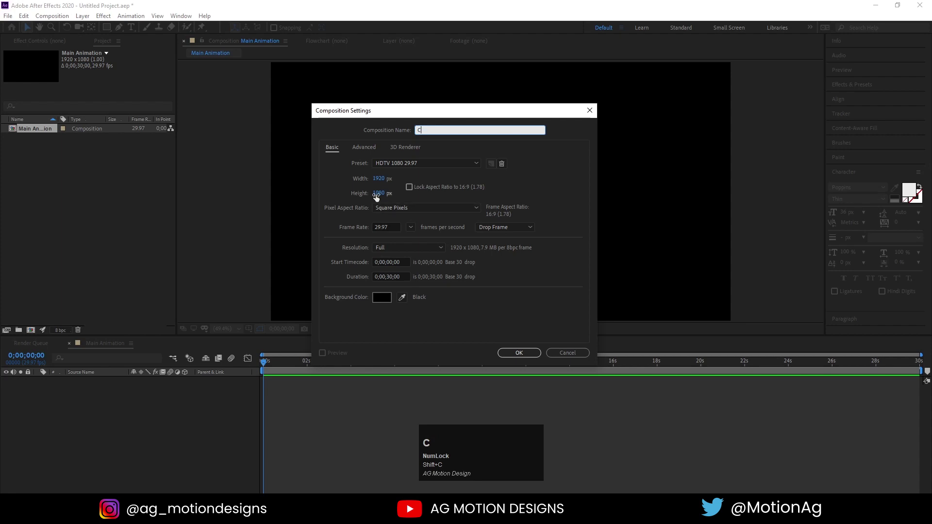
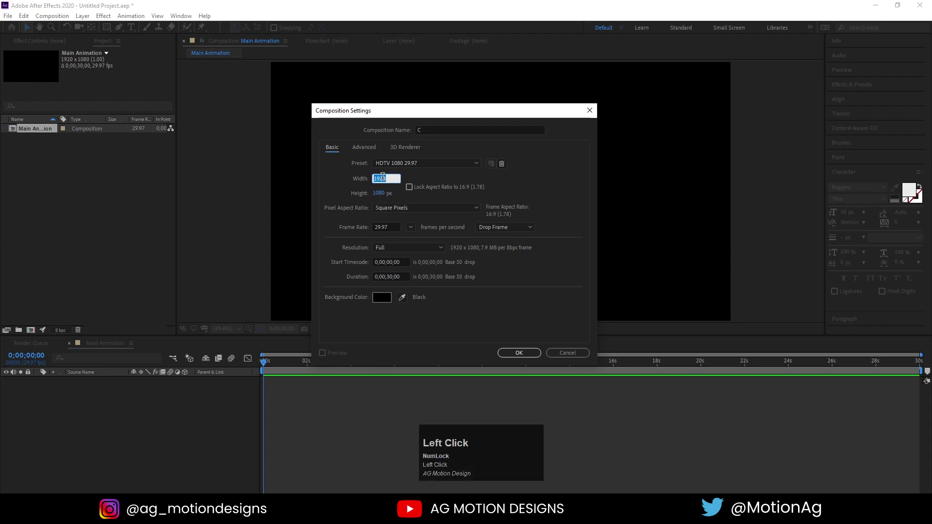
key("Return")
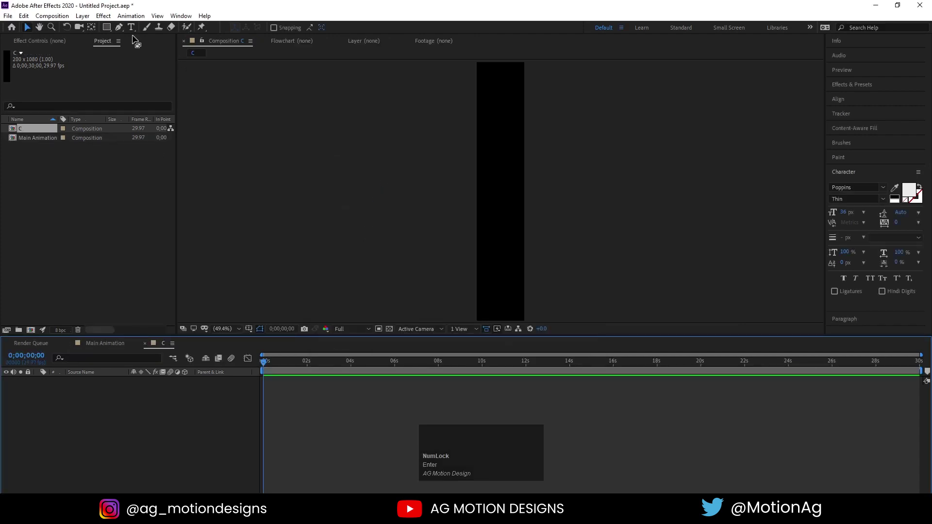
Step: Draw a white rectangle shape layer and give composition C a light blue background
left_click_drag(114, 28, 157, 400)
key("Return")
key("Return")
left_click(158, 400)
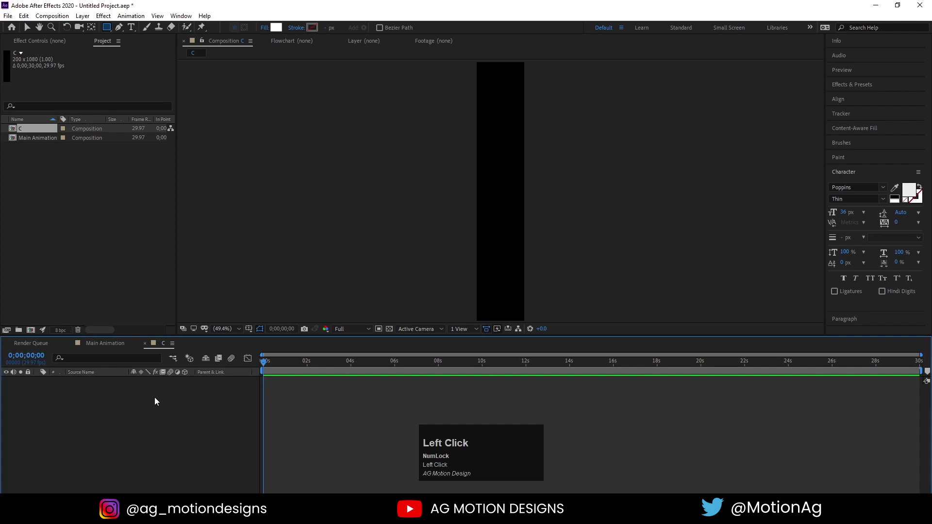
key("ctrl+k")
left_click_drag(390, 299, 296, 178)
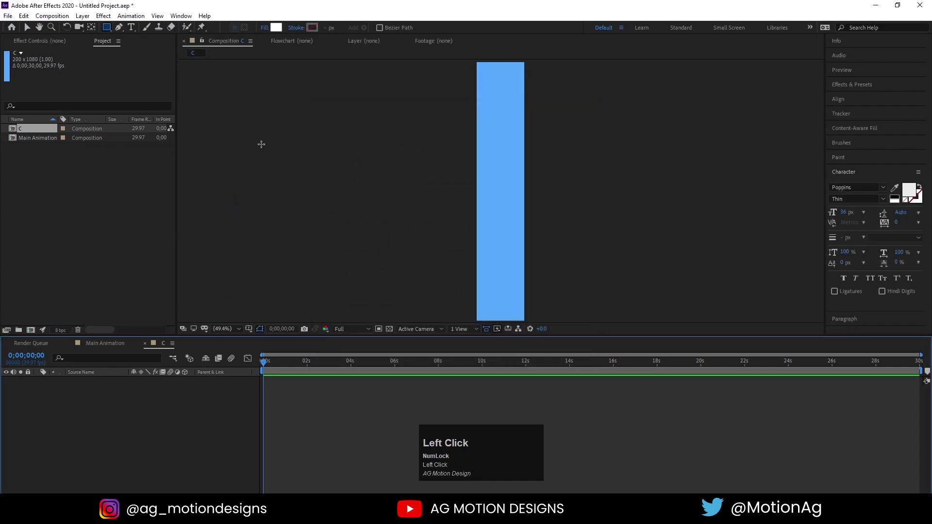
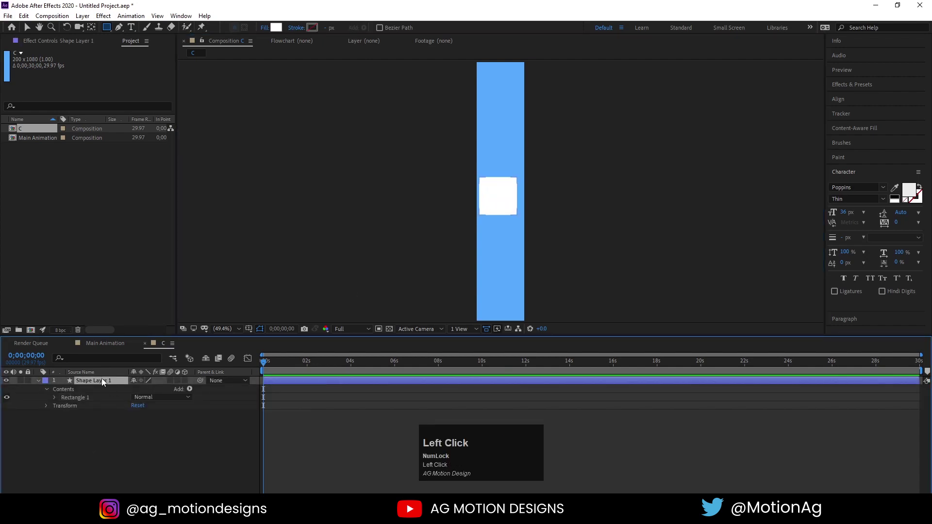
Step: Centre the white square with the Align panel and scale it to 115%
key("ctrl+alt+Home")
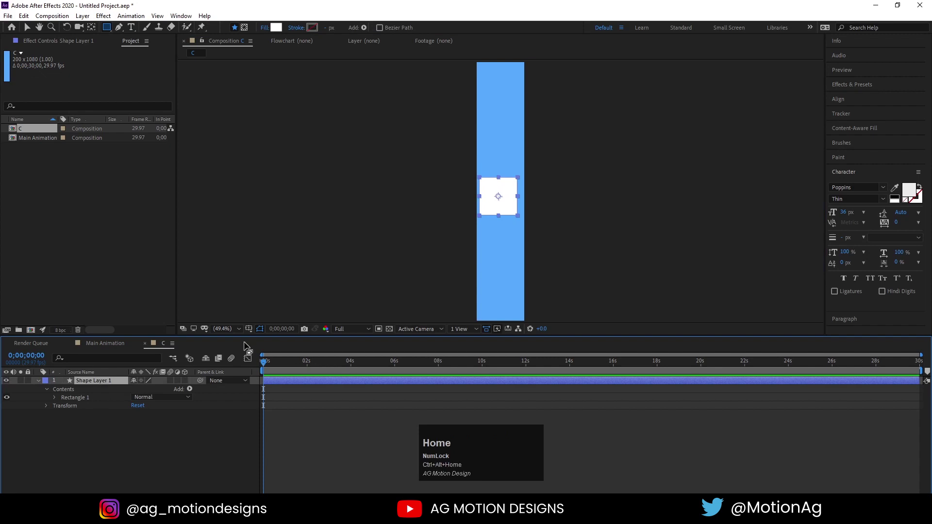
left_click(844, 104)
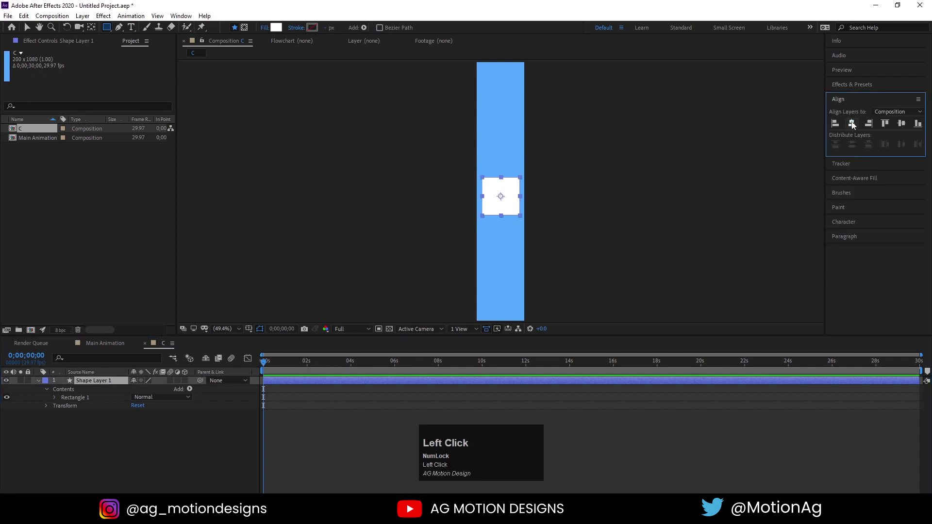
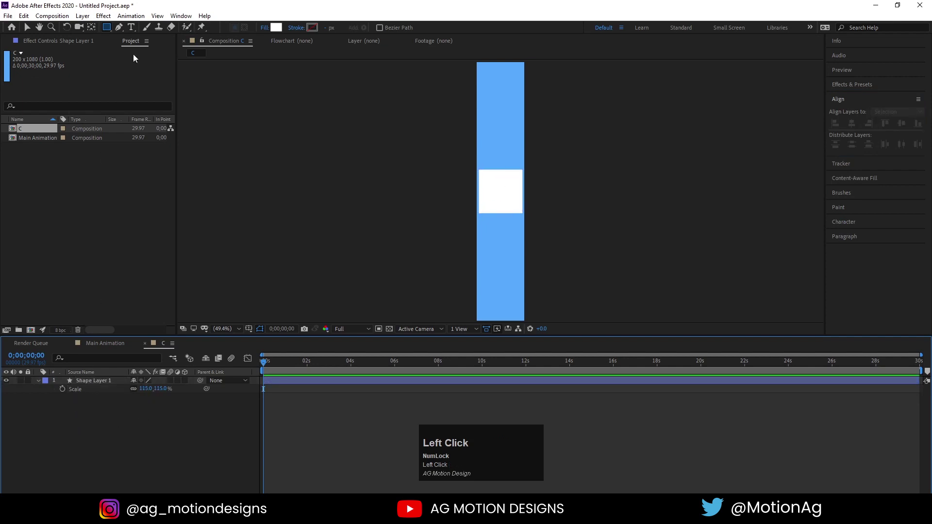
left_click_drag(107, 32, 138, 50)
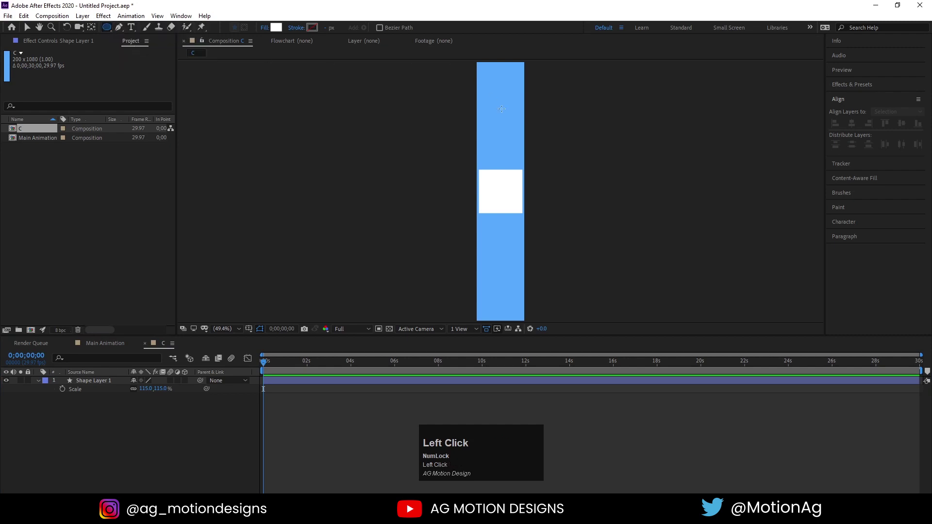
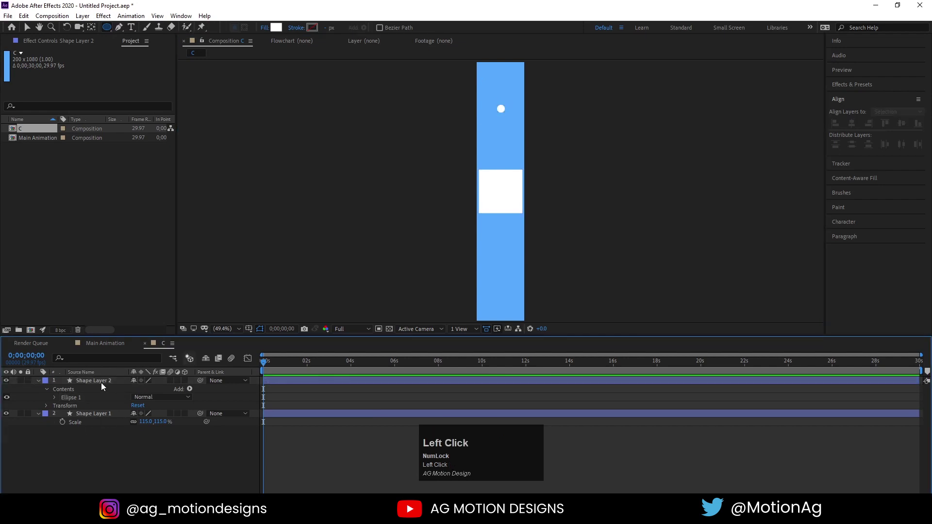
Step: Add a small white ellipse, centre it horizontally and keyframe its Position from 100,-27.5 to 100,460
key("ctrl+alt+Home")
left_click(857, 127)
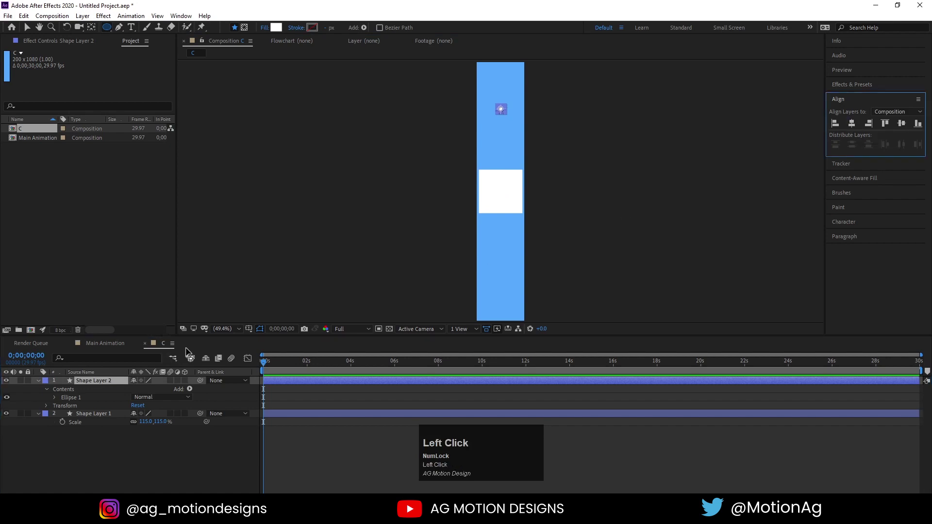
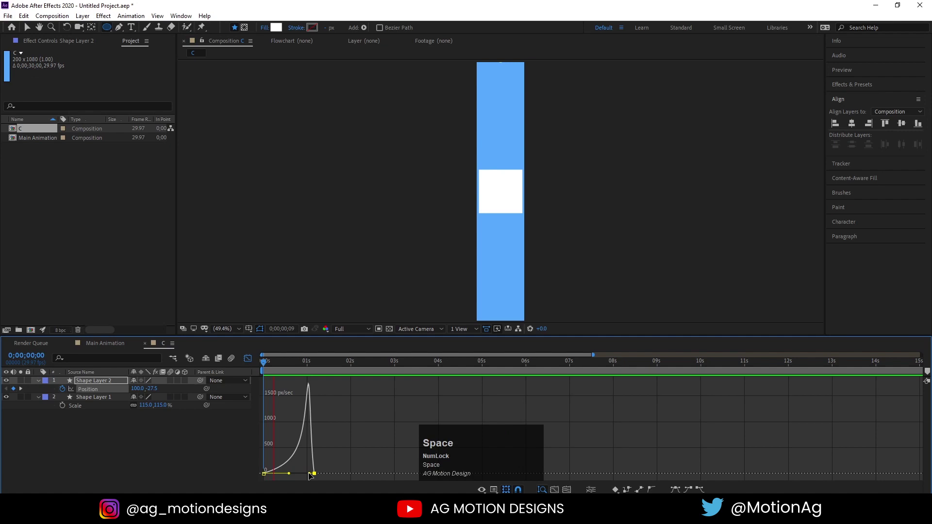
left_click(251, 357)
key("space")
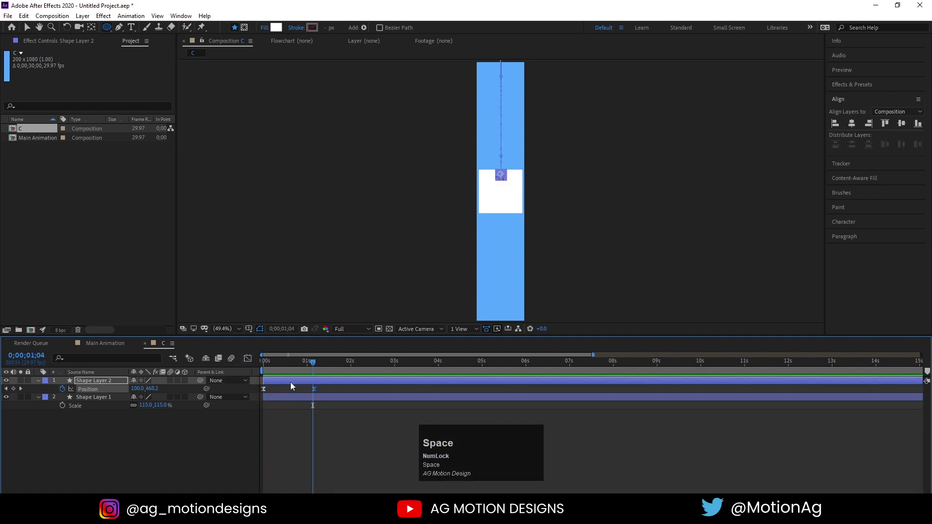
Step: Ease the dot's drop in the Graph Editor and preview the fall onto the square
left_click(281, 366)
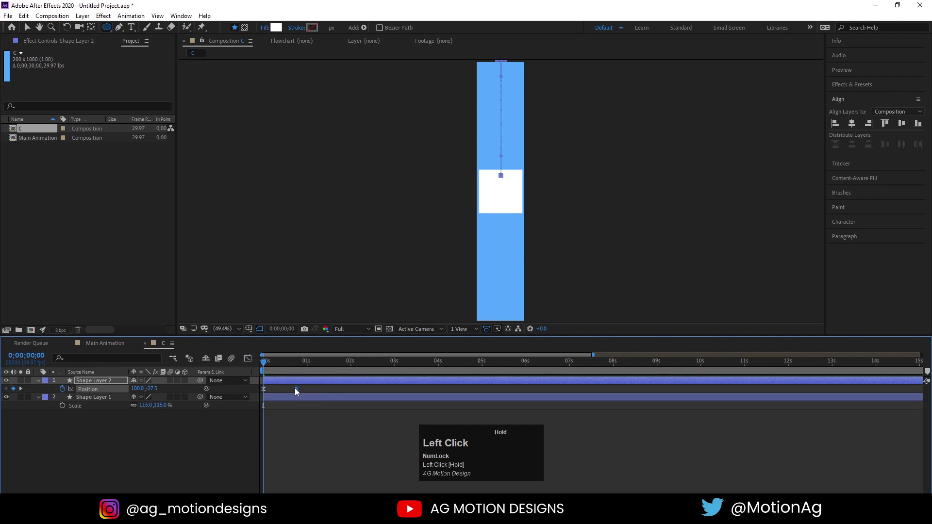
key("space")
left_click(286, 368)
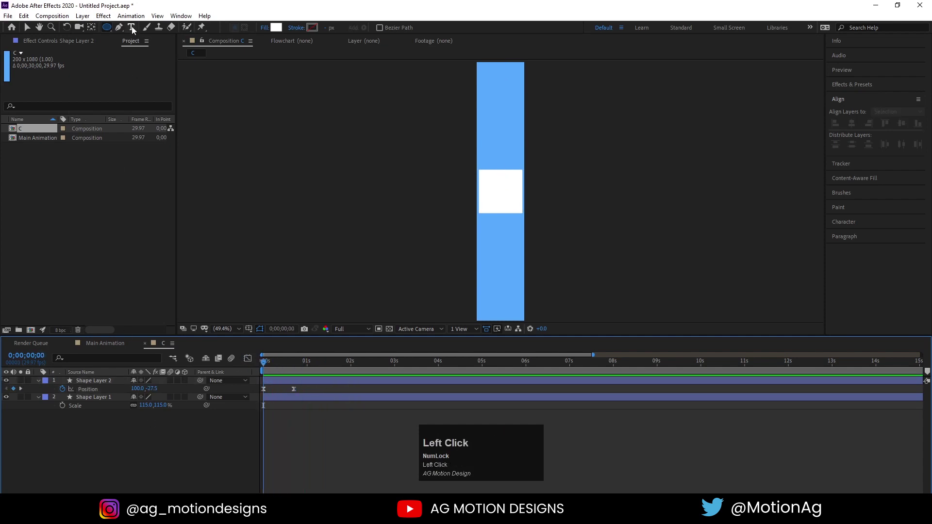
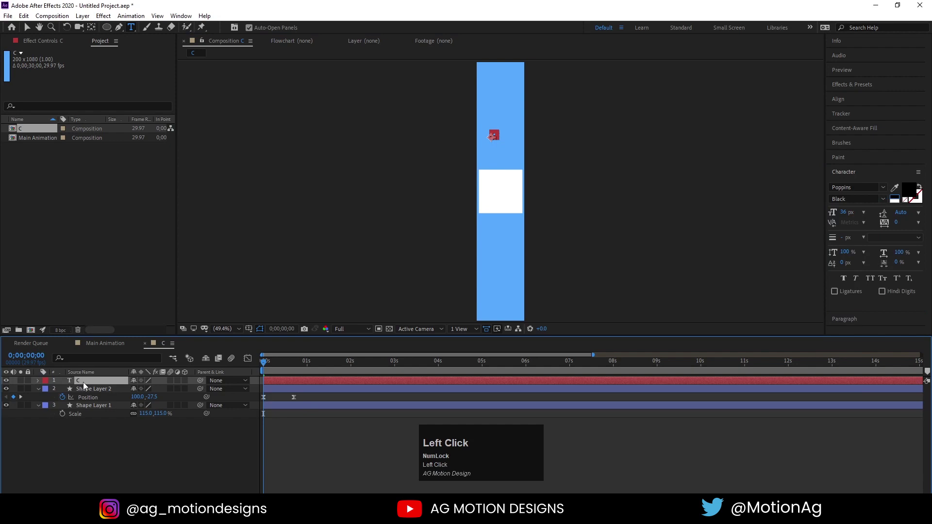
Step: Add a black 'C' text layer, centre it on the square with Align and scale it to 494%
key("ctrl+alt+Home")
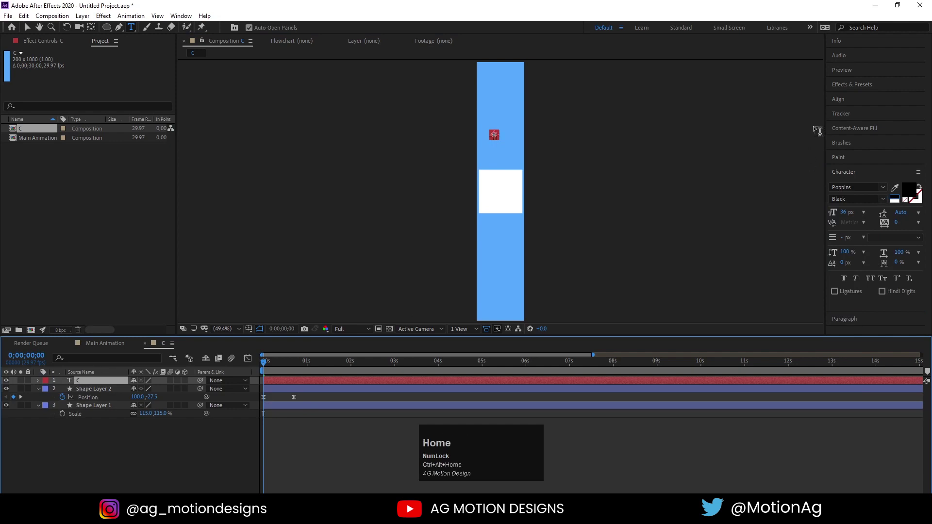
left_click(845, 100)
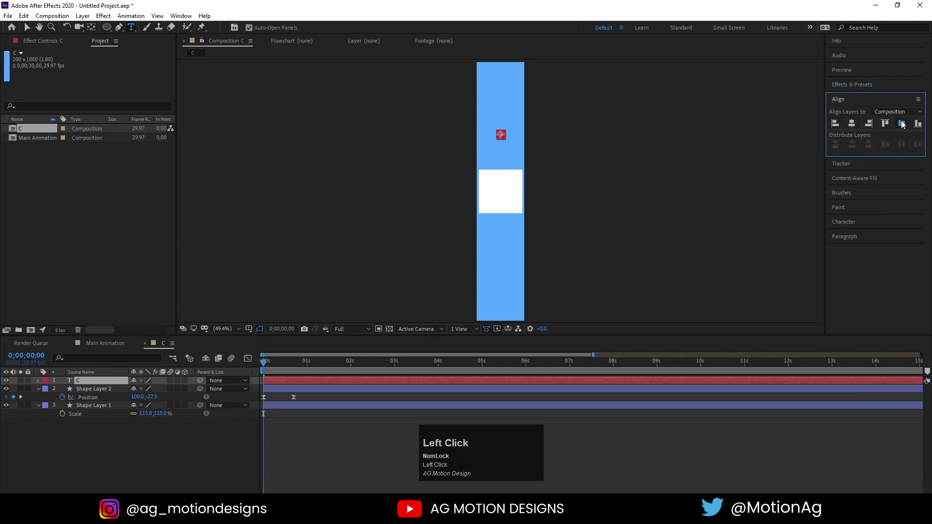
key("s")
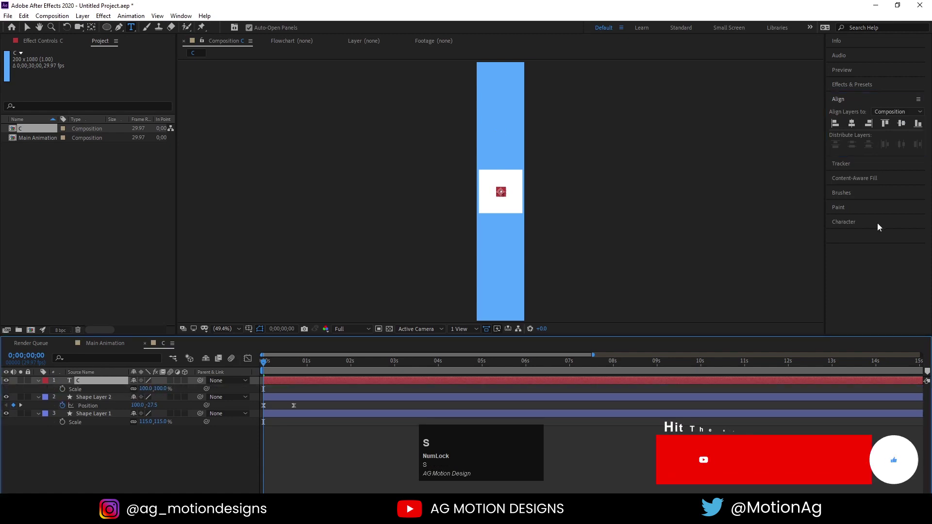
left_click_drag(147, 392, 89, 401)
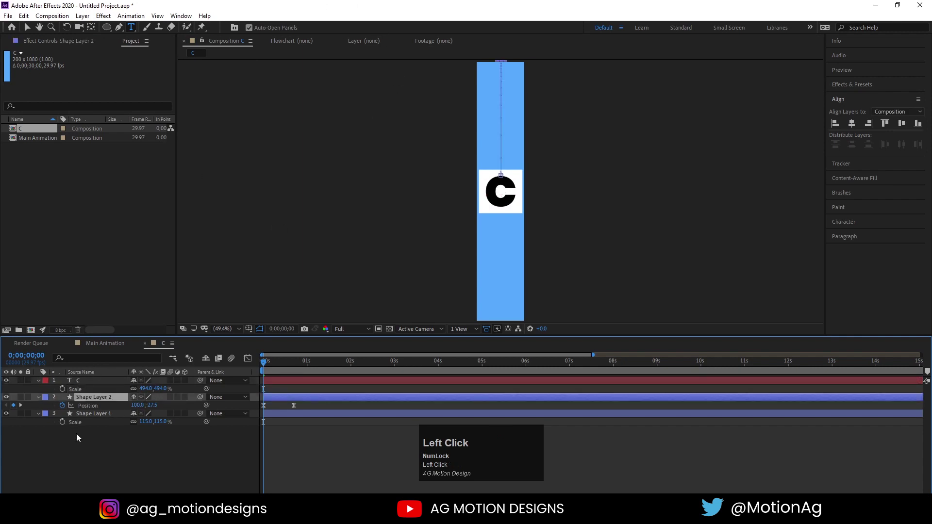
Step: Set the dot's fill colour, move its layer beneath the square and preview
left_click(29, 27)
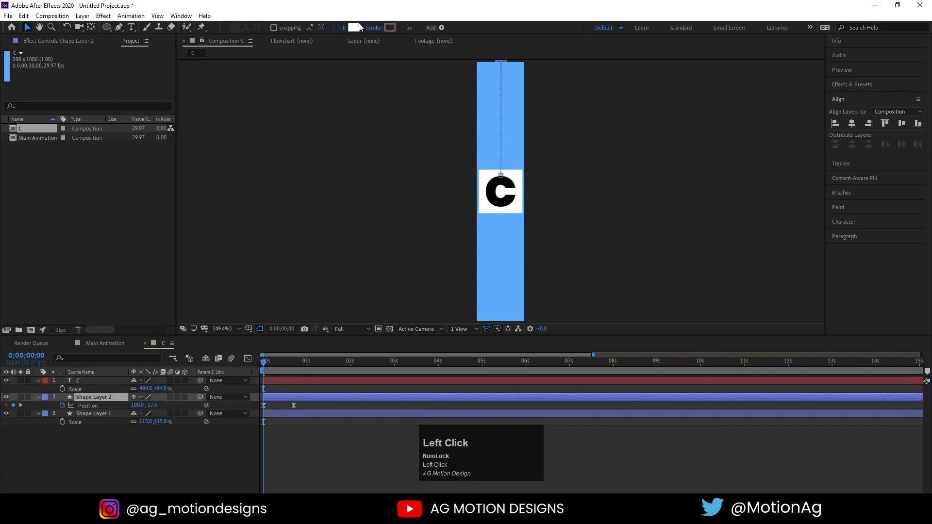
key("Return")
left_click_drag(91, 404, 190, 389)
key("=")
key("space")
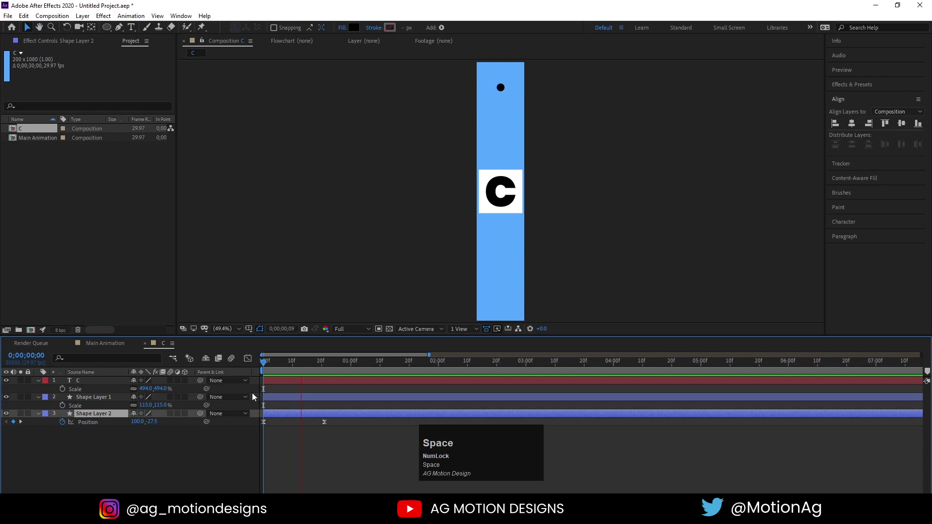
Step: Duplicate the white square above the letter C and set C's track matte to Alpha Matte
left_click(85, 383)
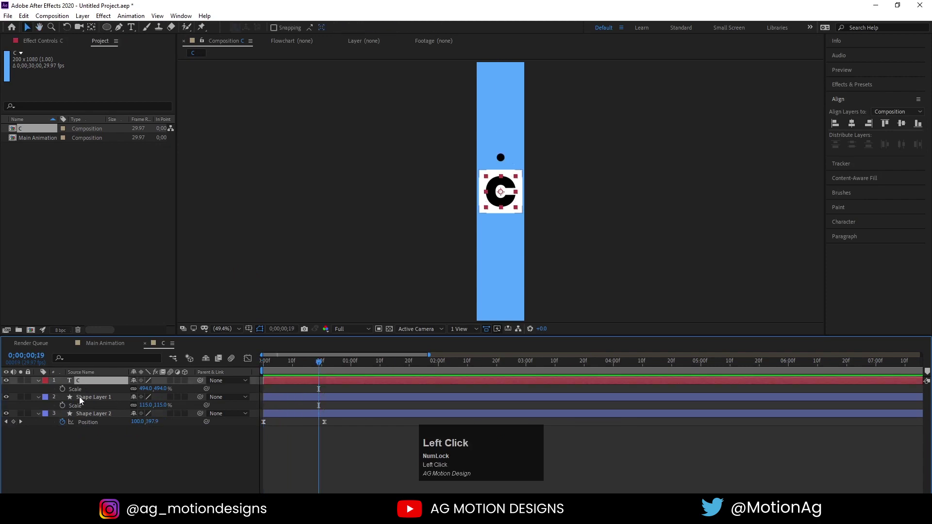
key("ctrl+d")
left_click_drag(82, 399, 80, 393)
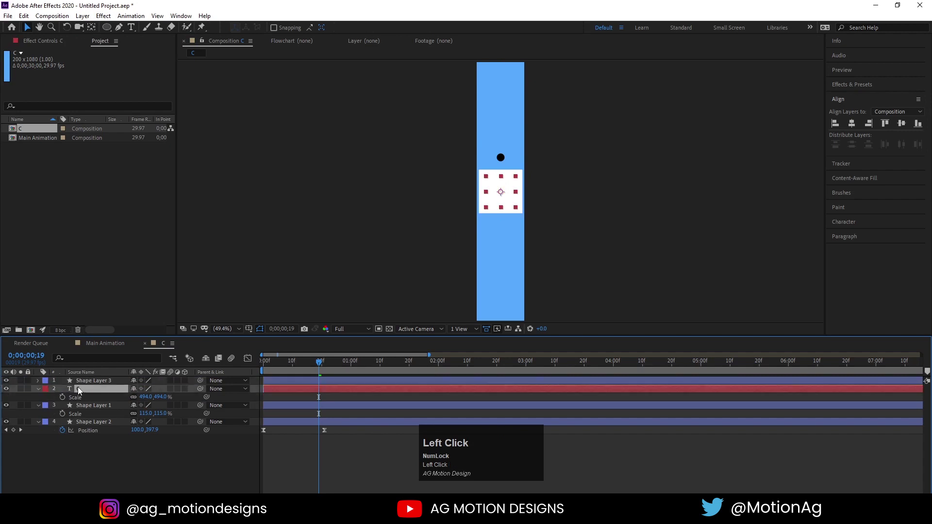
key("F4")
left_click(194, 394)
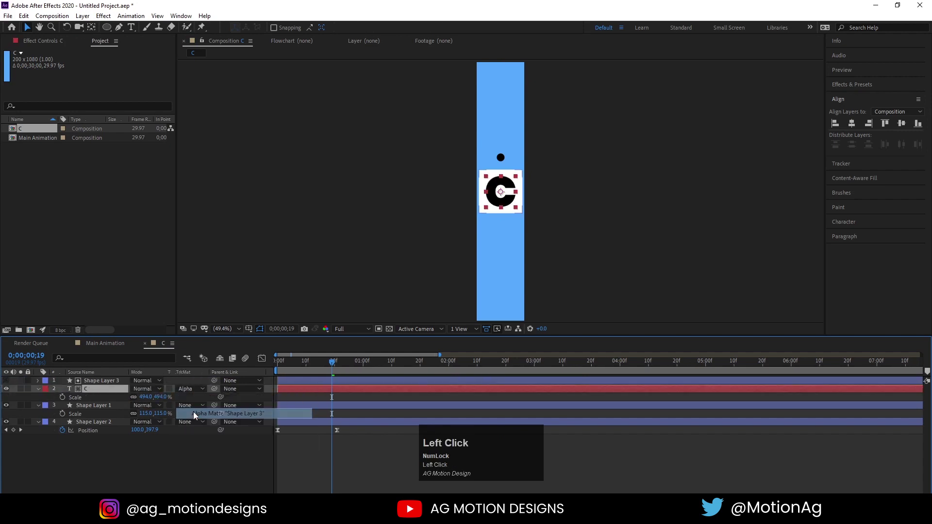
Step: Preview the matted letter and reveal C's Position property for keyframing
key("space")
left_click_drag(351, 364, 82, 392)
key("p")
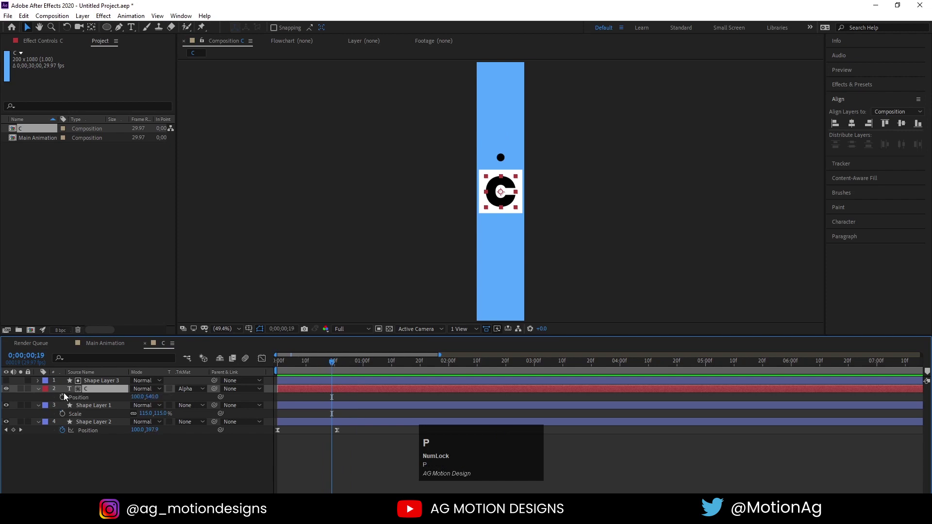
Step: Keyframe C's Position so it starts above the square and slides down with easy-eased, reshaped speed curve
key("[")
left_click_drag(64, 398, 18, 397)
type("jj")
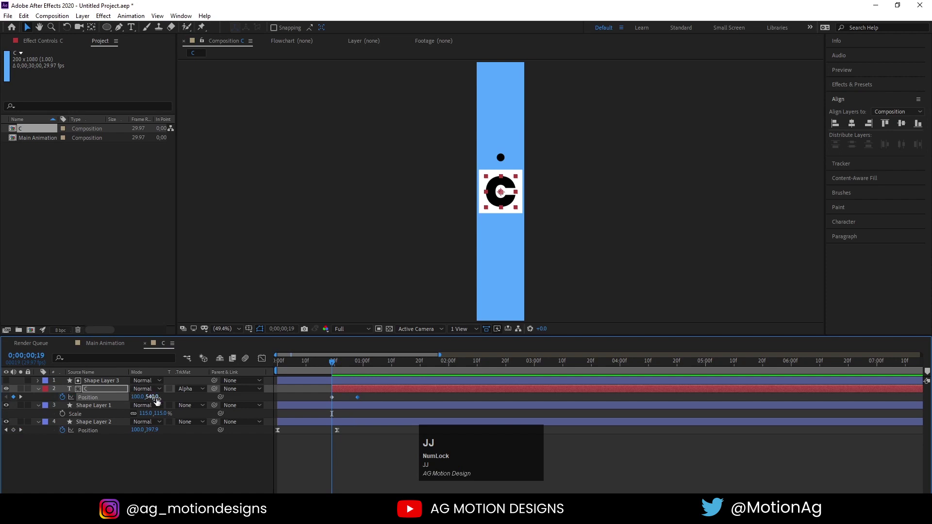
left_click_drag(158, 400, 95, 400)
key("F9")
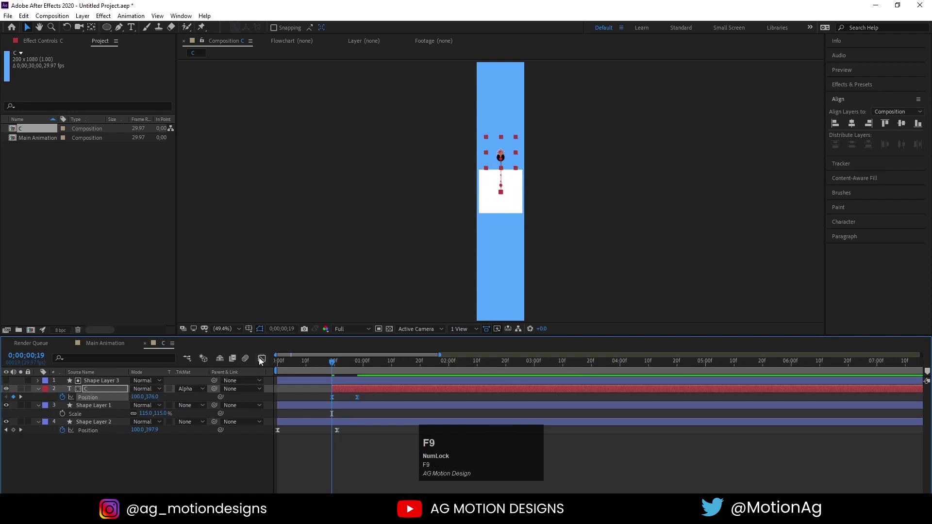
left_click(262, 360)
key("=")
left_click_drag(400, 459, 267, 357)
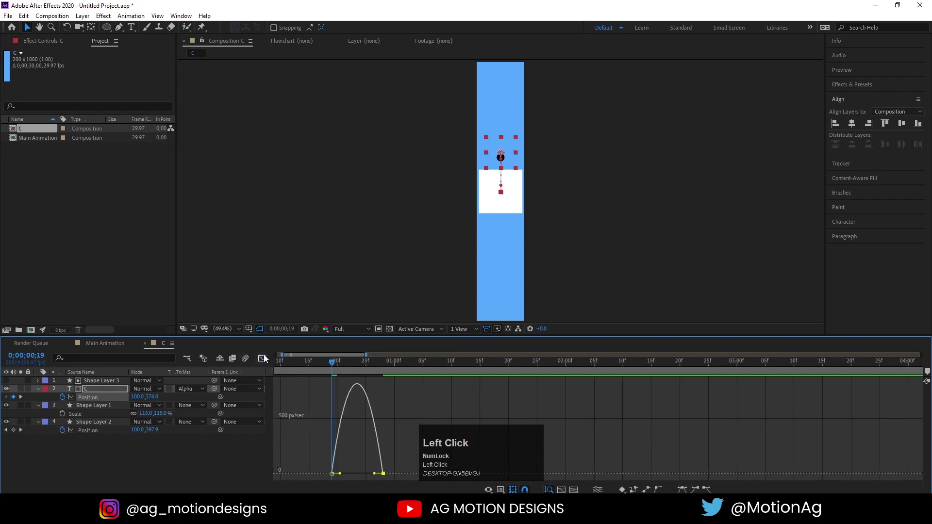
Step: Add Rotation keyframes starting at -51° and ease them in the speed graph
key("r")
left_click(66, 400)
type("ukk")
left_click(17, 407)
key("j")
type("jj")
left_click_drag(144, 408, 374, 413)
key("F9")
left_click_drag(259, 363, 344, 464)
left_click_drag(344, 465, 353, 483)
Step: Preview the letter's swing and return to the first keyframe to refine
key("space")
left_click(264, 364)
key("space")
left_click_drag(440, 370, 29, 407)
key("j")
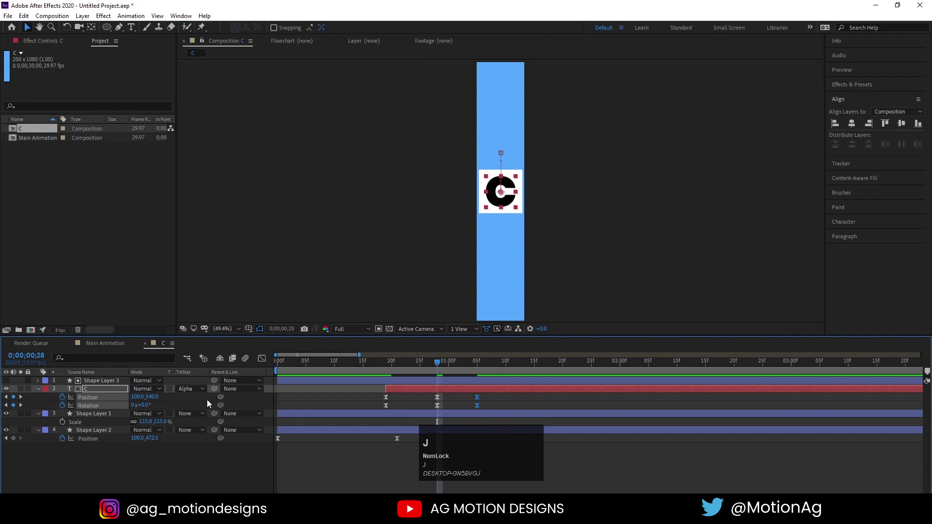
Step: Set Rotation from -51° to 0° and reshape the eased rotation curve in the Graph Editor
left_click_drag(180, 402, 167, 407)
key("space")
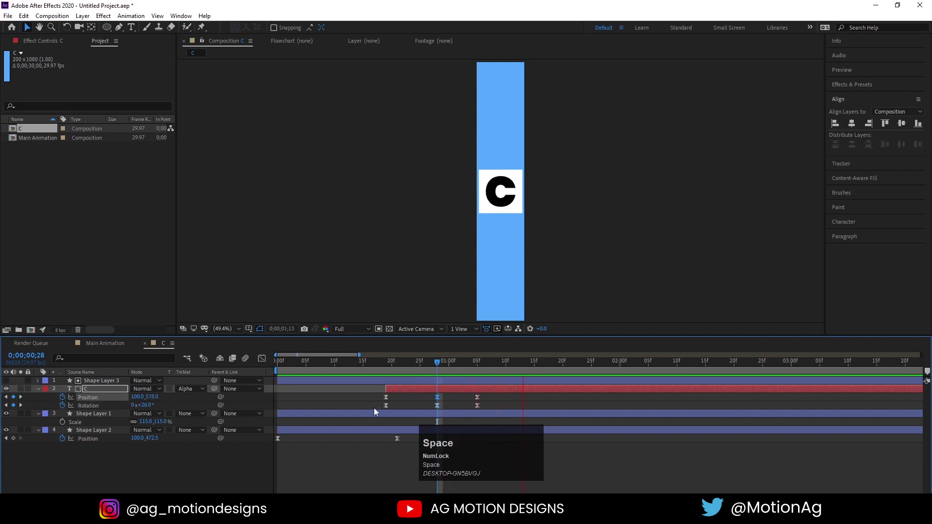
left_click(382, 364)
key("space")
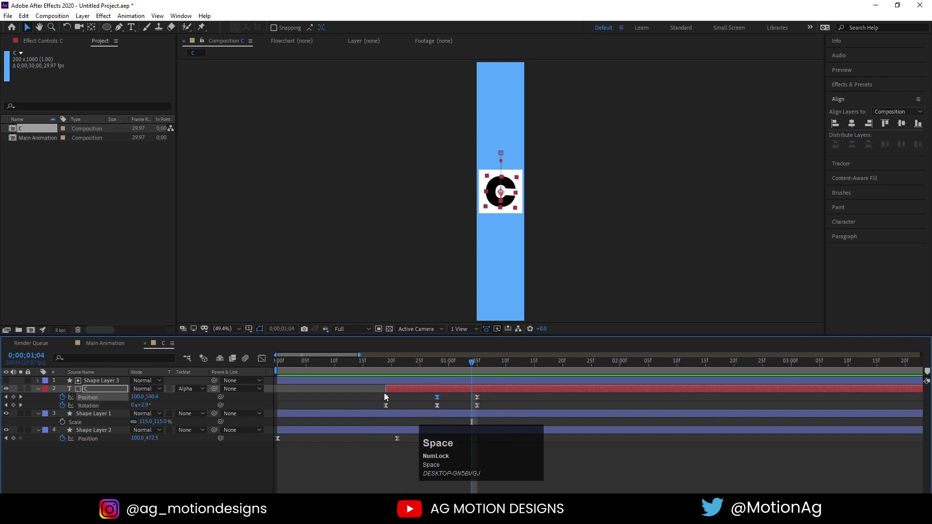
left_click_drag(380, 397, 483, 414)
key("F9")
left_click_drag(263, 361, 462, 467)
left_click_drag(462, 467, 487, 459)
left_click_drag(487, 460, 386, 368)
key("space")
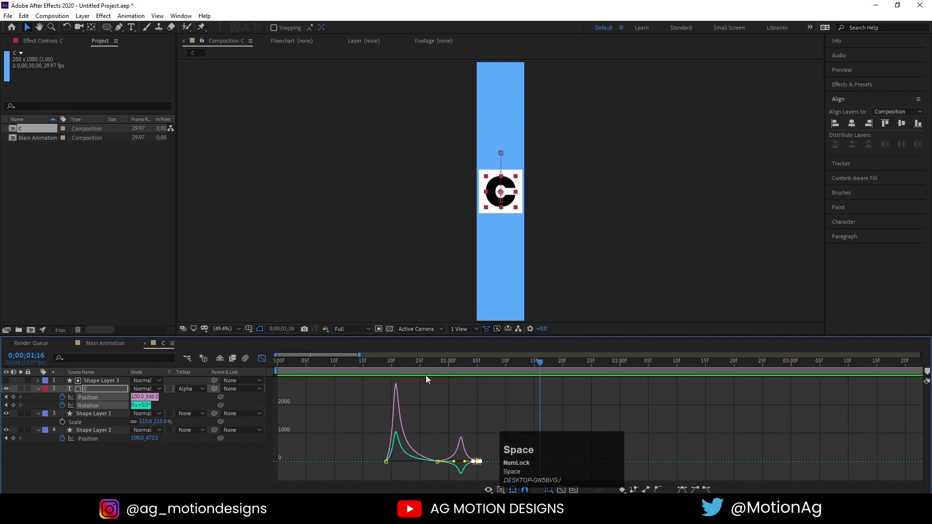
Step: Easy-ease and adjust the remaining keyframe handles, previewing the swing after each tweak
left_click_drag(439, 448, 474, 470)
key("F9")
left_click(428, 369)
key("space")
left_click(423, 370)
key("space")
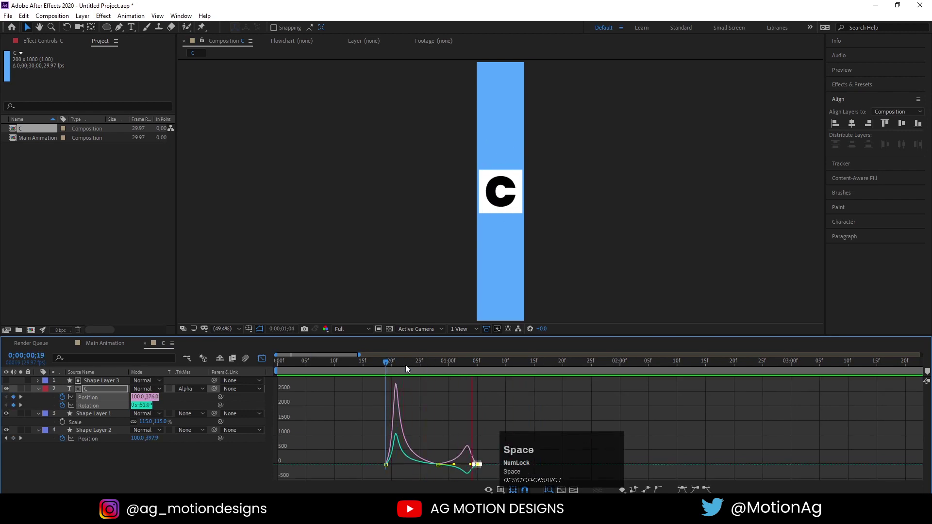
left_click(443, 457)
key("F9")
left_click_drag(423, 455, 381, 366)
key("space")
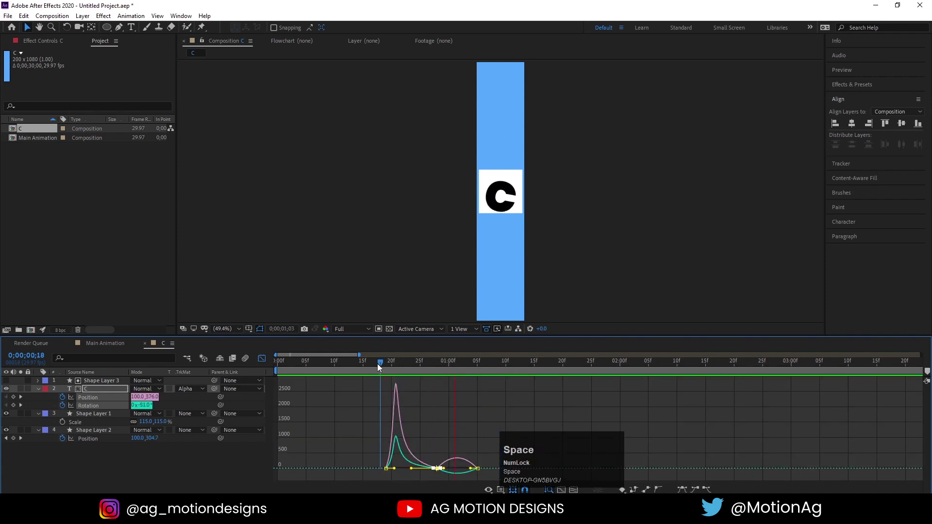
Step: Scrub and play through the swing repeatedly, fine-tuning timing between keyframes
left_click(392, 363)
key("space")
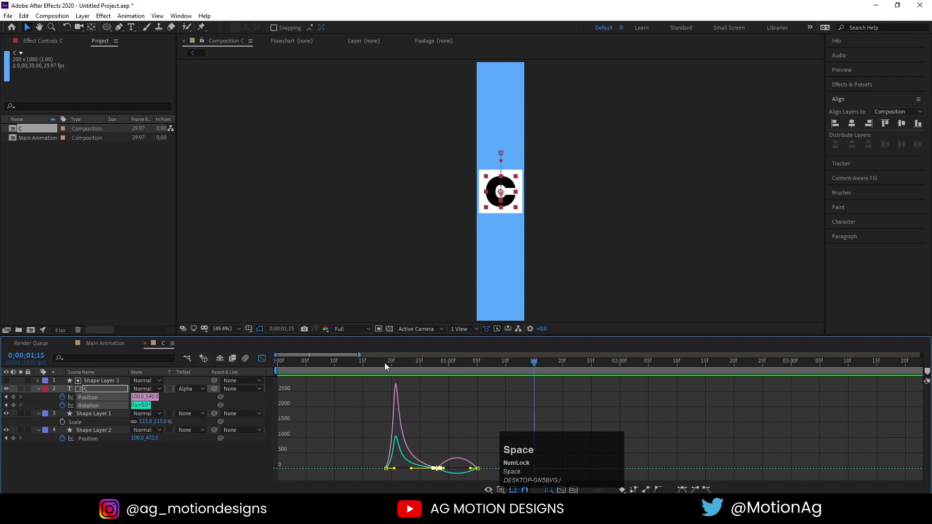
left_click(387, 367)
key("space")
left_click(263, 361)
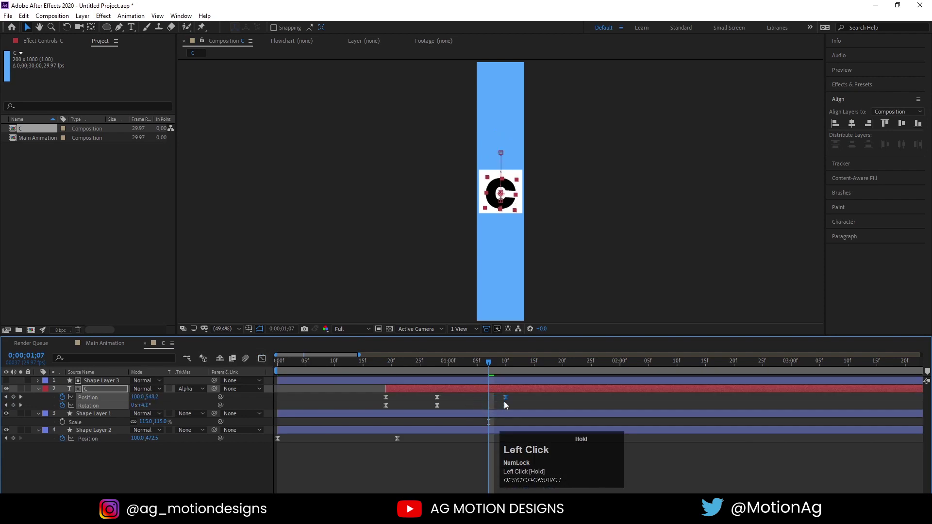
key("space")
left_click(392, 367)
key("space")
key("space")
left_click(339, 375)
key("space")
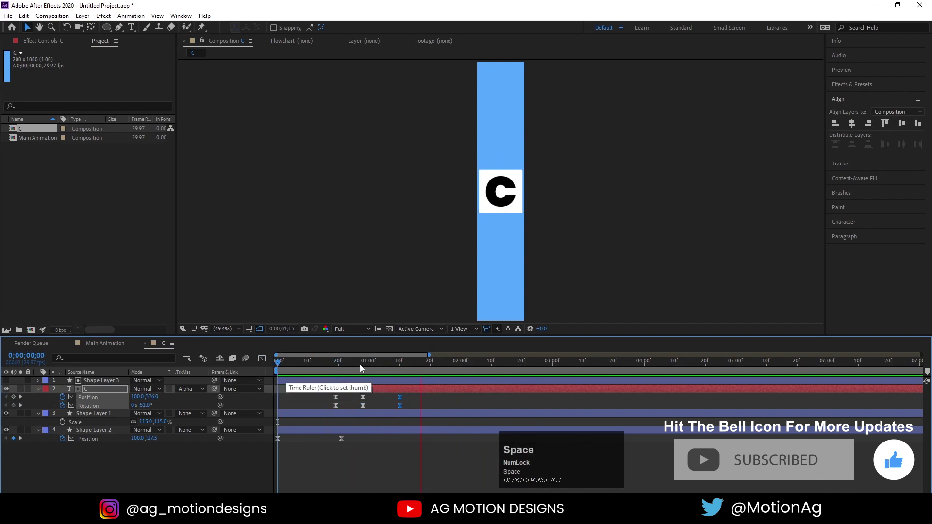
left_click(362, 368)
key("space")
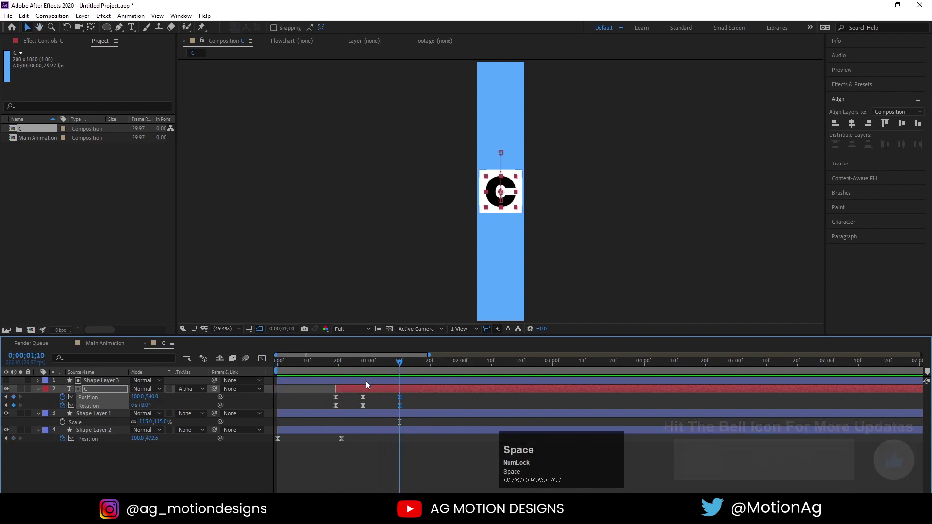
Step: Set the position keyframes' Spatial Interpolation to Linear for a straight path and preview the result
left_click_drag(339, 399, 396, 407)
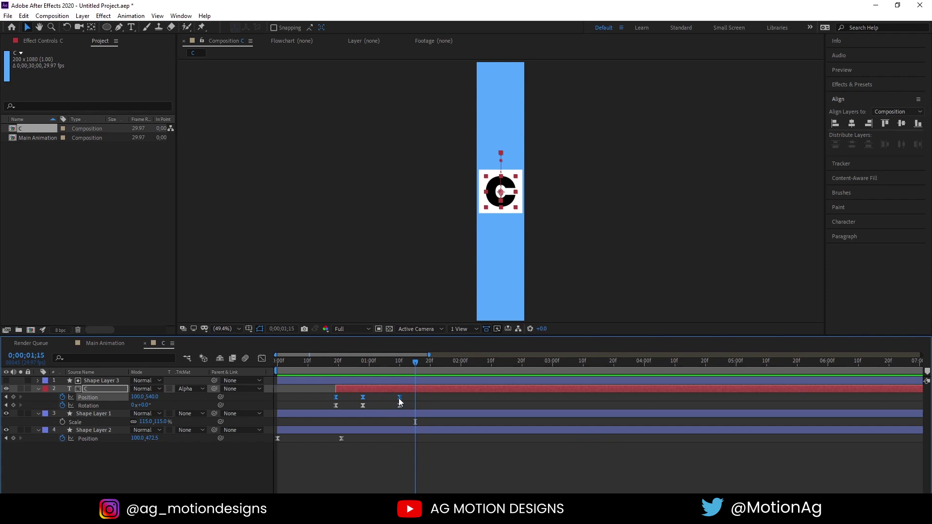
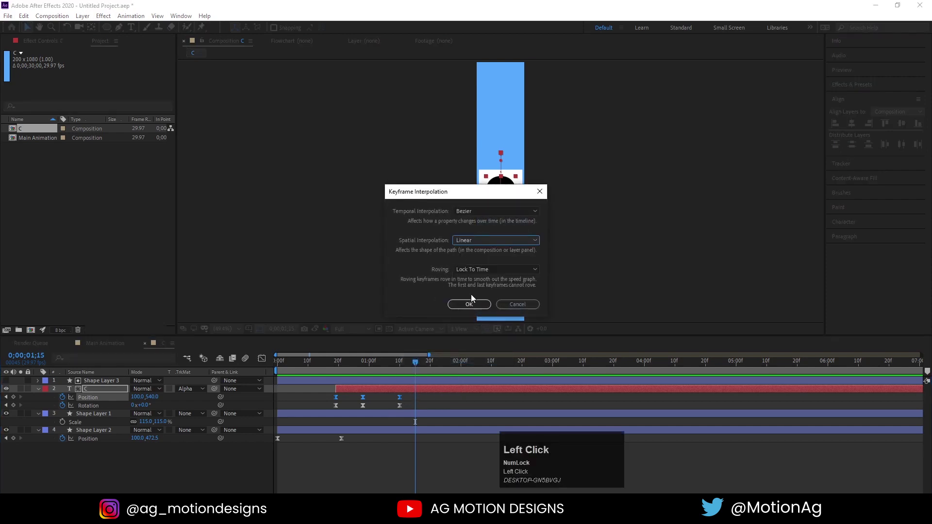
key("space")
left_click(349, 366)
key("space")
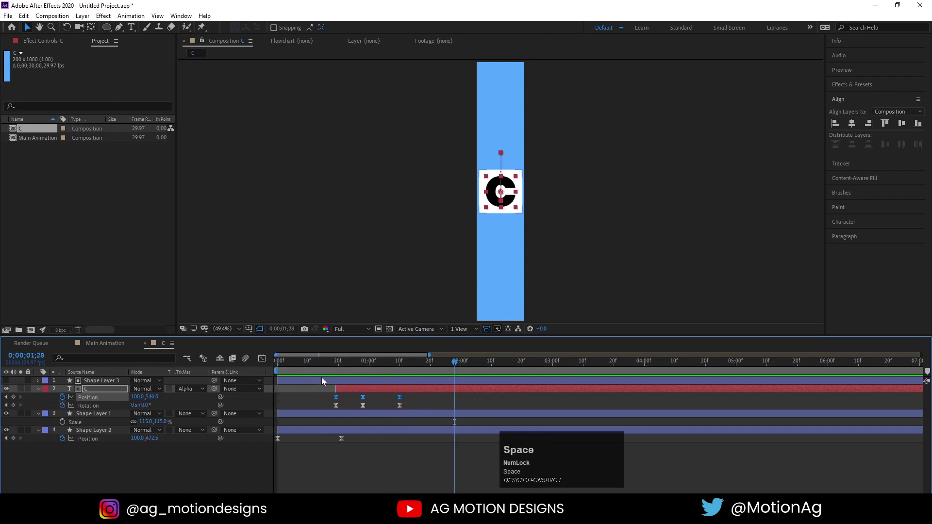
left_click(293, 394)
key("space")
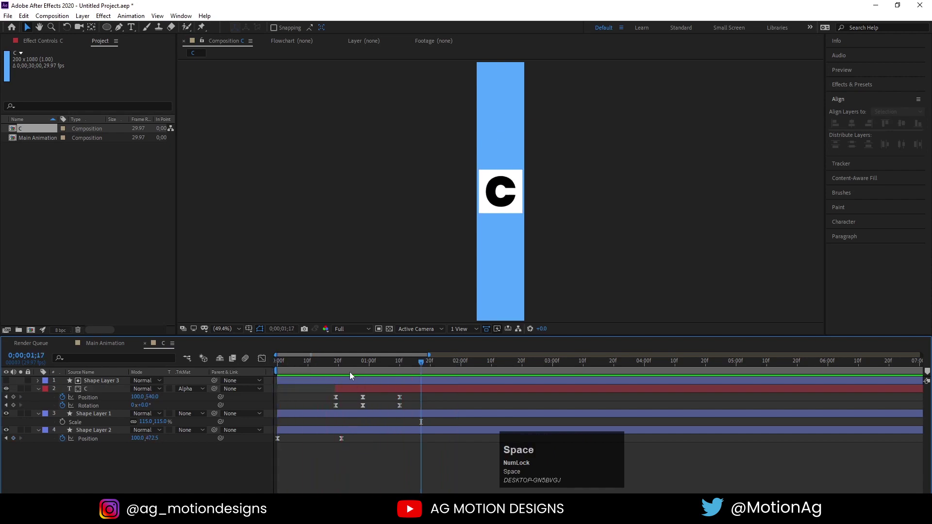
left_click(299, 397)
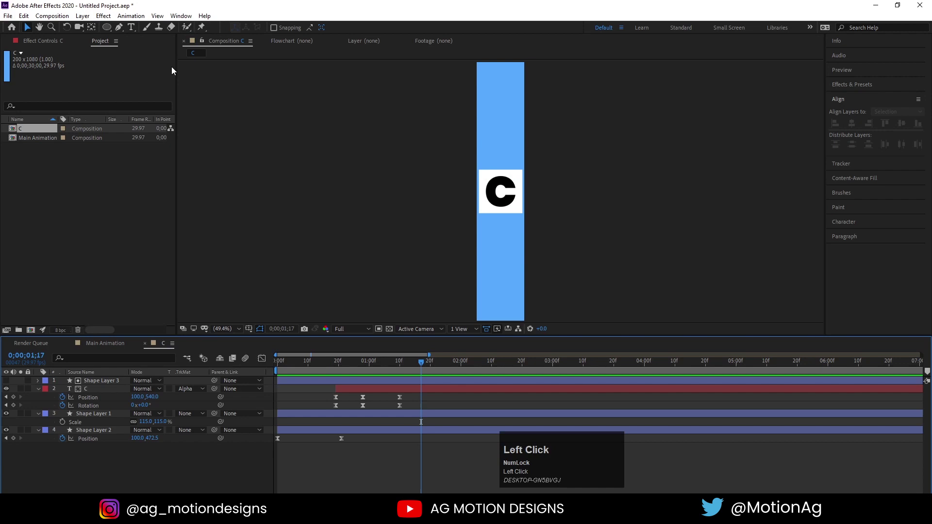
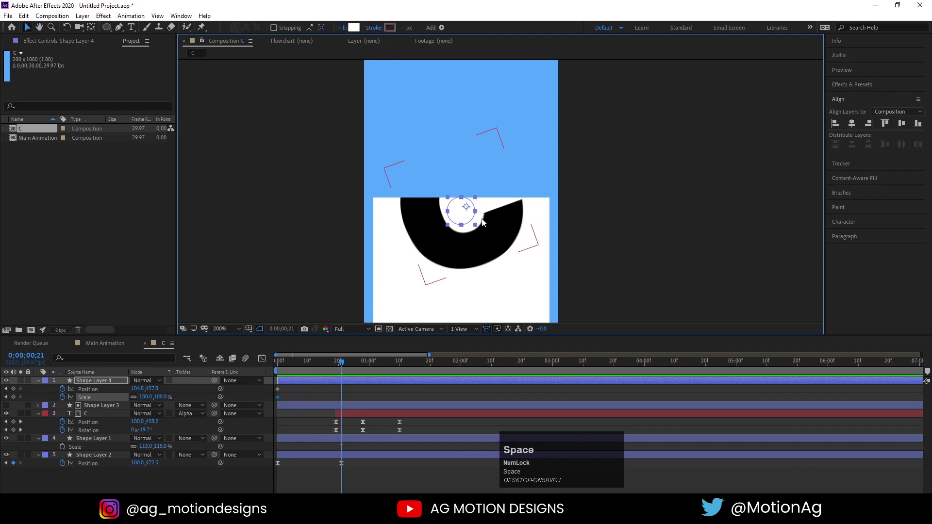
Step: Draw a small white circle with the Ellipse tool and commit the new shape layer
left_click(298, 371)
key("ctrl+alt+Page_Up")
key("ctrl+alt+Home")
key("space")
key("Home")
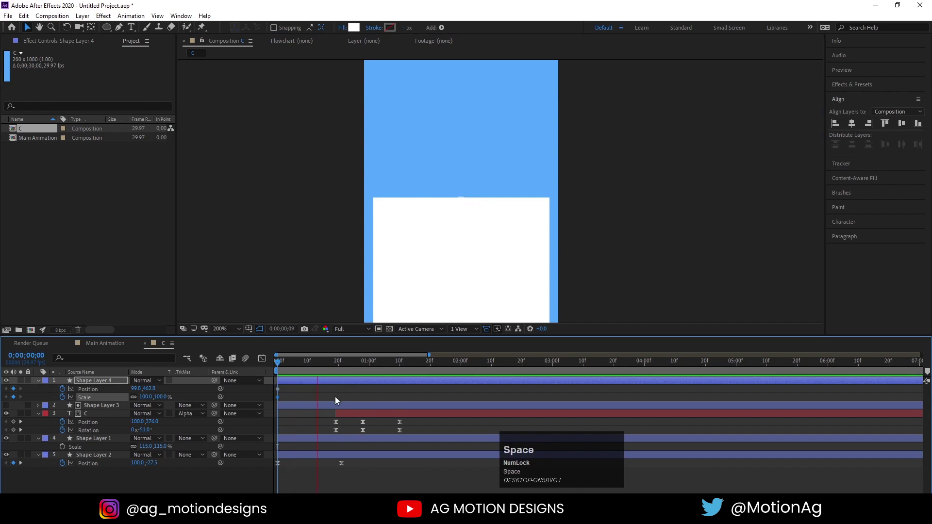
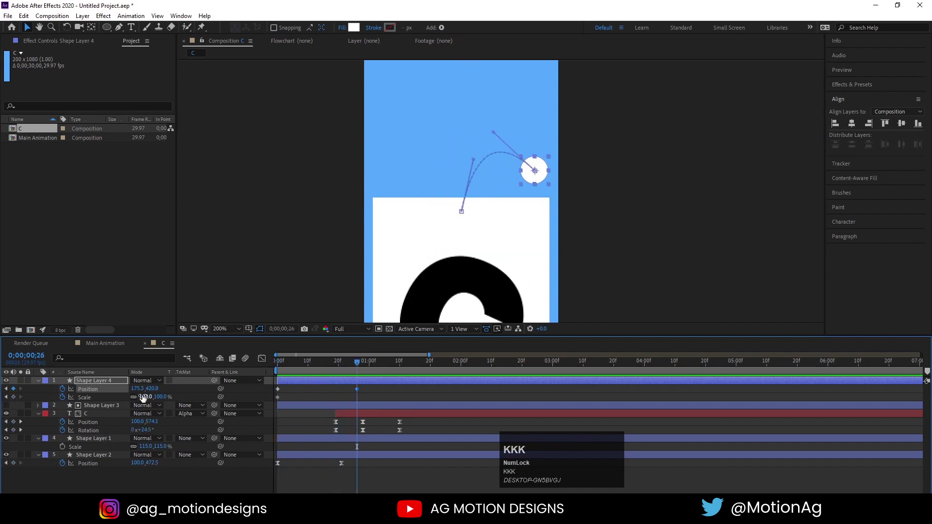
Step: Keyframe the dot's Position along a curved arc and ease its Scale down so it shrinks as it flies
left_click(145, 396)
key("Return")
left_click(323, 370)
key("space")
left_click(383, 392)
key("F9")
left_click_drag(261, 361, 292, 372)
key("space")
left_click(266, 360)
key("space")
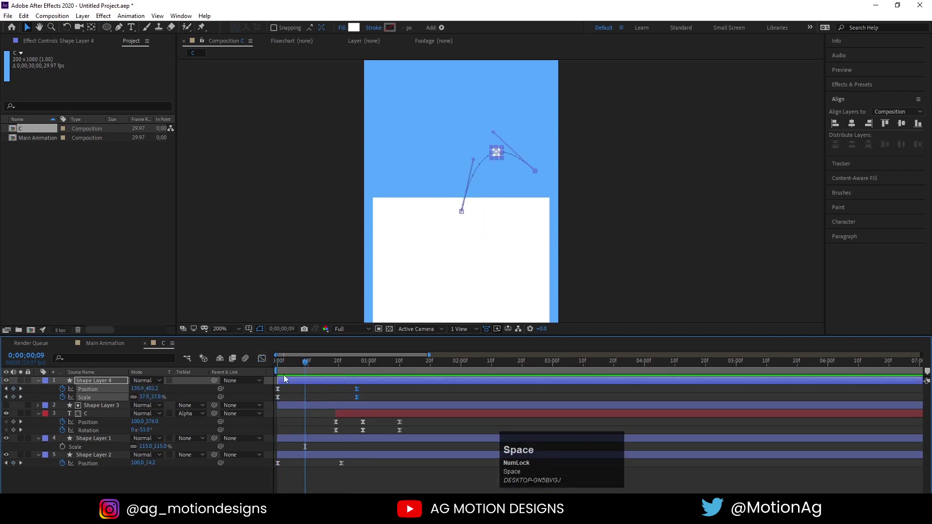
Step: Duplicate the dot to add another shape layer plus an adjustment layer
left_click(311, 384)
key("ctrl+d")
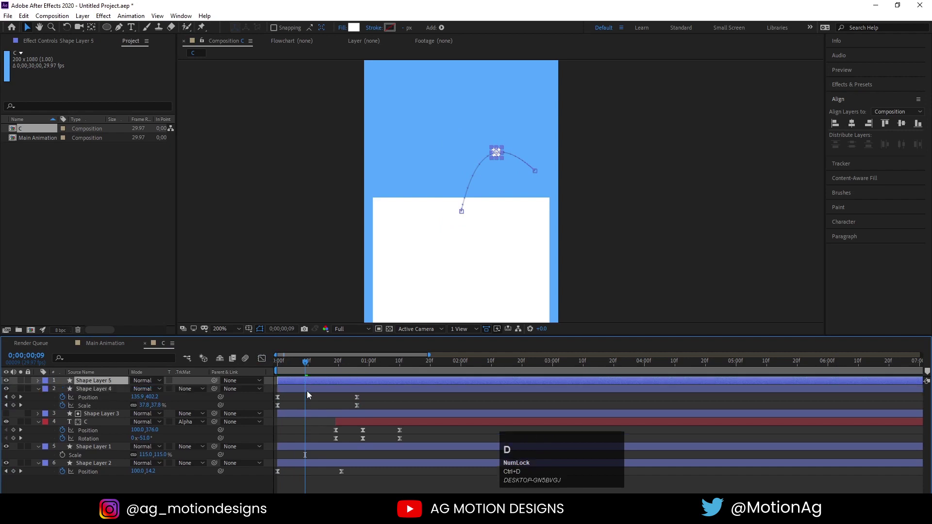
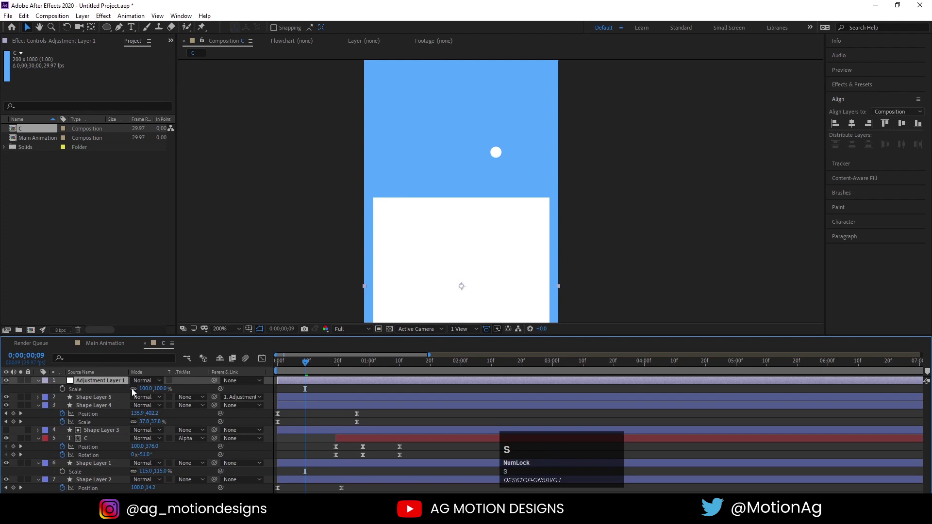
Step: Set the adjustment layer's horizontal Scale to -100 to mirror the dot and preview
left_click(136, 391)
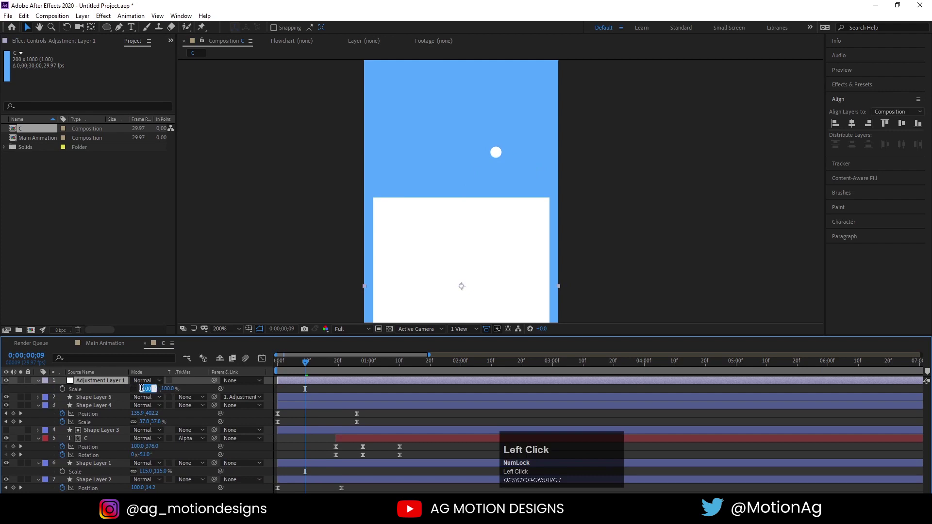
key("-")
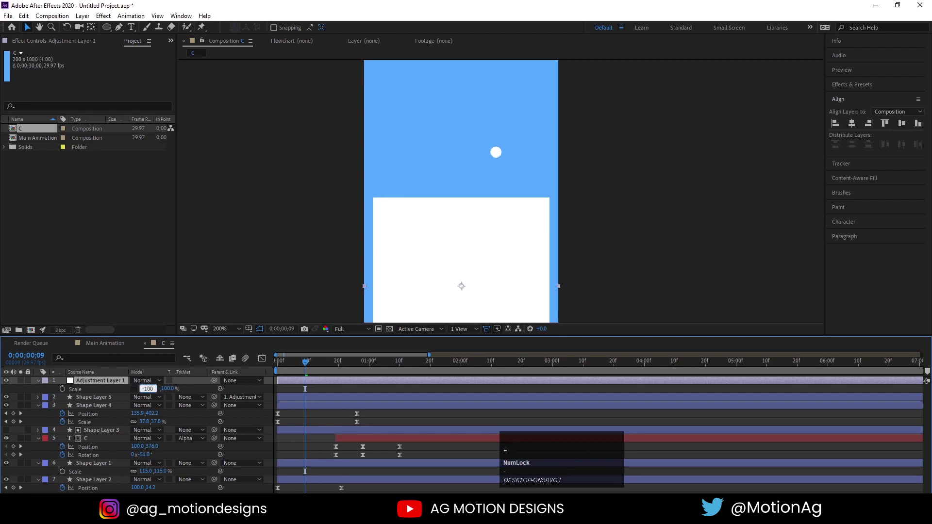
key("Return")
left_click(291, 371)
key("space")
left_click(299, 374)
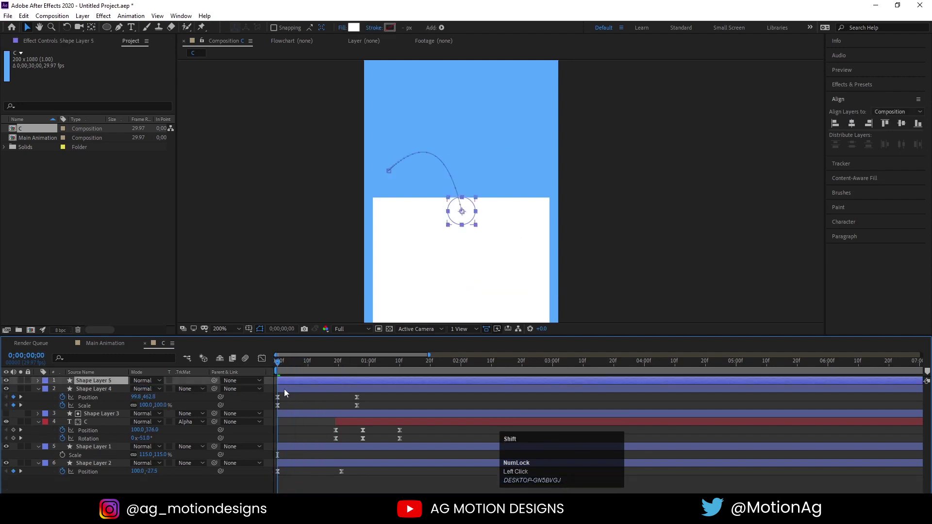
Step: Duplicate the flying dot layers and adjust their paths so dots arc to both sides
left_click(288, 393)
key("ctrl+d")
left_click_drag(87, 398, 298, 392)
key("space")
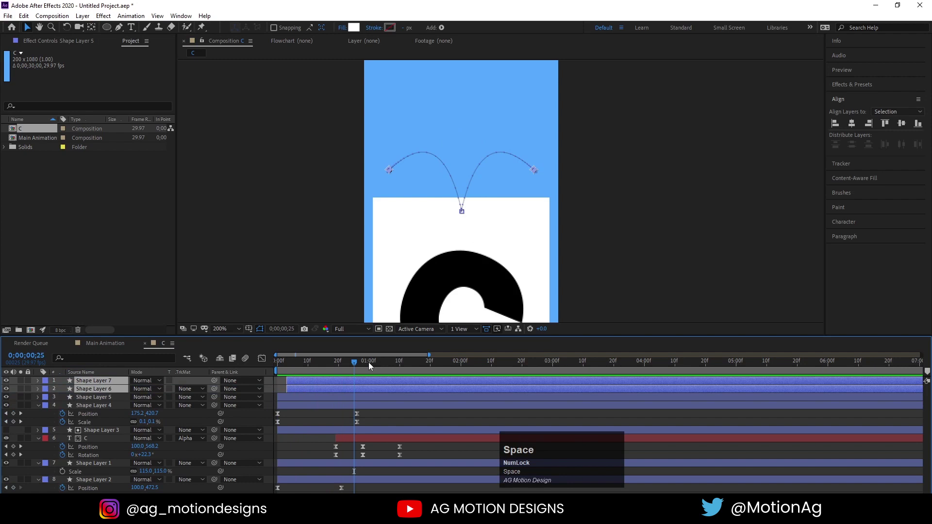
left_click_drag(359, 364, 339, 382)
left_click_drag(309, 410, 347, 406)
key("space")
Step: Offset the dot layers later in the timeline for a staggered start and preview the whole composition
left_click(311, 366)
key("space")
left_click_drag(335, 367, 348, 405)
key("space")
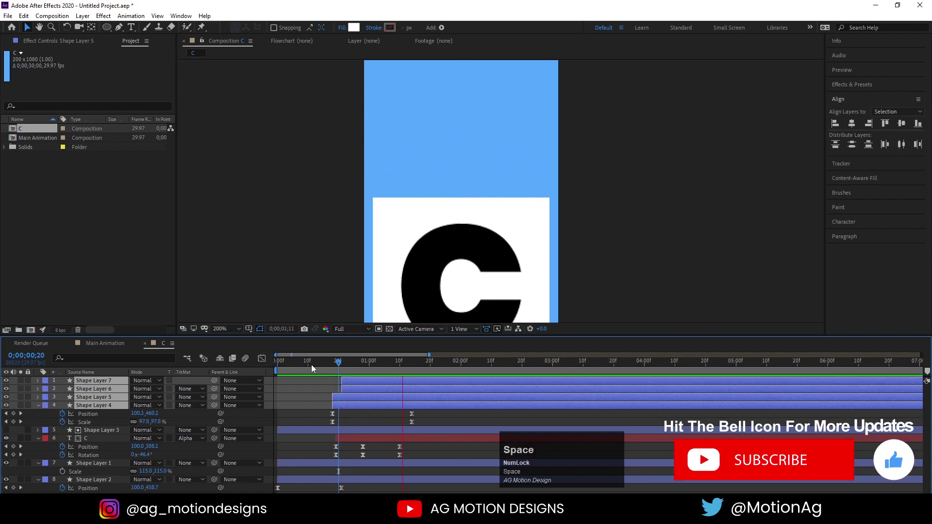
left_click(306, 366)
key("space")
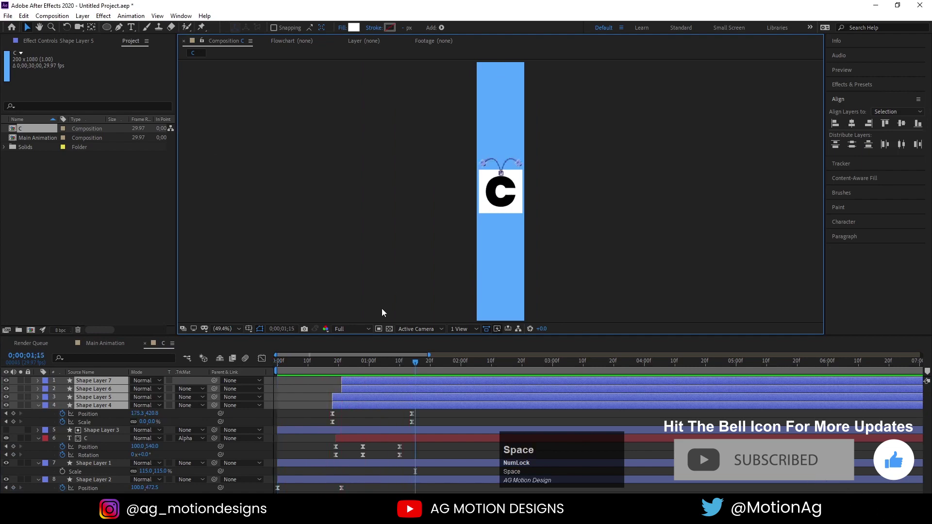
Step: Preview the C letter animation, then duplicate the C composition in the Project panel and open the copy
left_click(291, 365)
key("space")
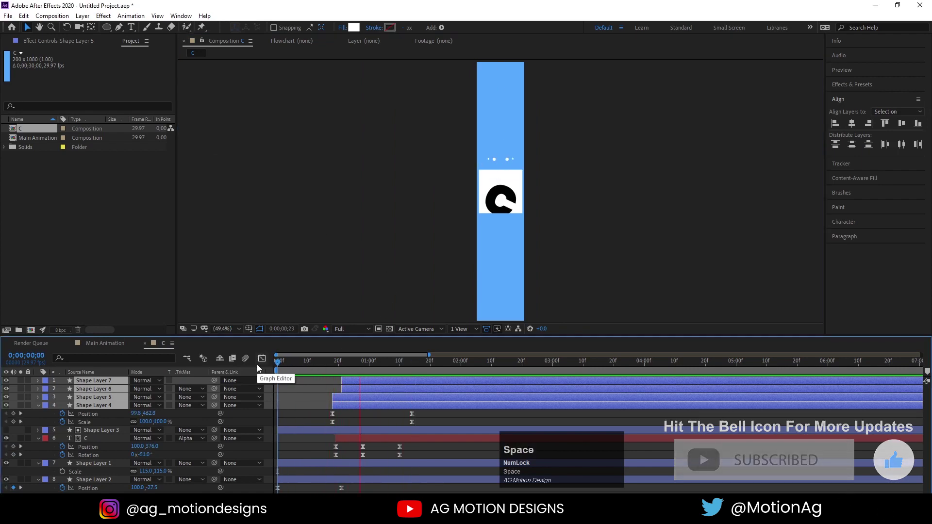
left_click(292, 406)
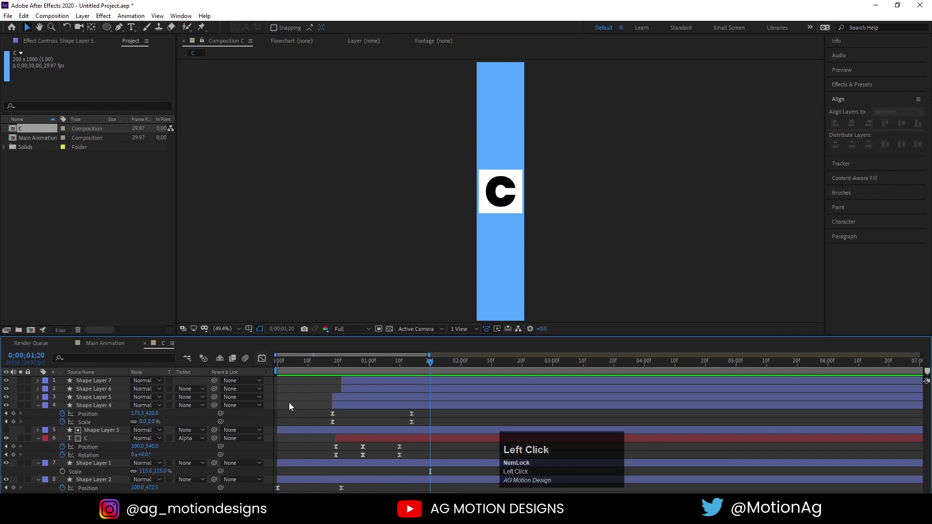
key("u")
type("uu")
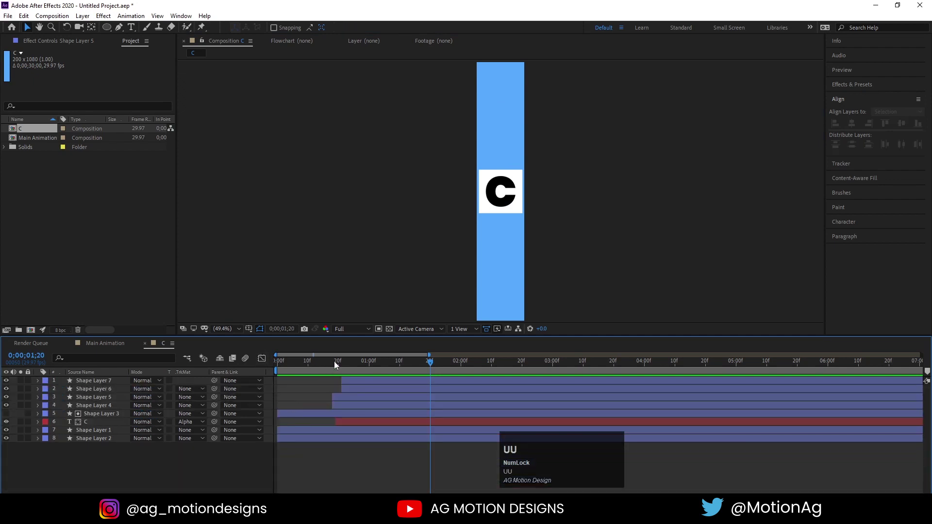
left_click(334, 365)
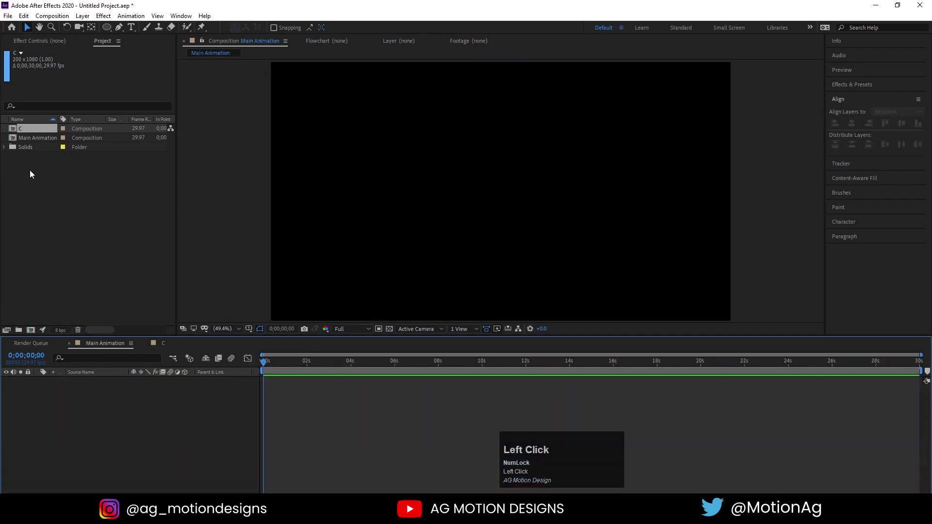
key("ctrl+d")
left_click(26, 142)
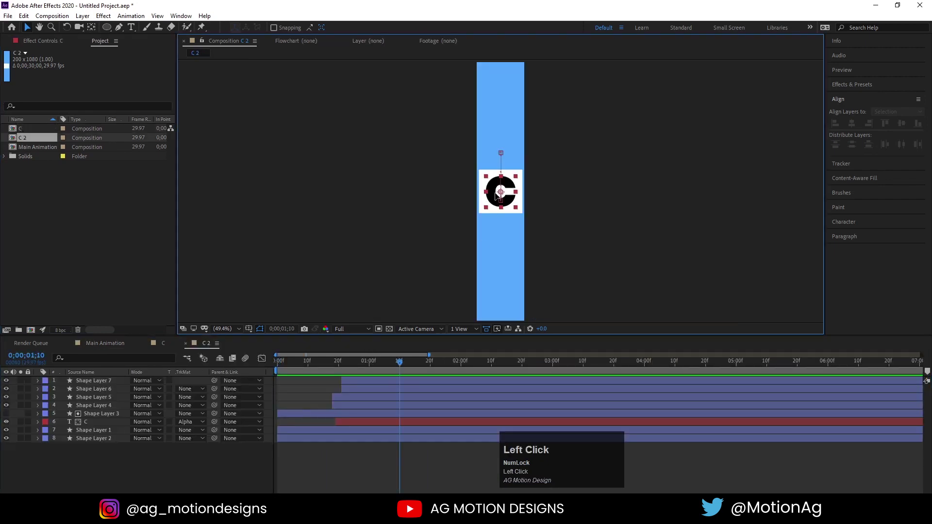
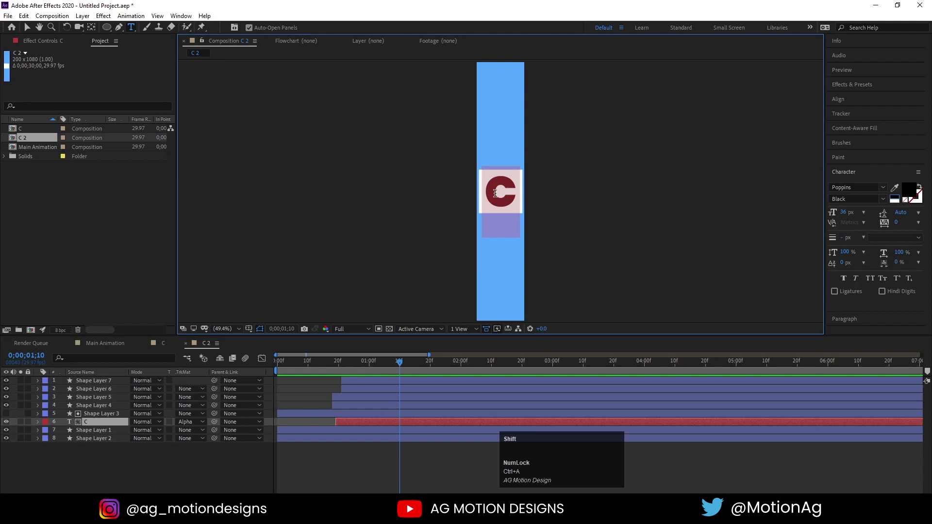
Step: Change the copy's text layer to the letter A and rename the composition A in Composition Settings
key("shift+a")
left_click(120, 469)
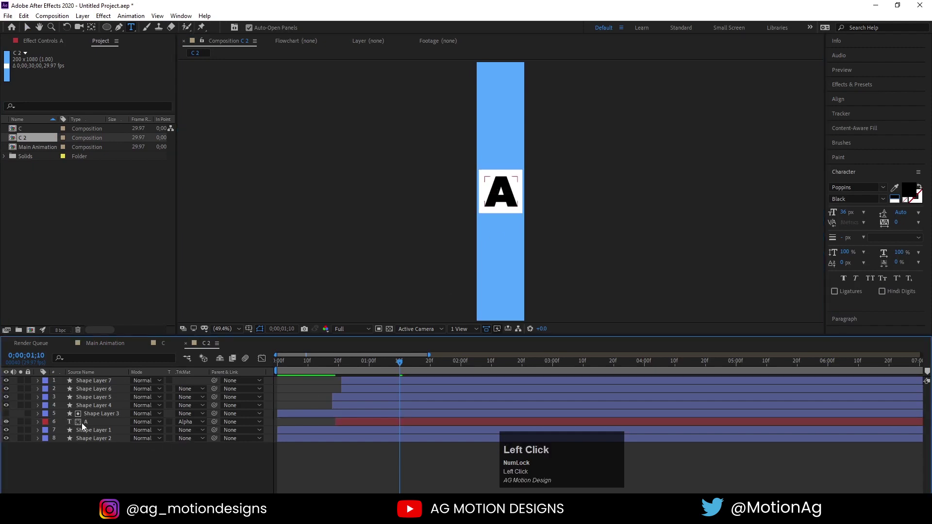
key("u")
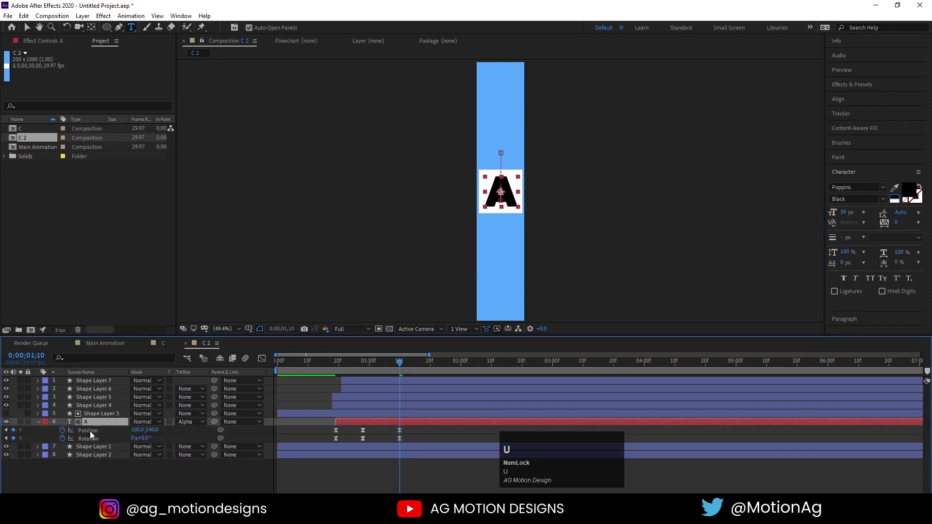
left_click(113, 351)
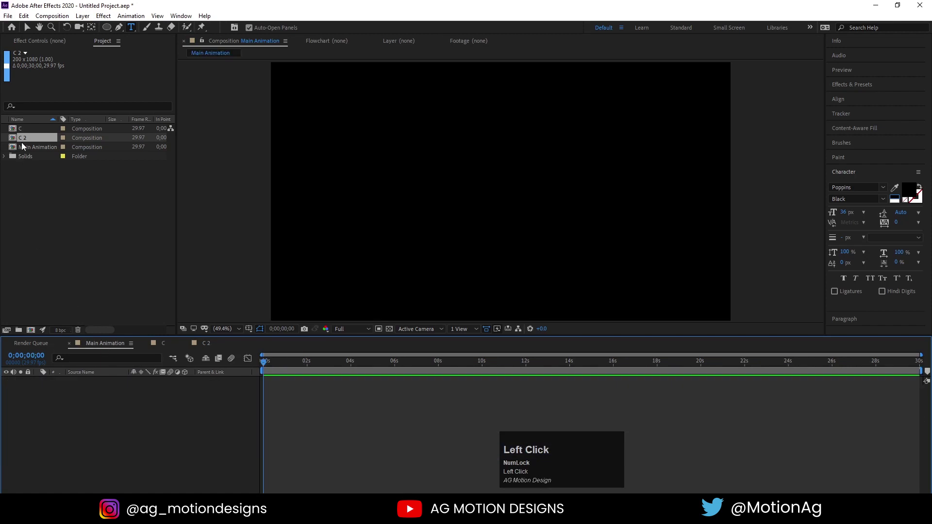
key("ctrl+k")
key("shift+a")
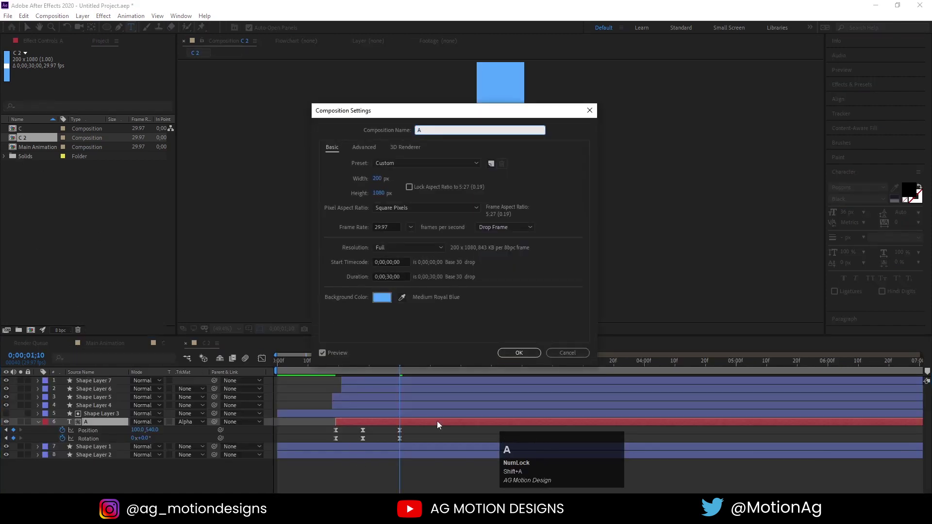
left_click(514, 359)
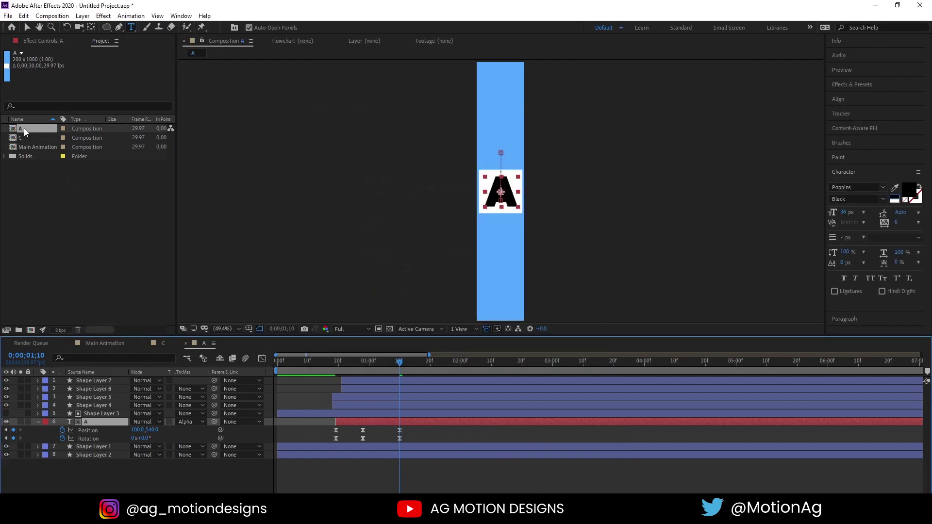
Step: Duplicate the A composition, change its letter to R and rename the copy R
left_click(28, 130)
key("ctrl+d")
left_click(28, 142)
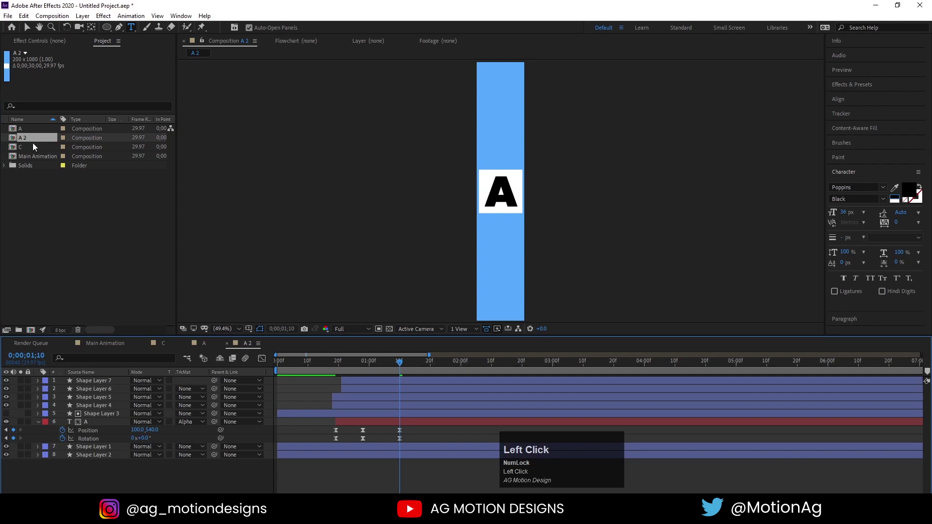
key("ctrl+a")
key("shift+r")
left_click_drag(93, 433, 109, 475)
key("ctrl+k")
key("shift+r")
left_click(534, 356)
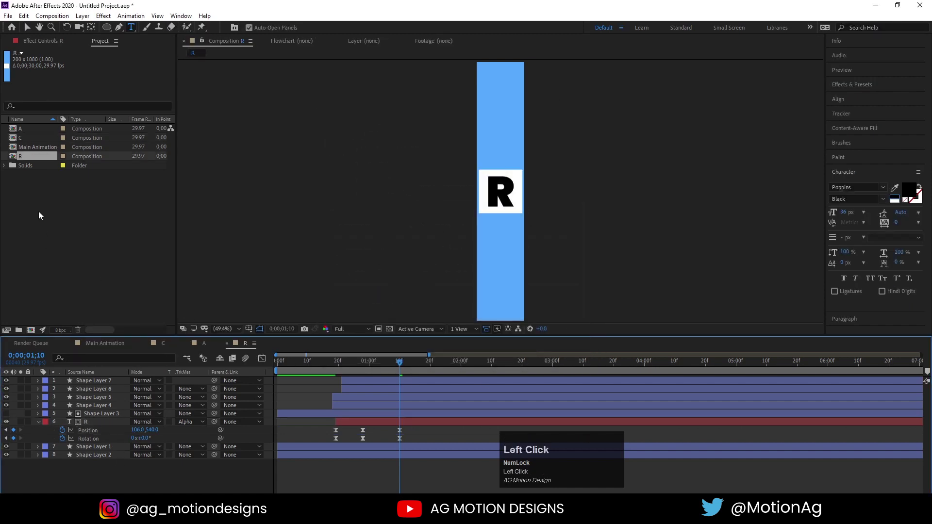
Step: Duplicate the R composition, change its letter to T and rename the copy T
key("ctrl+d")
double_click(27, 169)
key("ctrl+a")
key("shift+t")
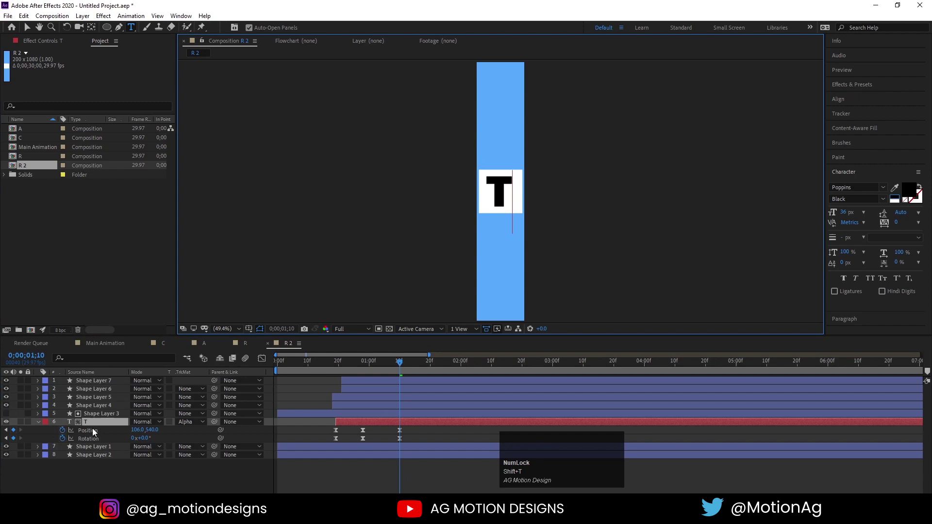
left_click_drag(97, 431, 142, 489)
key("ctrl+k")
key("t")
key("Return")
left_click(32, 178)
Step: Duplicate the T composition, change its letter to O and rename the copy O
key("ctrl+d")
left_click(34, 187)
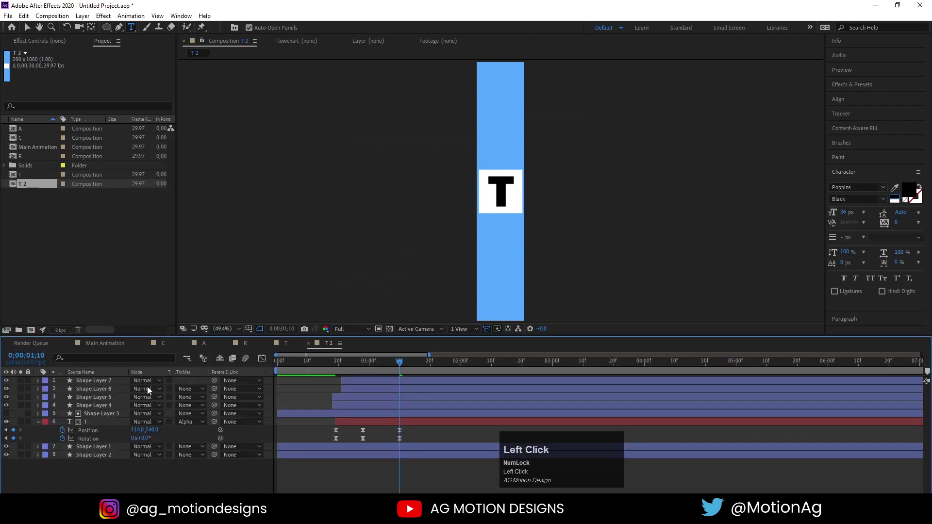
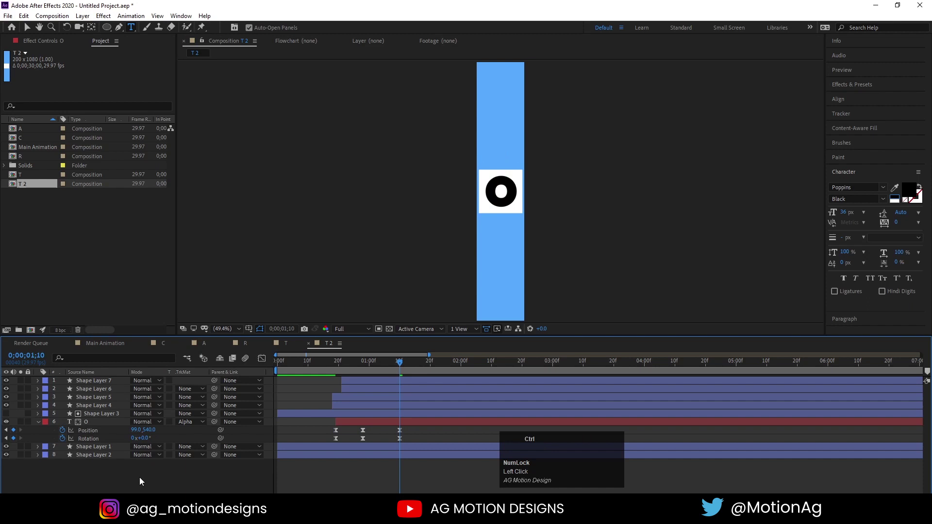
left_click_drag(111, 435, 100, 471)
key("ctrl+k")
key("shift+o")
key("Return")
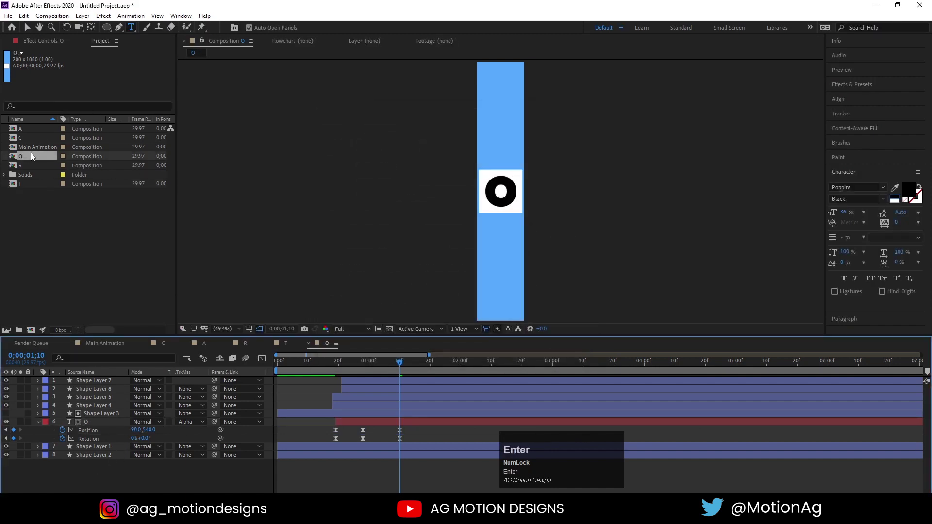
left_click(31, 161)
Step: Duplicate the O composition and rename the copy N in Composition Settings
key("ctrl+d")
left_click(30, 172)
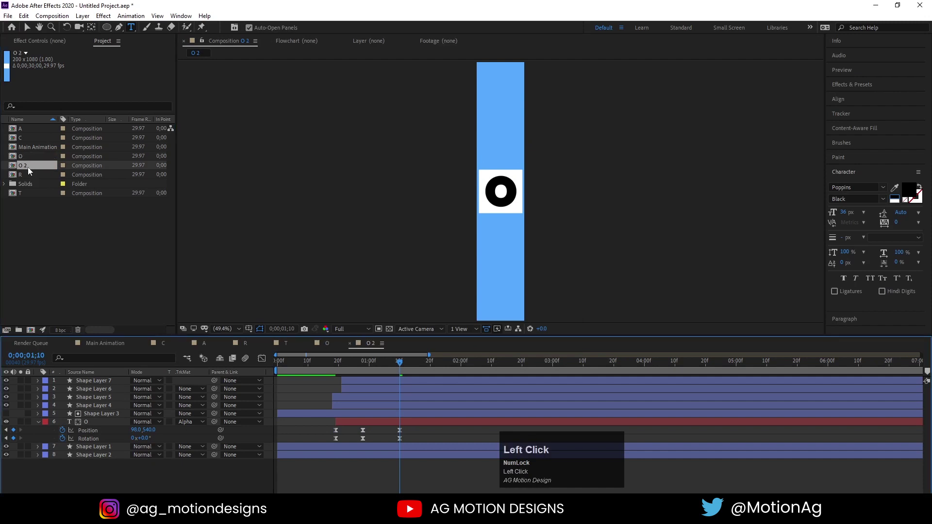
key("ctrl+k")
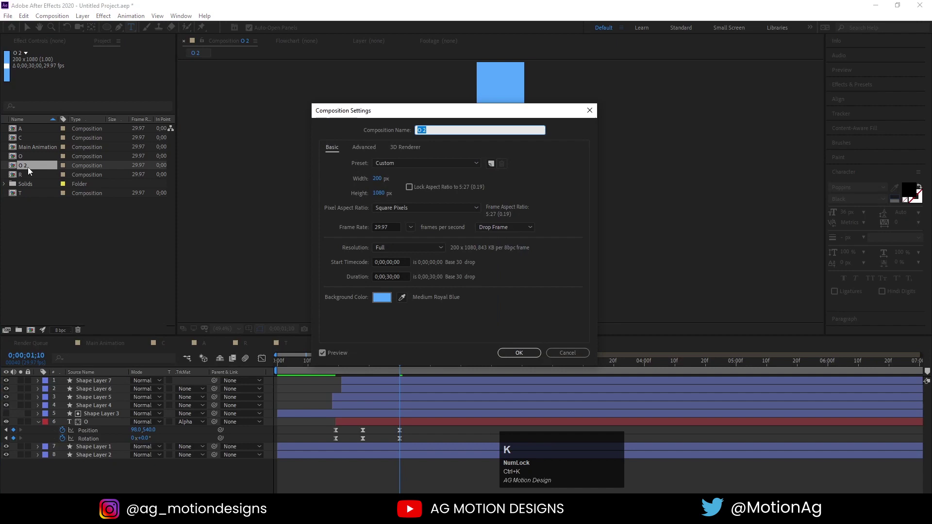
key("shift+n")
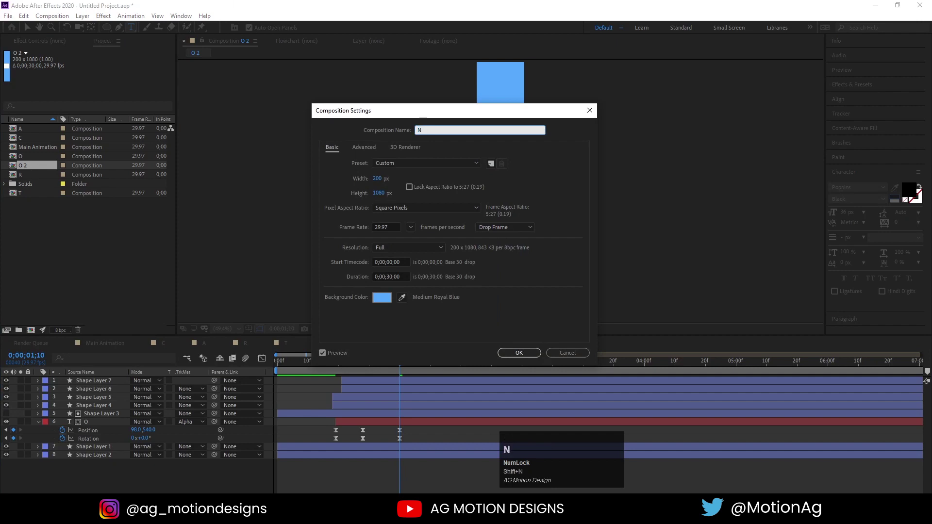
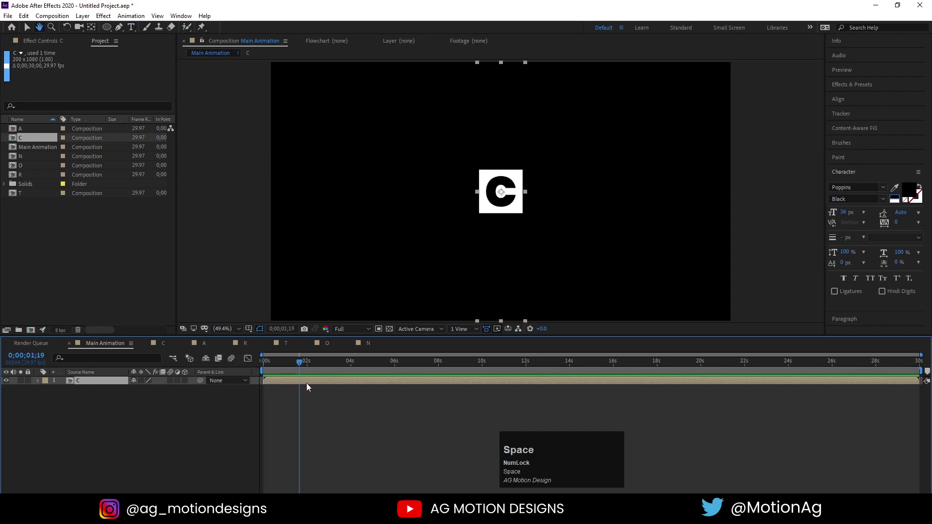
Step: Drag the letter compositions into Main Animation as layers, ready to arrange as tiles
left_click_drag(26, 134, 95, 380)
key("ctrl+d")
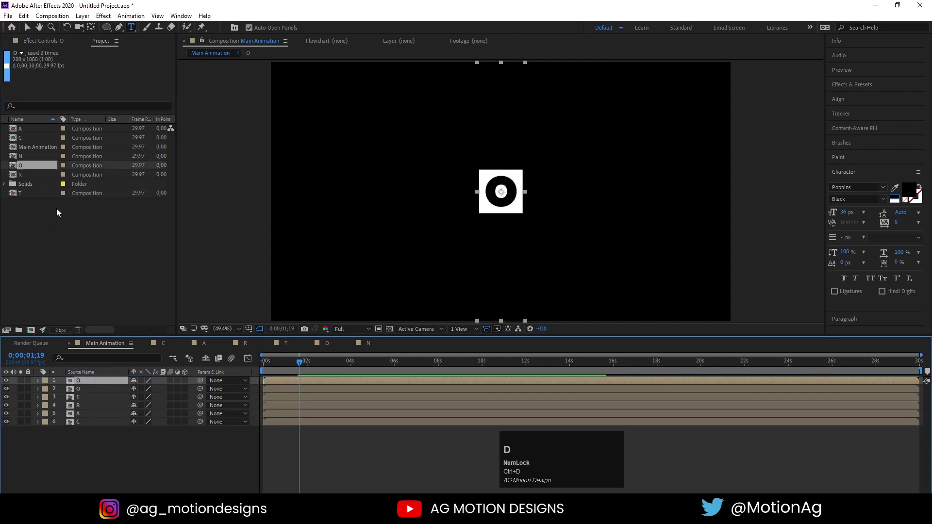
left_click_drag(29, 158, 80, 434)
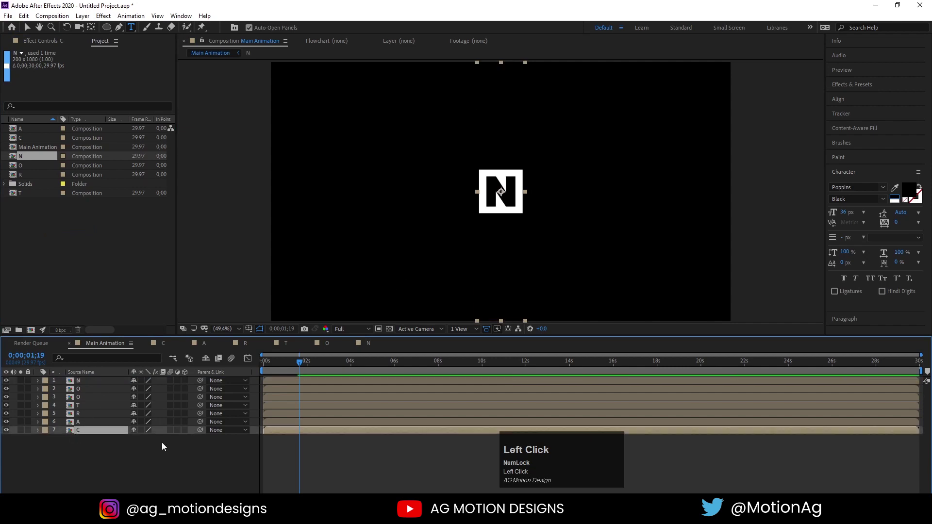
key("ctrl+a")
left_click(144, 431)
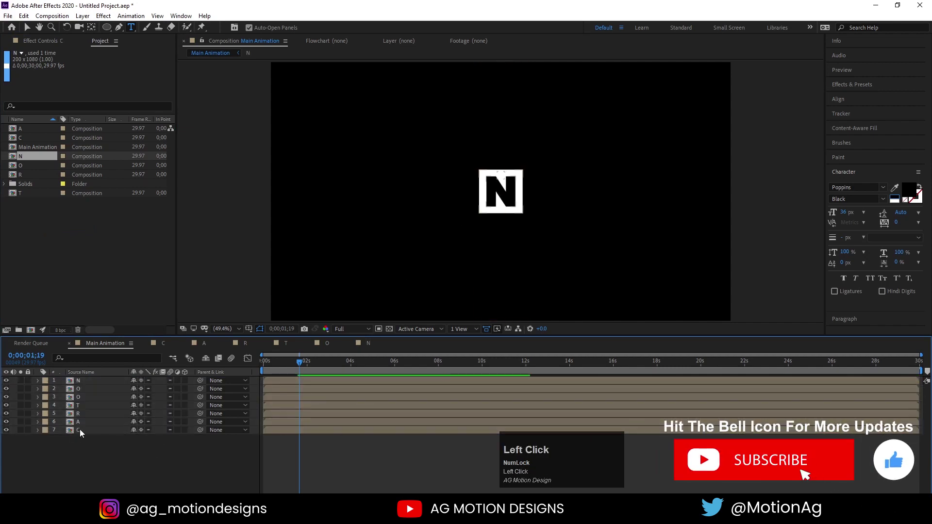
key("c")
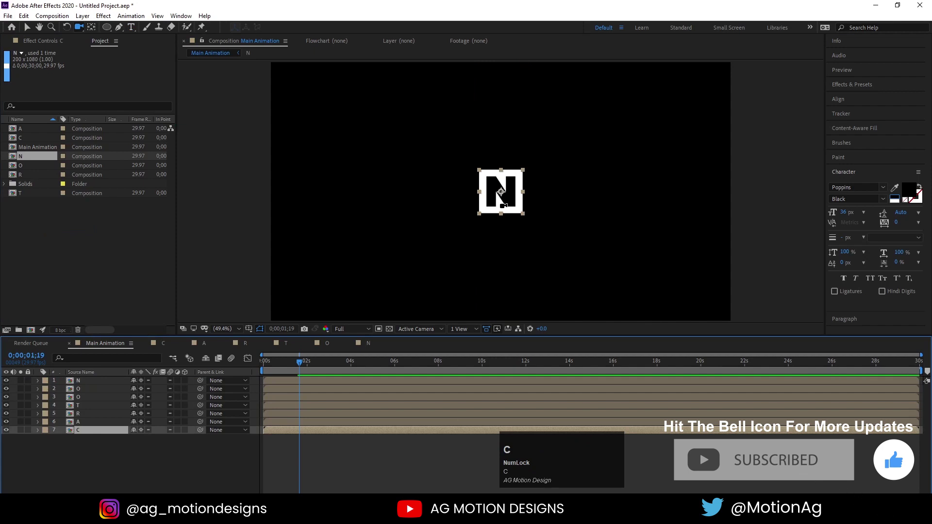
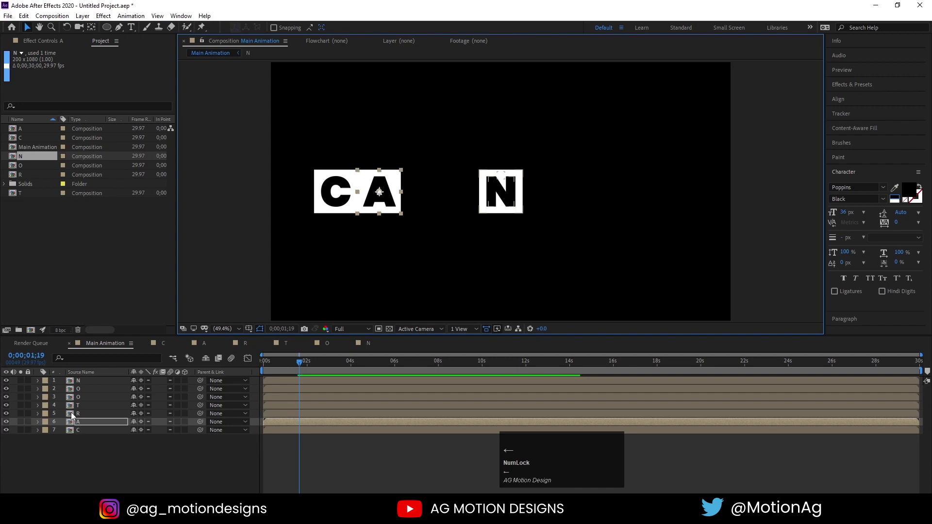
Step: Line the letter tiles up in a row spelling CARTOON and centre the word in the frame
left_click_drag(82, 418, 441, 229)
key("Left")
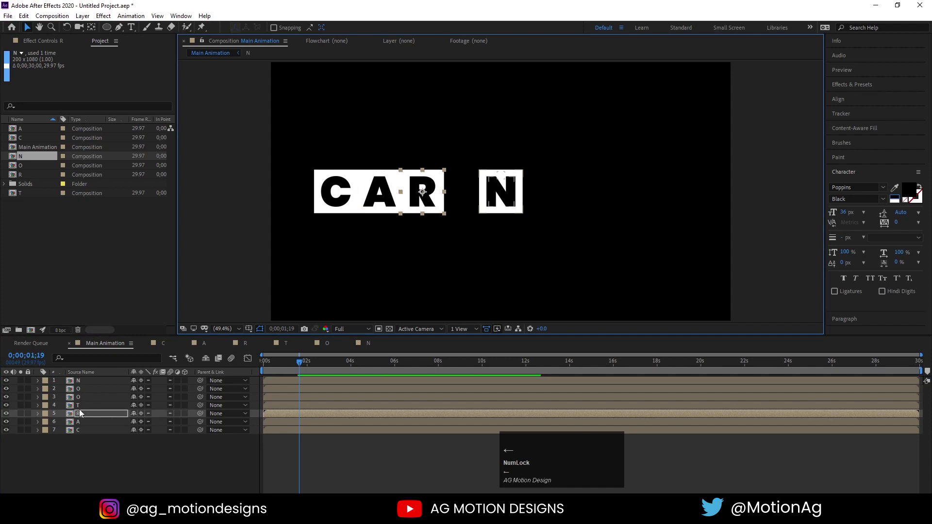
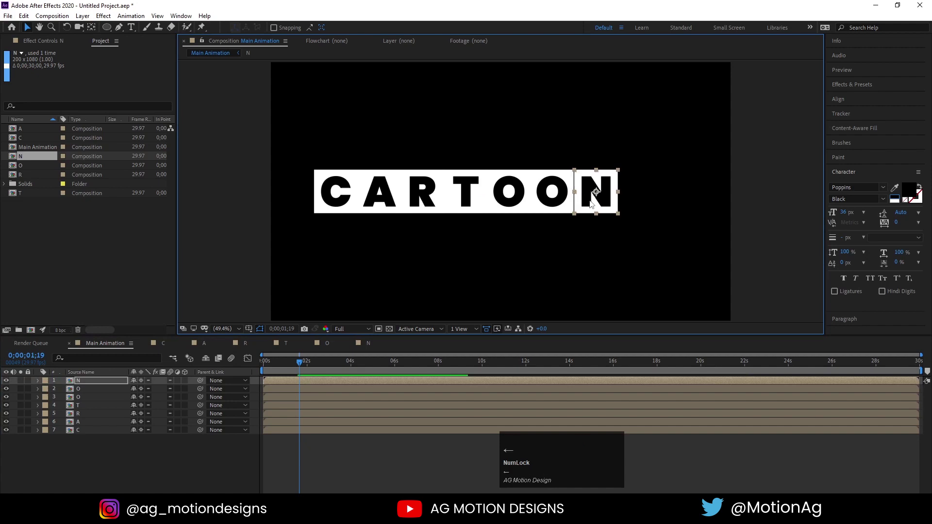
left_click_drag(632, 238, 480, 242)
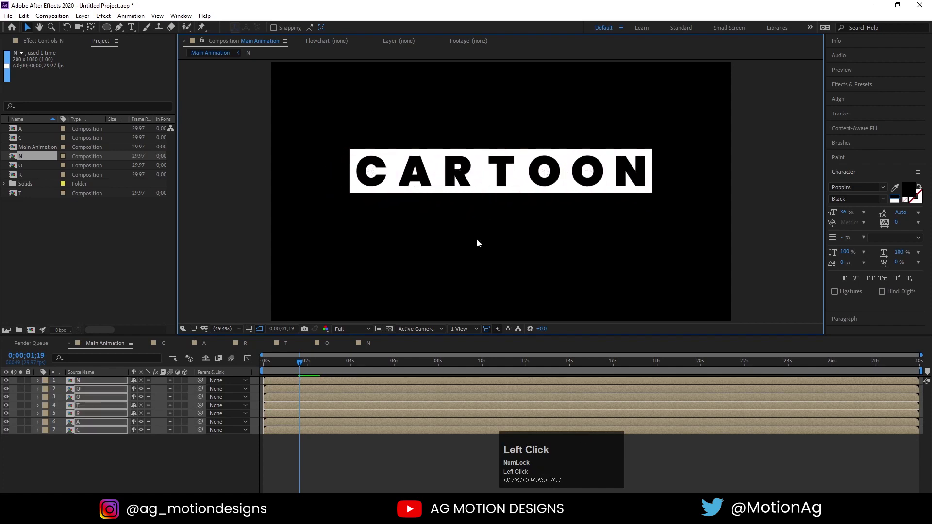
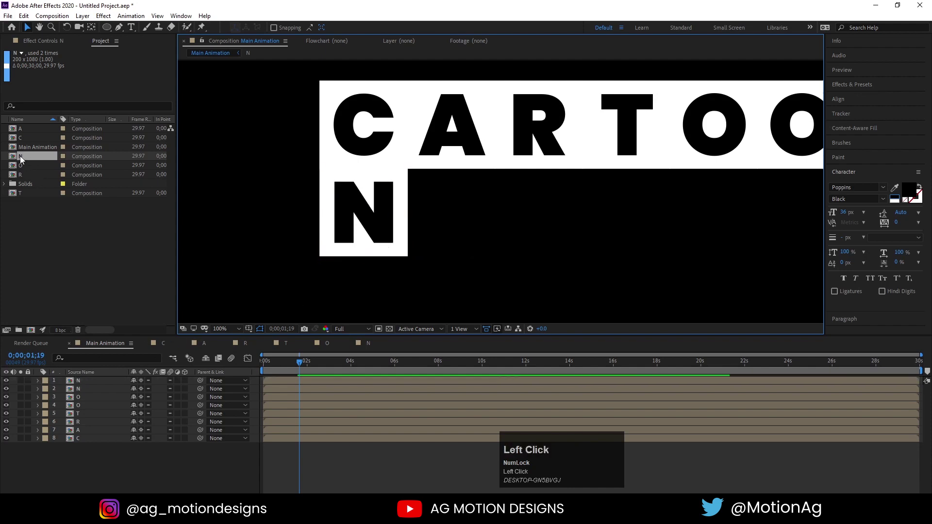
Step: Duplicate the N composition and rename the copy E in Composition Settings
left_click(145, 345)
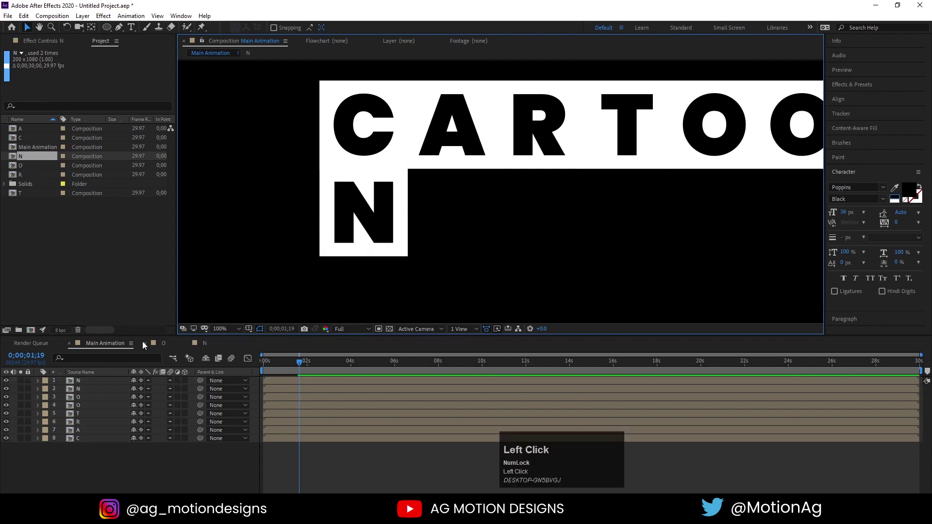
key("ctrl+d")
left_click(34, 166)
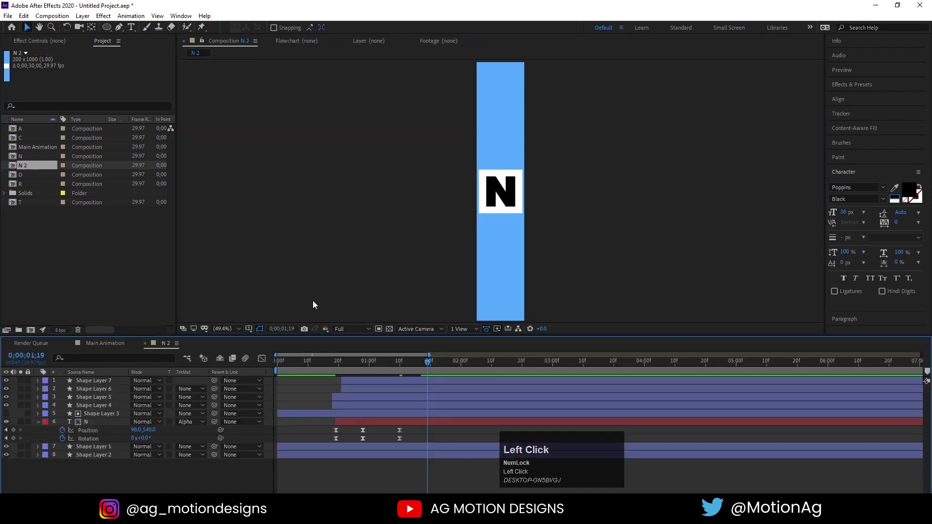
key("j")
key("ctrl+k")
key("shift+e")
left_click(528, 359)
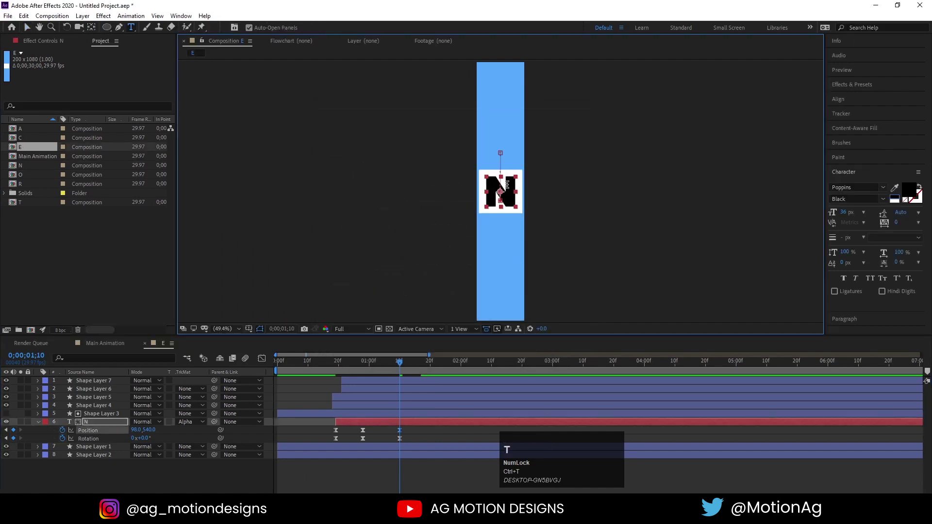
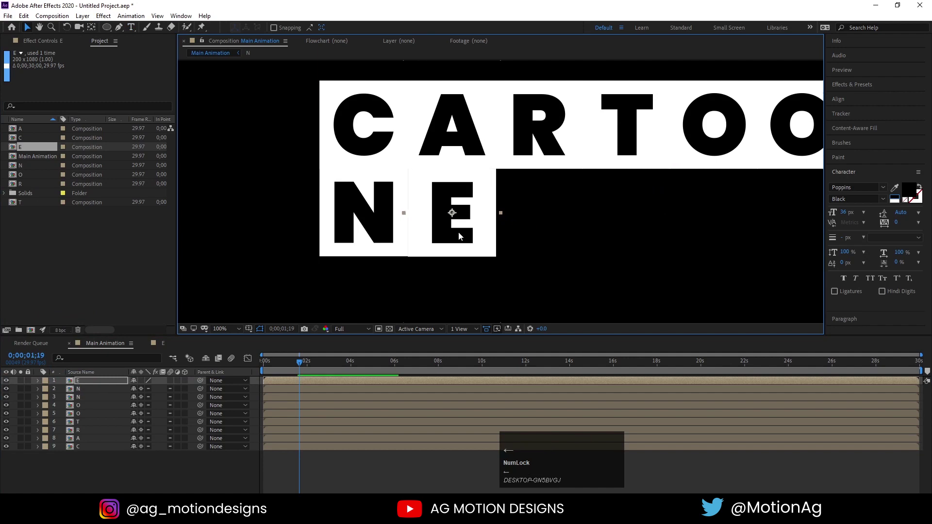
Step: Add the T composition to Main Animation and nudge the tile into place after E
key("Up")
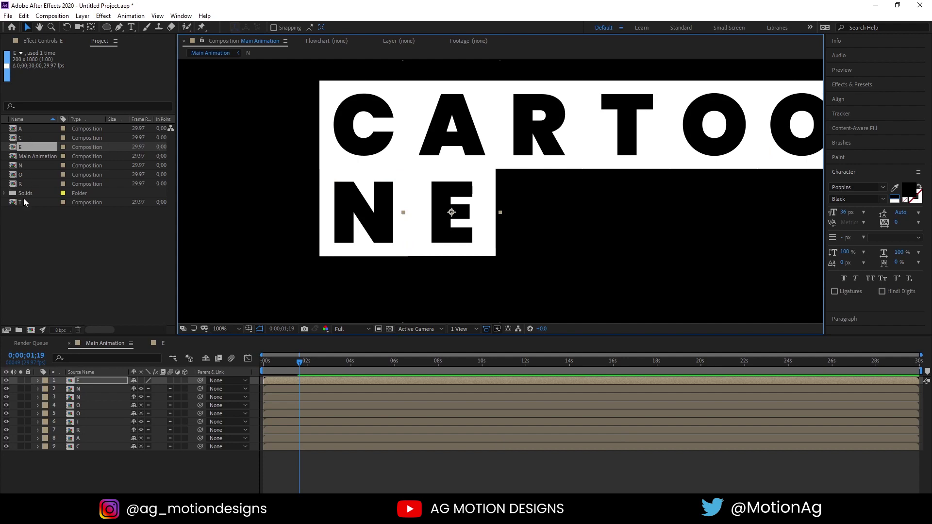
left_click_drag(28, 209, 533, 232)
key("Down")
key("Up")
key("Left")
key("Up")
scroll("down", 3)
scroll("up", 3)
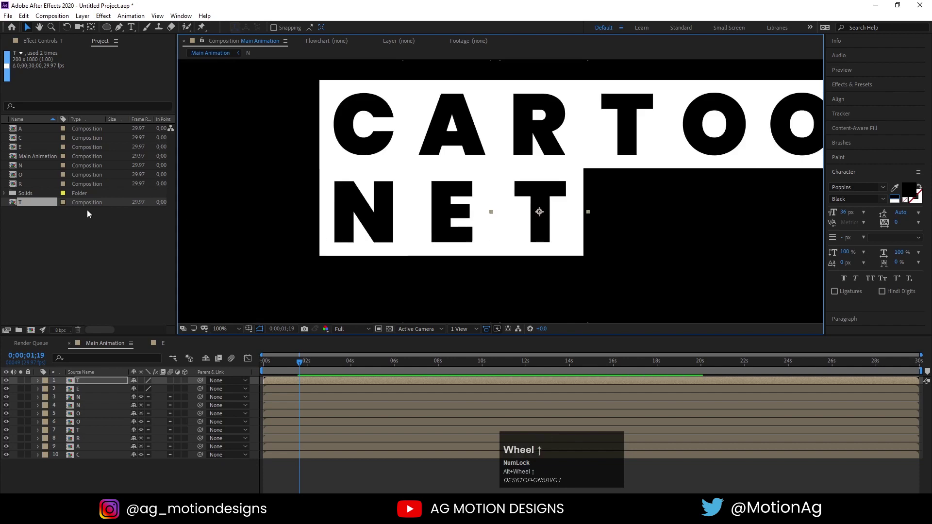
Step: Duplicate the T composition, rename the copy W and start editing its letter
left_click(33, 207)
key("ctrl+d")
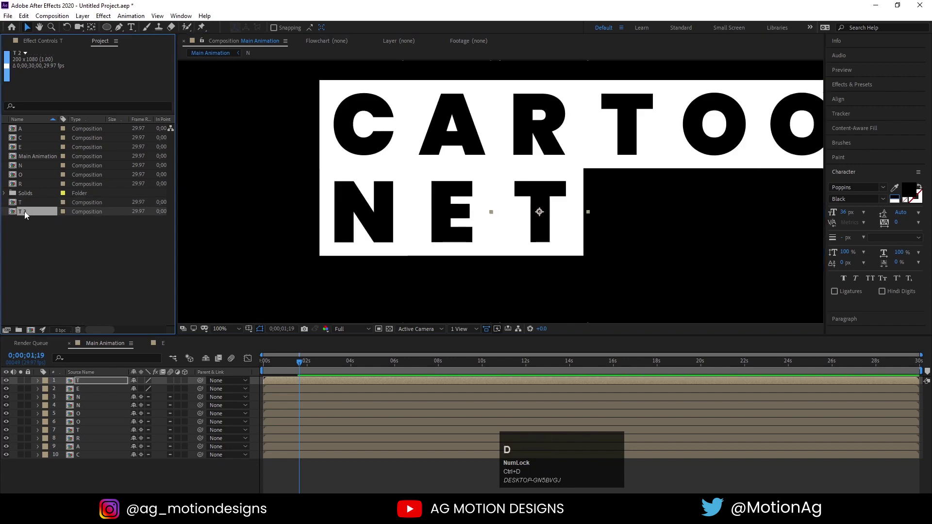
left_click(27, 215)
key("ctrl+k")
key("shift+w")
key("Return")
key("j")
left_click(388, 423)
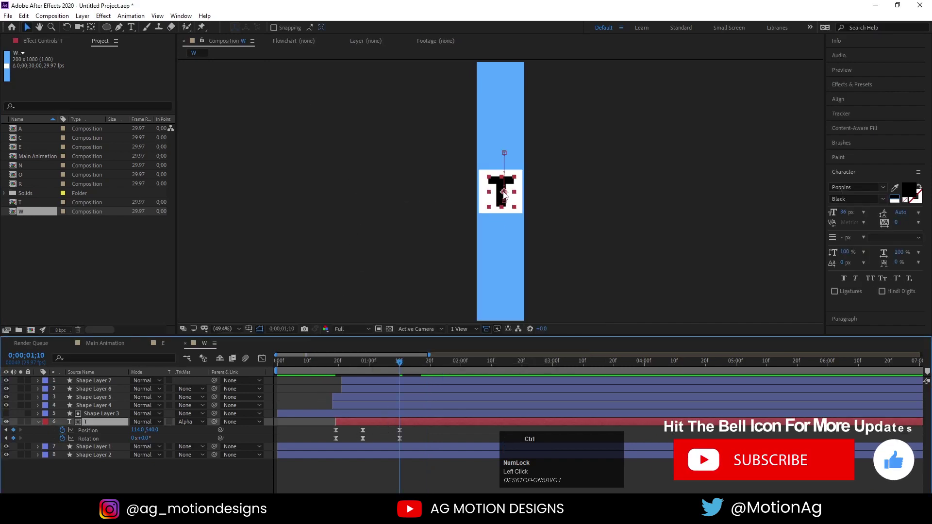
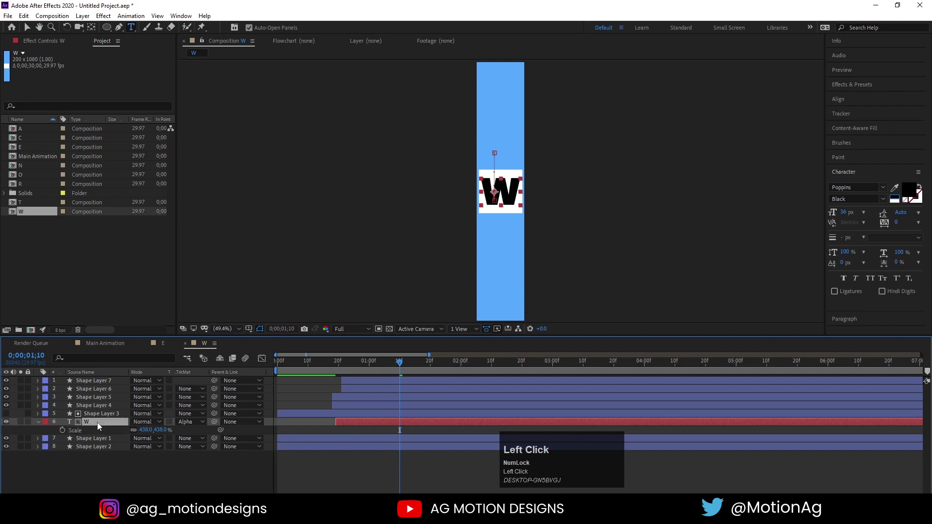
Step: Adjust the W letter's position inside its tile and nudge the W tile into alignment after T
key("r")
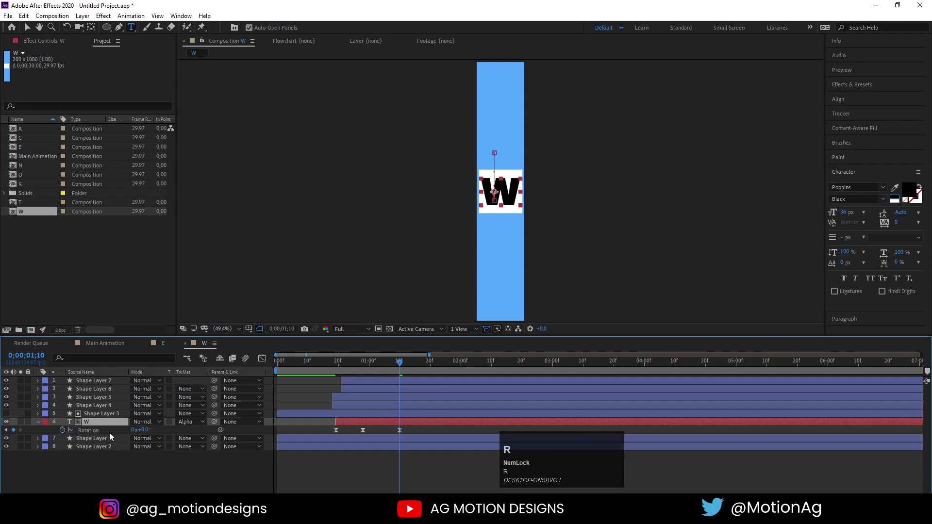
key("p")
left_click(97, 434)
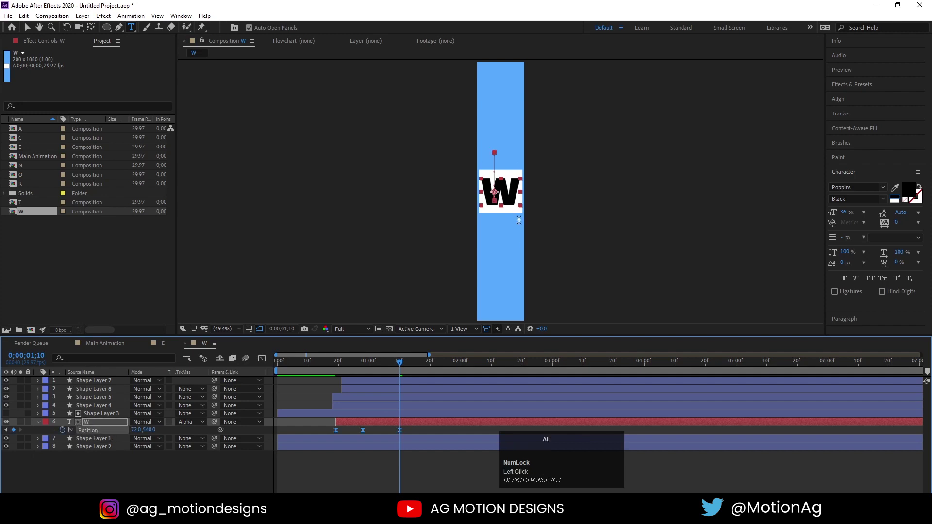
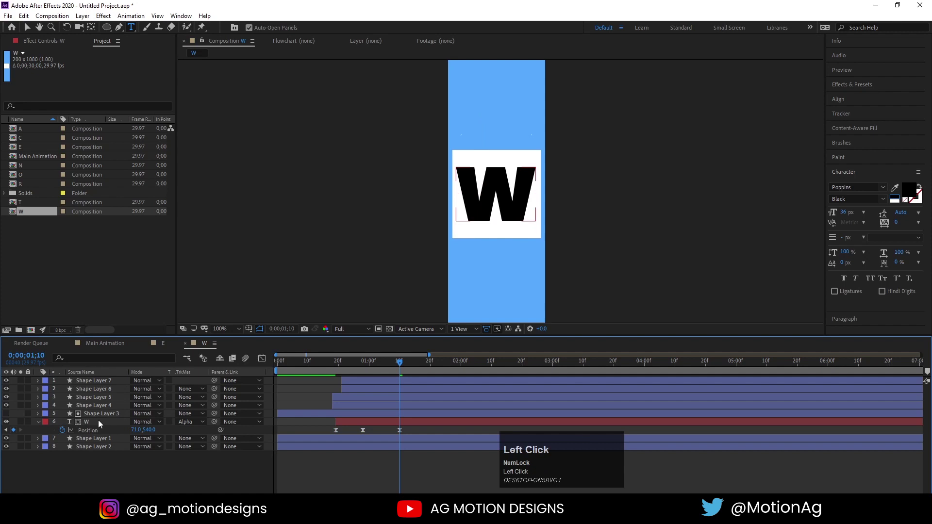
left_click(102, 422)
key("Right")
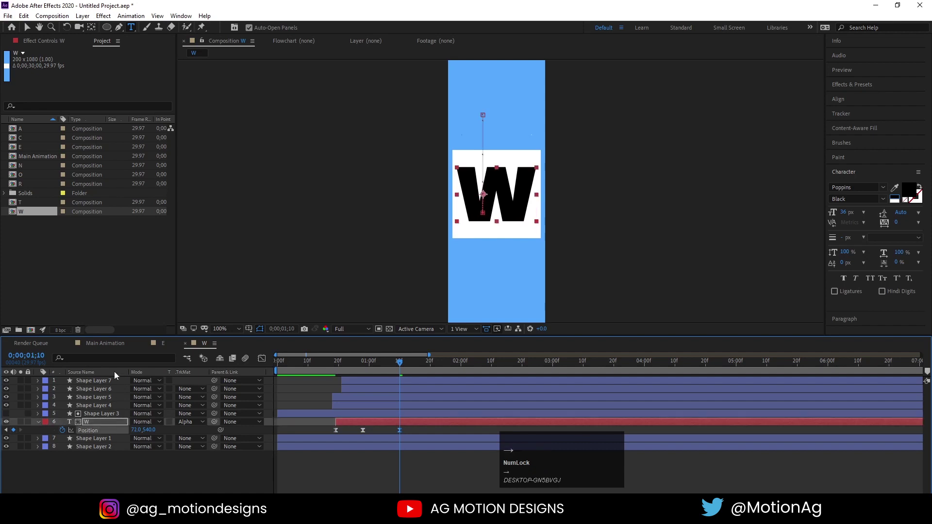
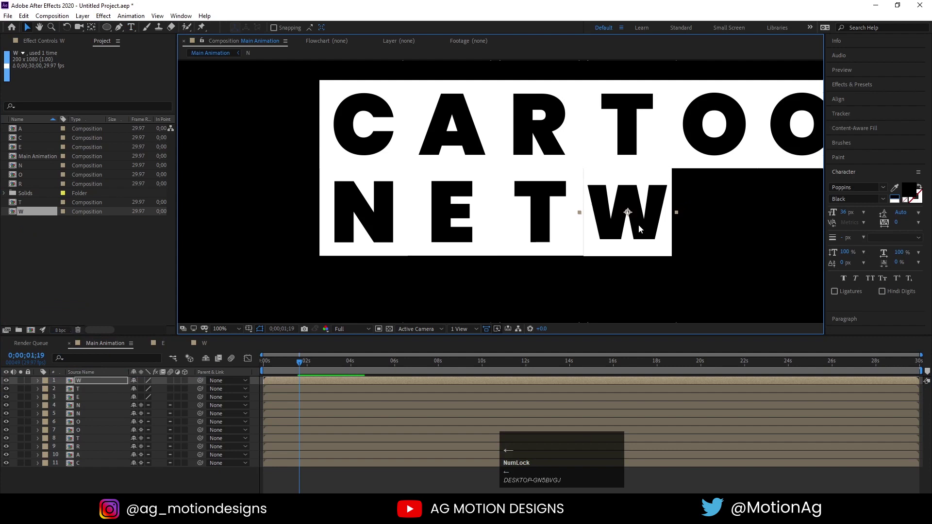
key("Up")
key("Down")
key("Left")
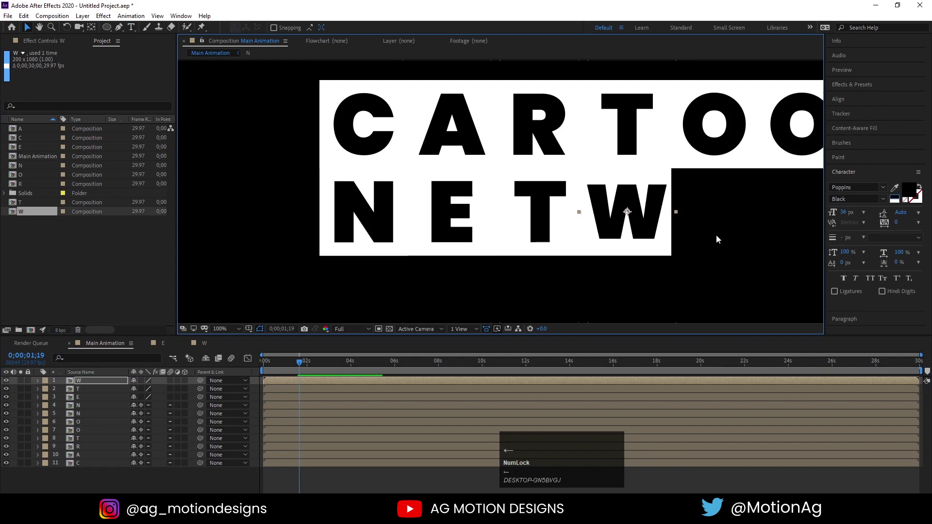
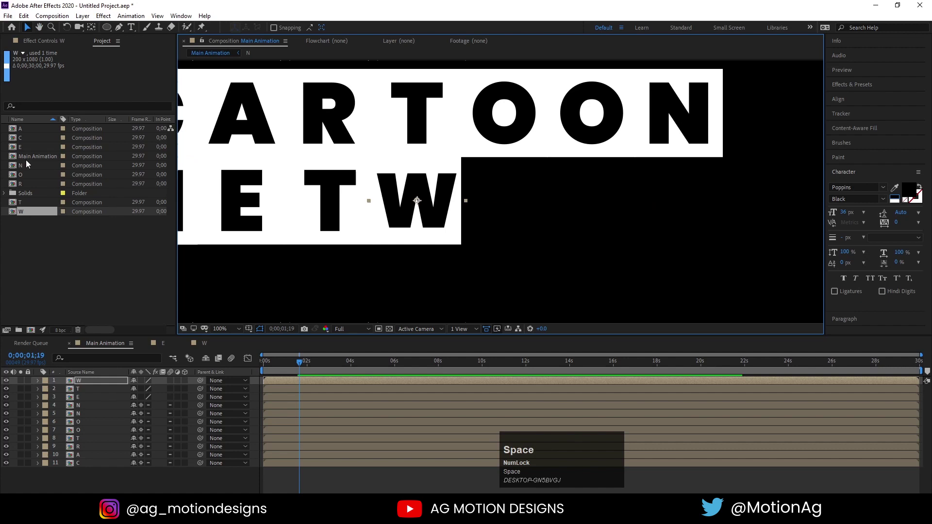
Step: Add the O composition to Main Animation and nudge the tile into place after W
left_click_drag(30, 181, 139, 344)
key("v")
left_click_drag(436, 170, 527, 216)
key("Left")
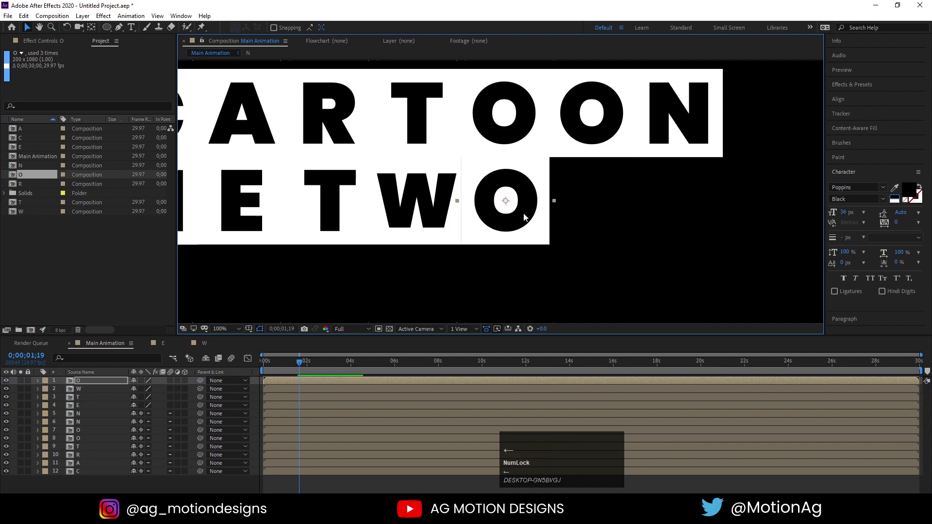
key("Down")
key("Up")
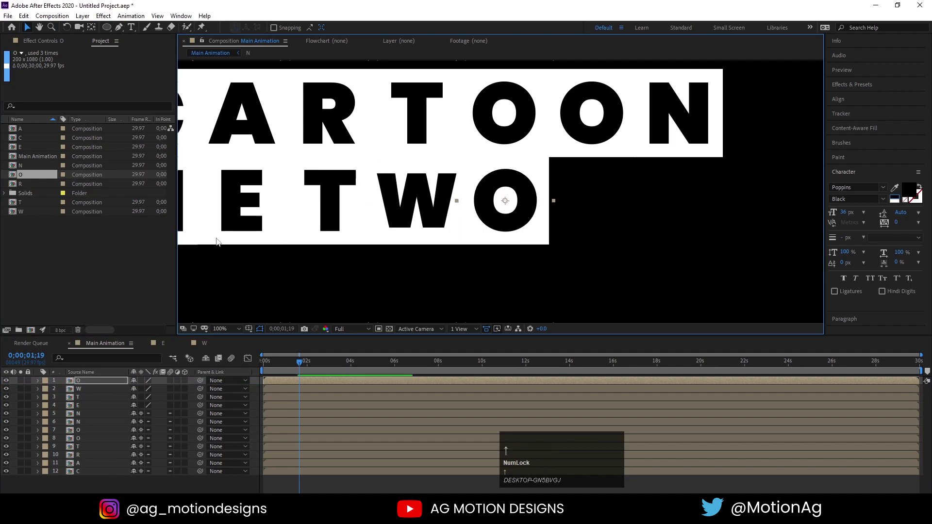
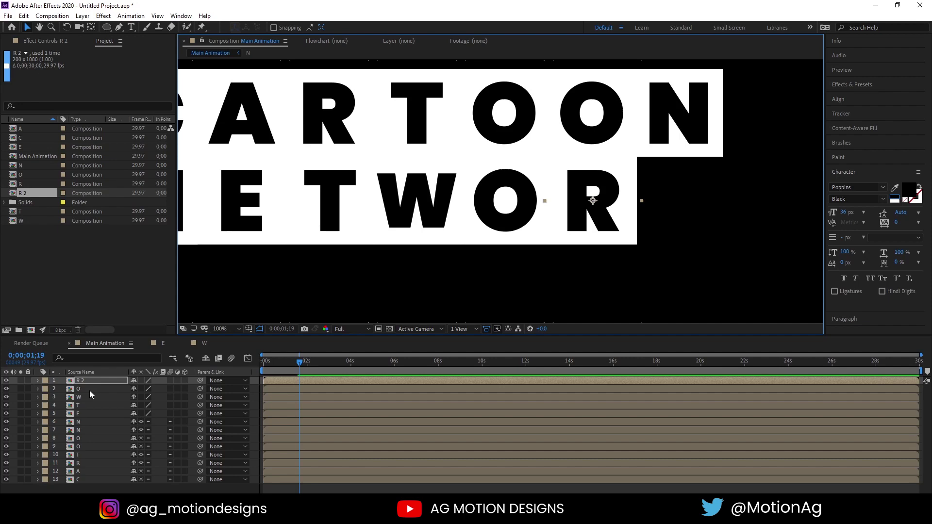
Step: Rename the duplicated letter composition to K in Composition Settings
left_click(85, 381)
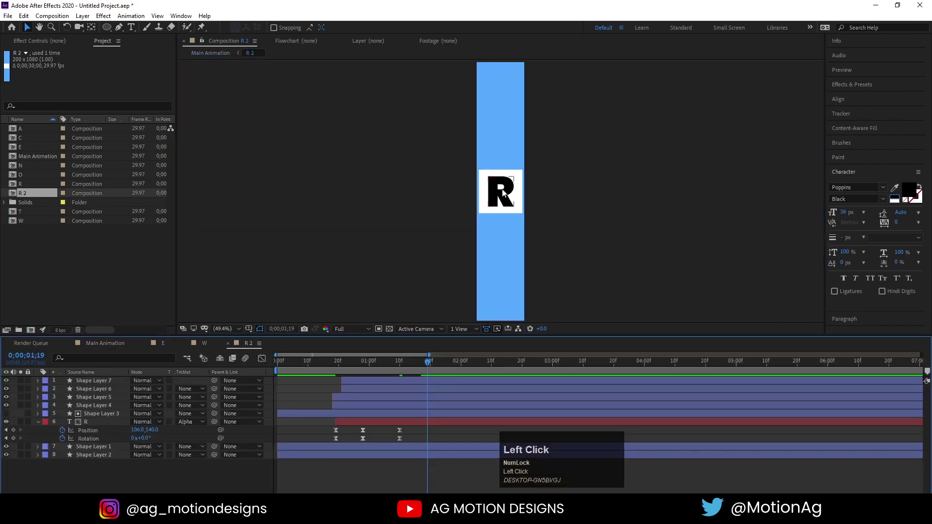
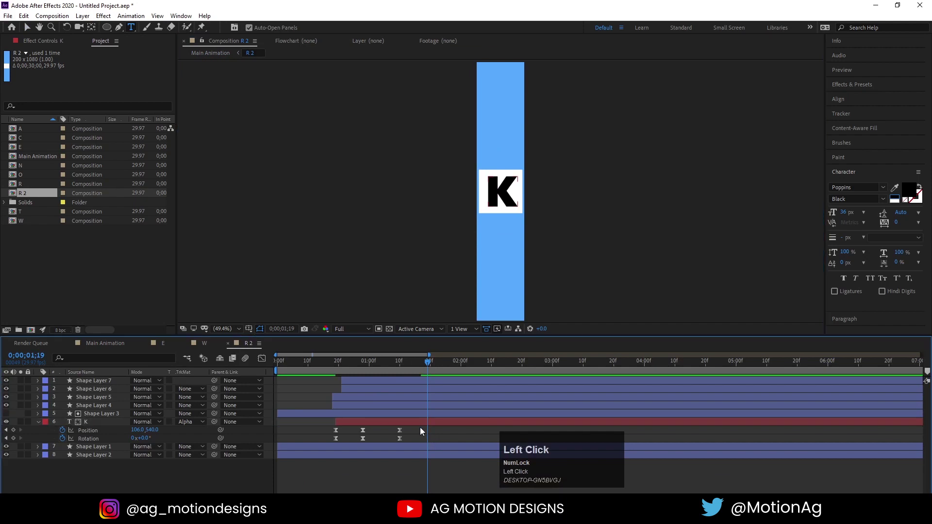
key("ctrl+k")
key("shift+k")
key("Return")
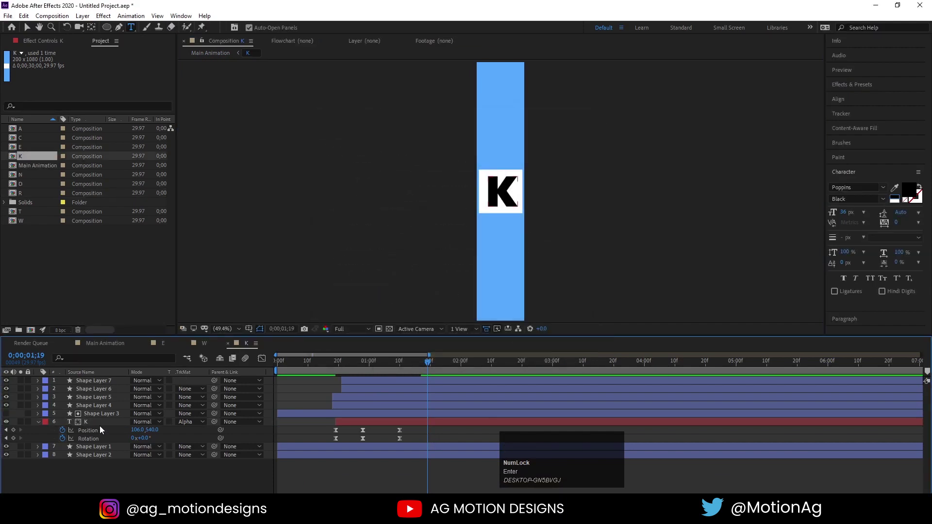
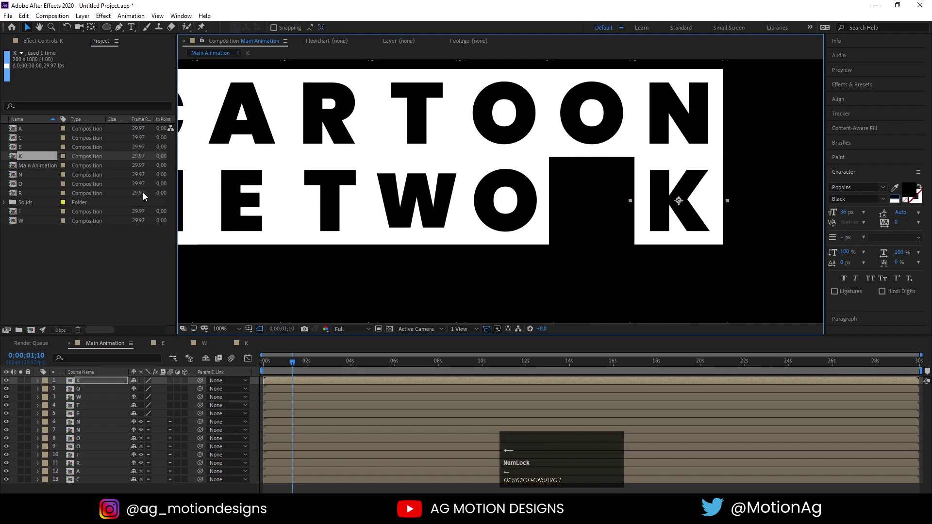
Step: Add the R composition into the remaining gap so the rows read CARTOON NETWORK, then fit the view
left_click_drag(31, 196, 603, 226)
key("Up")
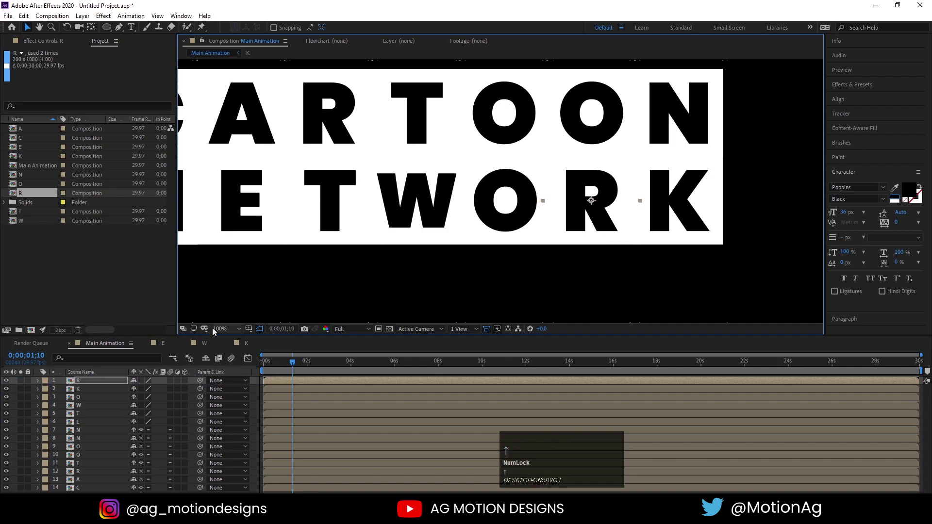
left_click(215, 330)
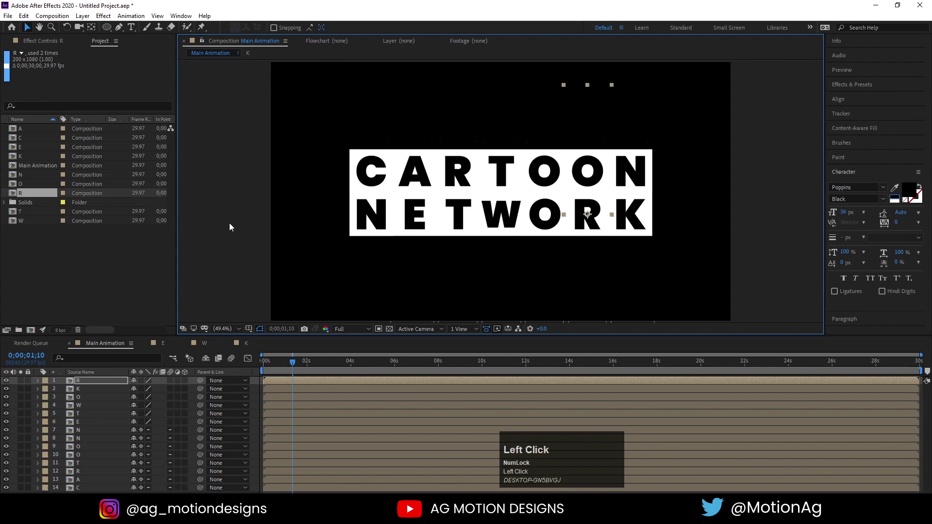
key("ctrl+a")
left_click(145, 383)
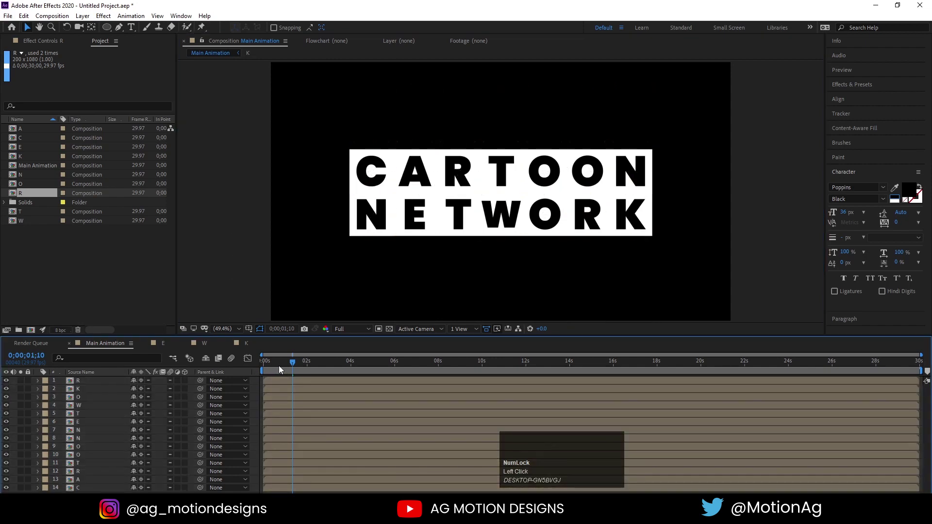
left_click(284, 374)
key("space")
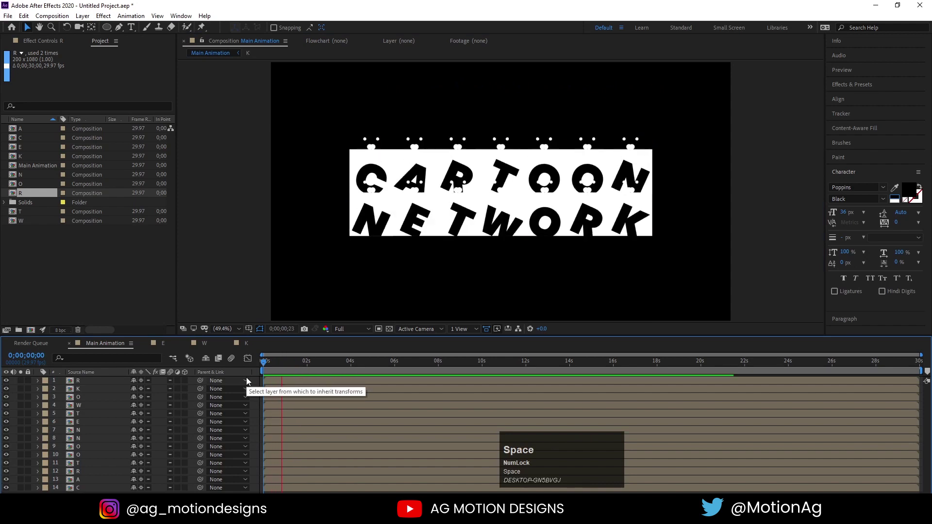
left_click(287, 370)
key("space")
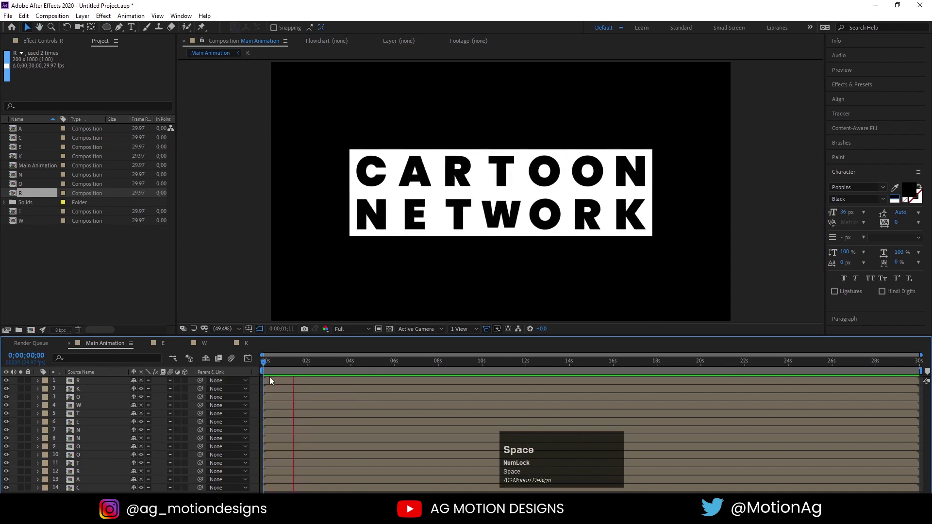
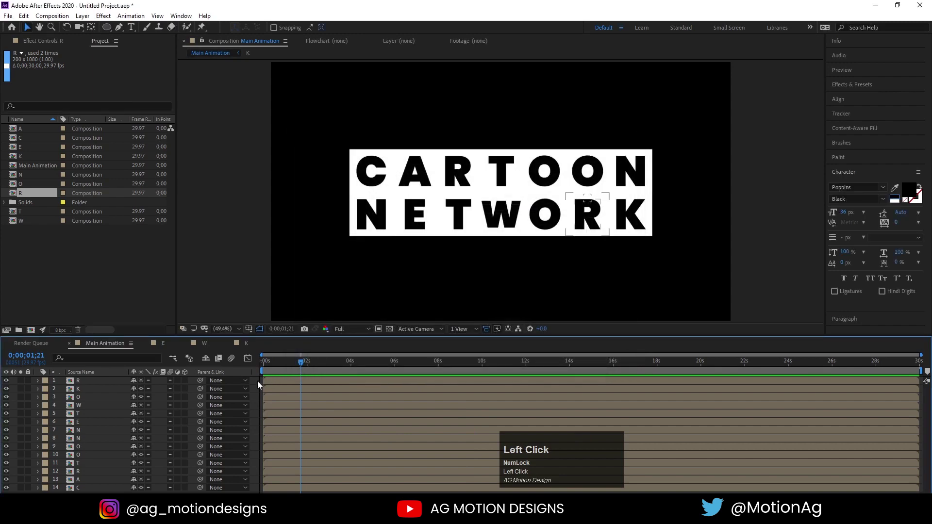
Step: Add a Null object and parent all the letter layers to it
right_click(259, 384)
left_click(411, 443)
key("ctrl+a")
left_click_drag(203, 393, 252, 395)
key("u")
scroll("down", 3)
Step: Create a full-size light grey (#EDEBEB) solid, move it beneath the letters and remove the null layer
key("ctrl+y")
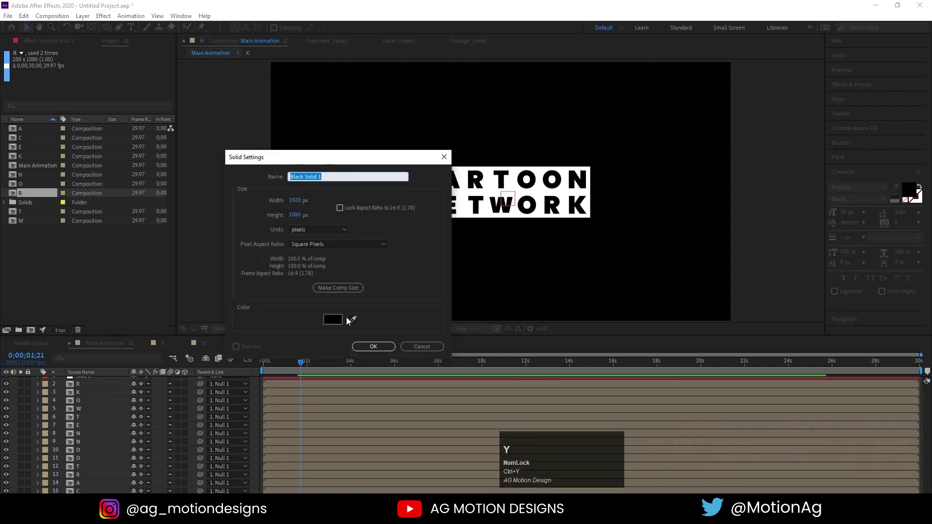
left_click(358, 321)
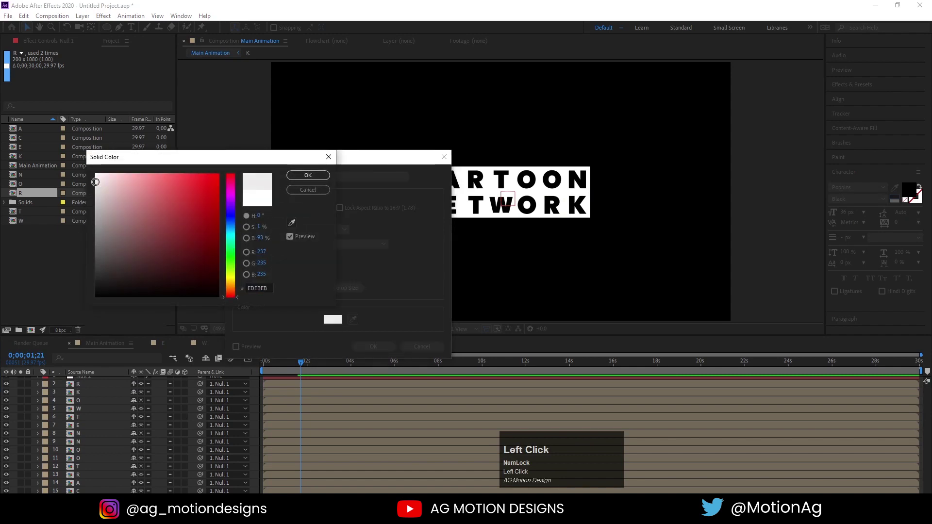
key("Return")
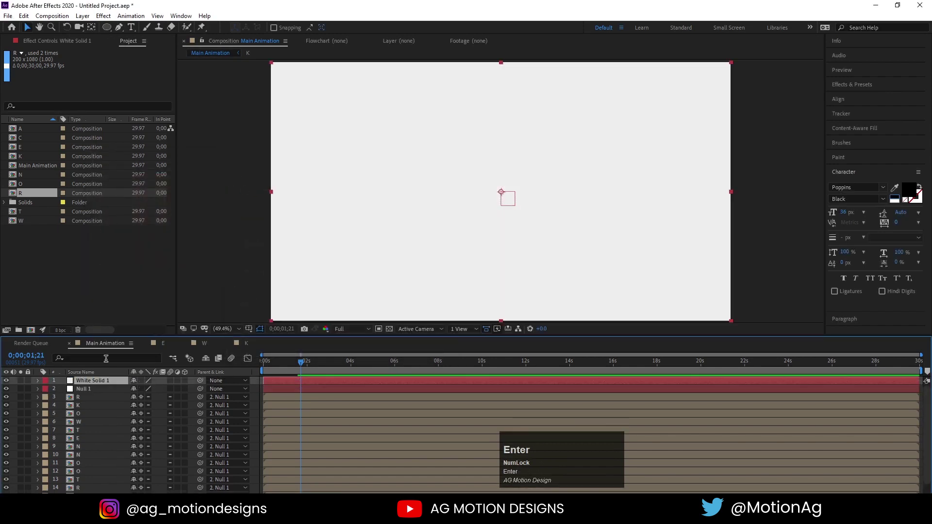
left_click_drag(98, 382, 95, 392)
scroll("up", 3)
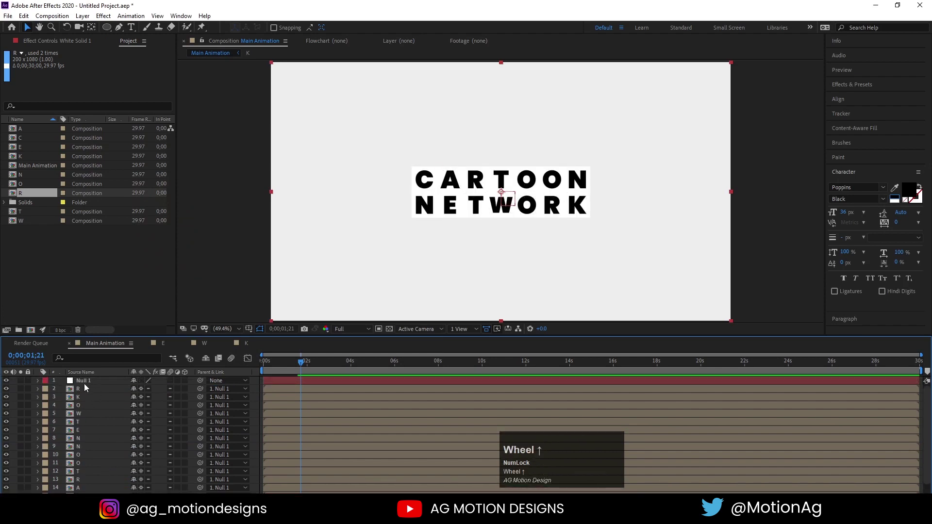
left_click(83, 384)
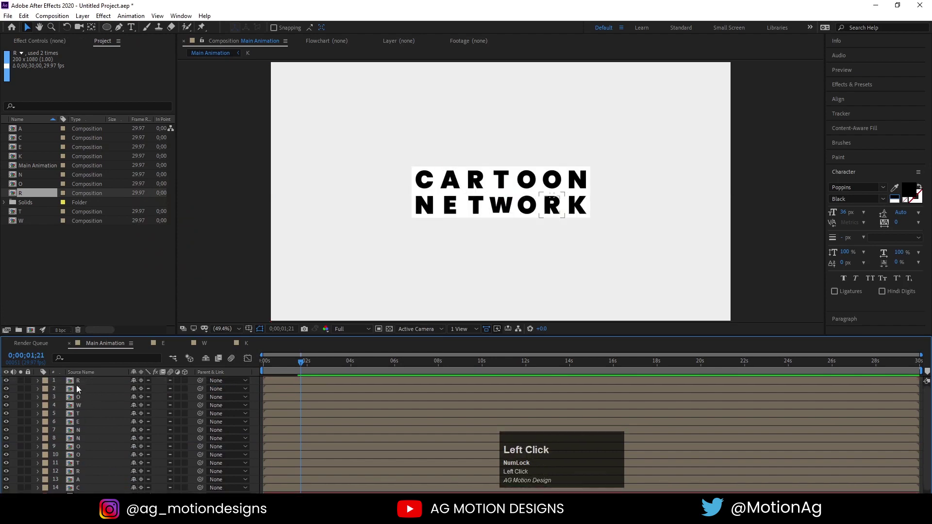
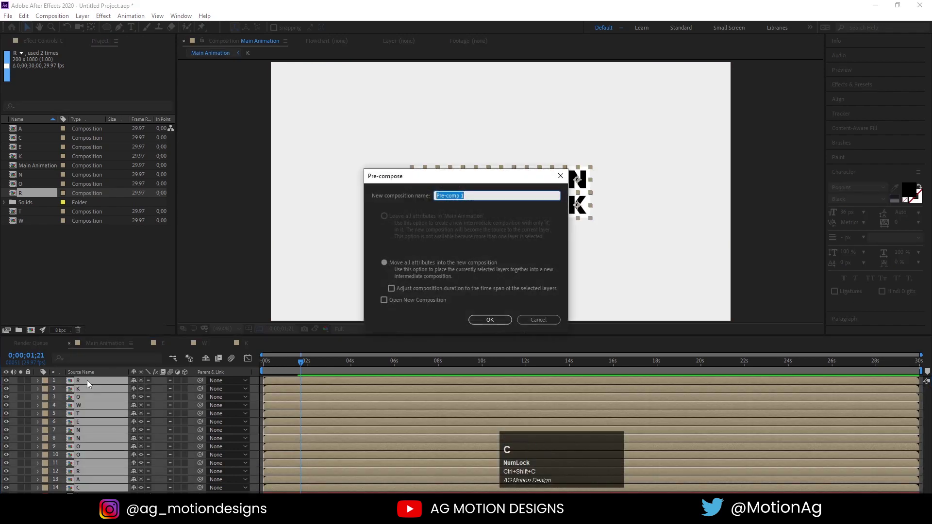
Step: Pre-compose the letter layers as 'animation', preview Main Animation, then open the animation composition
type("animation")
key("Return")
key("space")
left_click(271, 367)
key("space")
left_click(271, 368)
key("space")
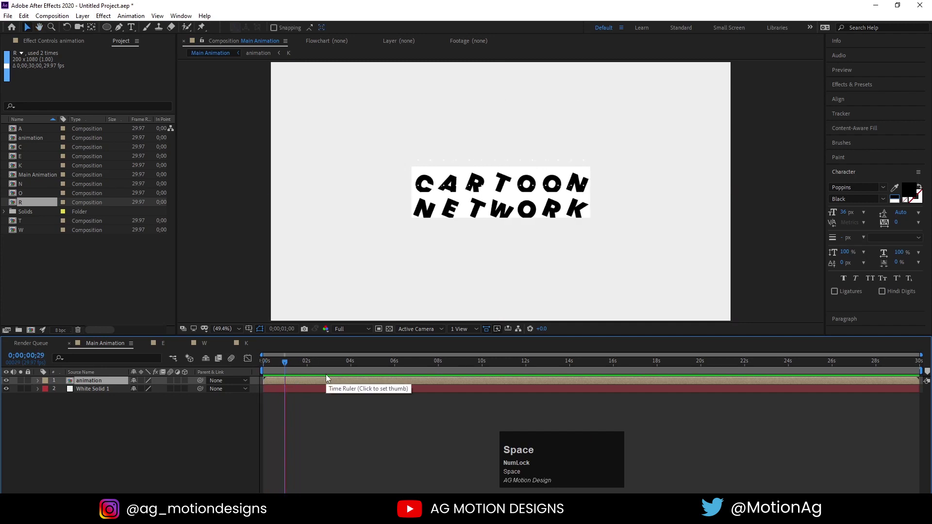
left_click(114, 384)
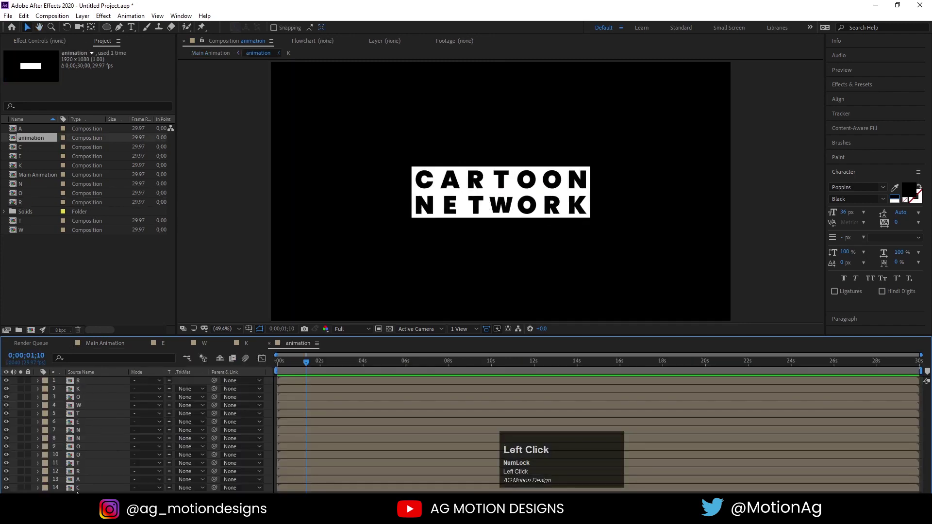
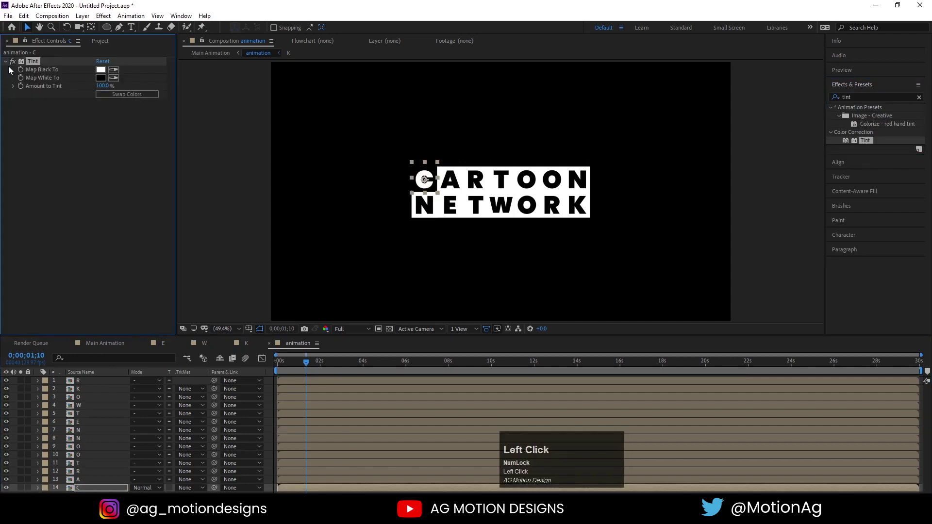
Step: Copy the Tint effect onto every other letter layer so alternate tiles invert
key("ctrl+c")
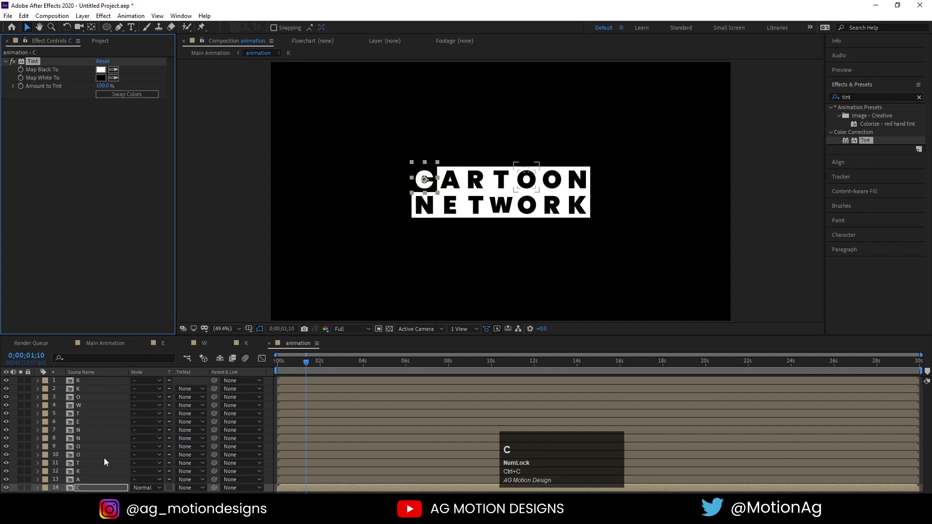
left_click(86, 473)
left_click(81, 456)
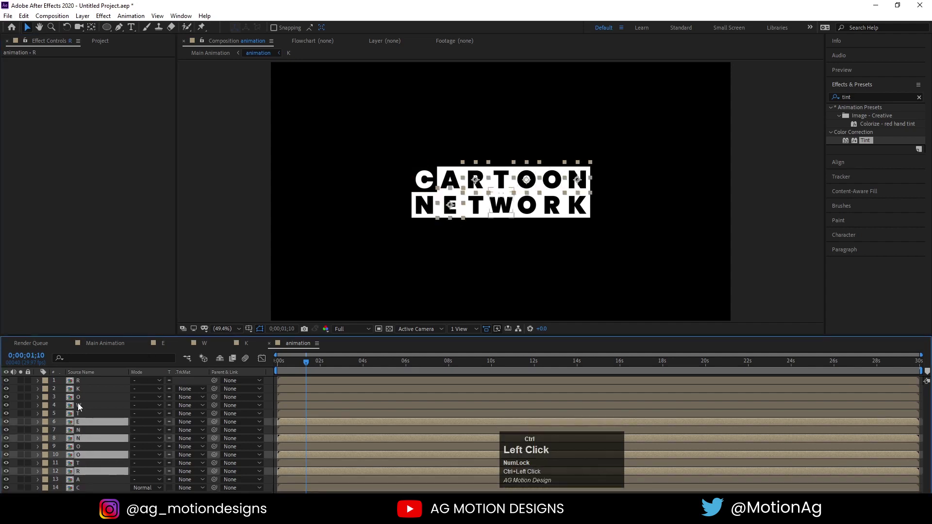
key("ctrl+v")
left_click(285, 366)
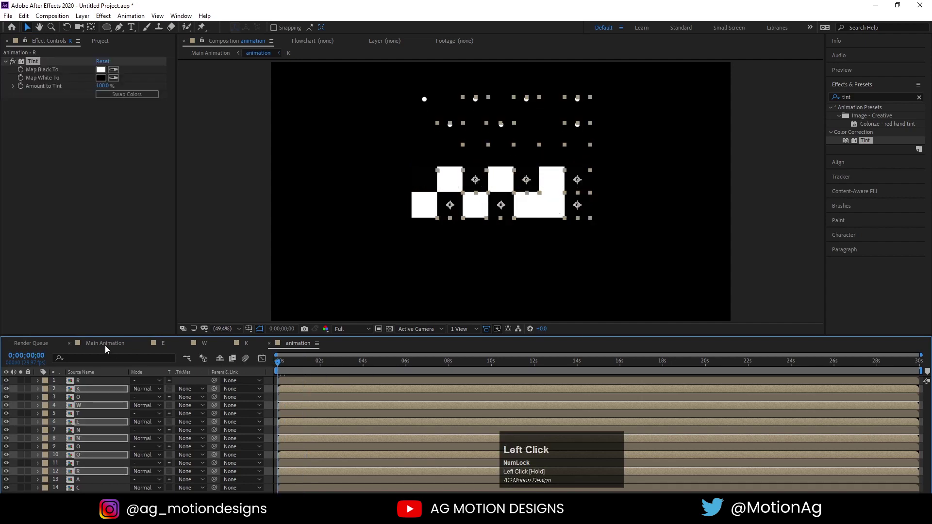
Step: Scrub through the checkerboard logo in Main Animation and return to the animation composition
key("space")
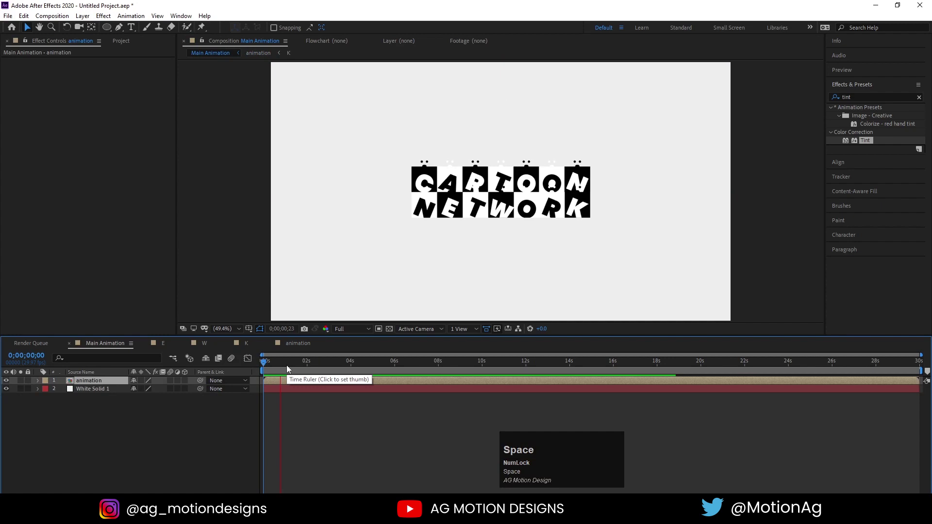
left_click_drag(276, 368, 90, 484)
key("ctrl+a")
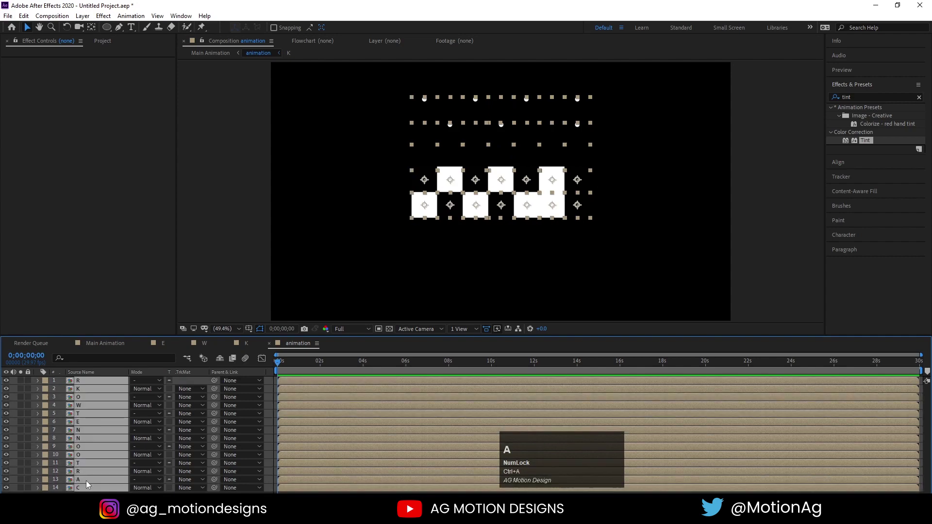
Step: Keyframe every letter's Scale from 0% at the first frame to full size a few frames later and preview the pop-in
key("s")
left_click(68, 396)
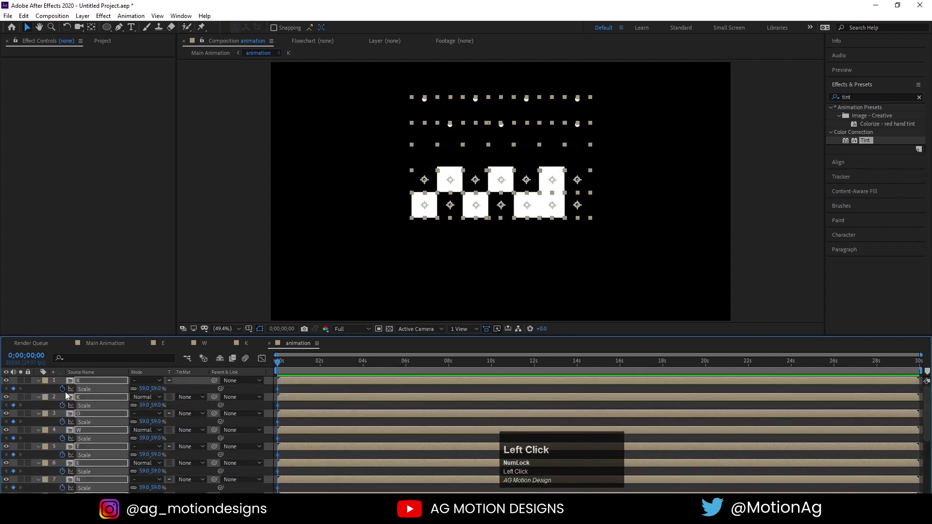
key("Page_Down")
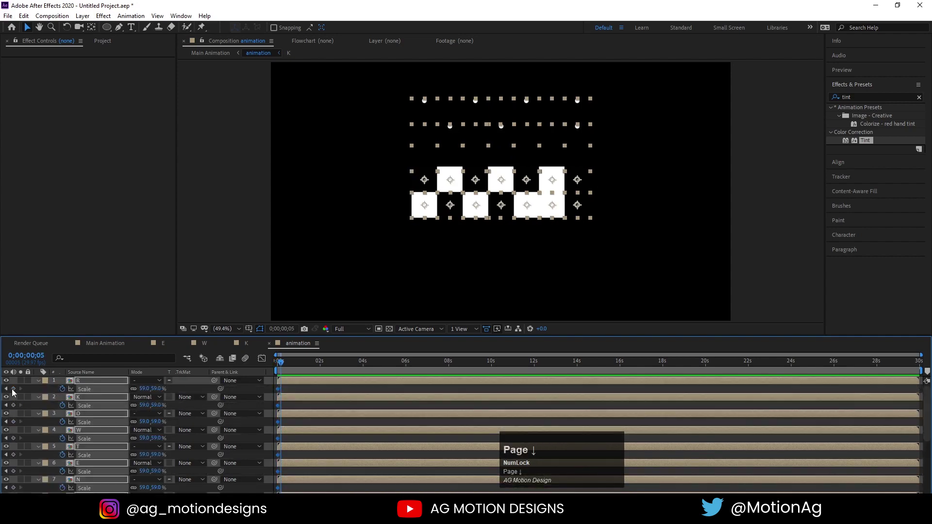
left_click(15, 391)
key("j")
left_click(146, 389)
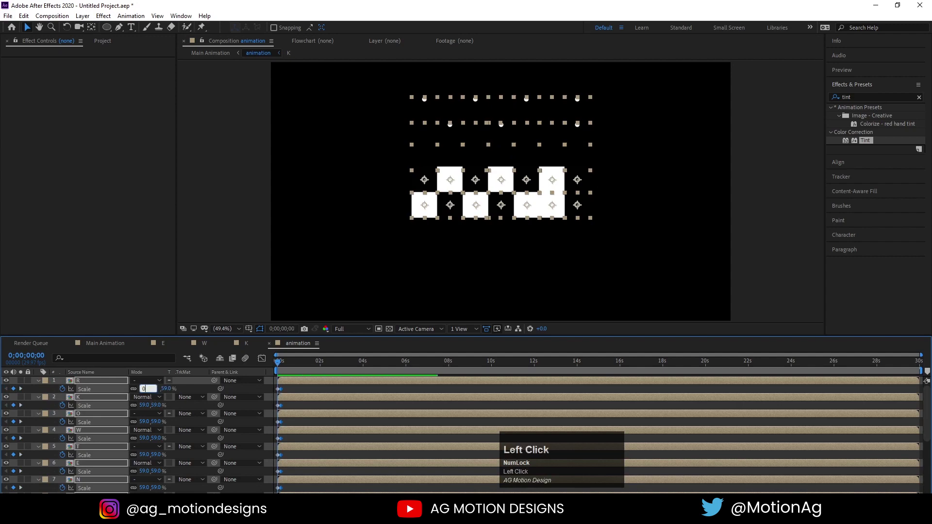
key("Return")
key("space")
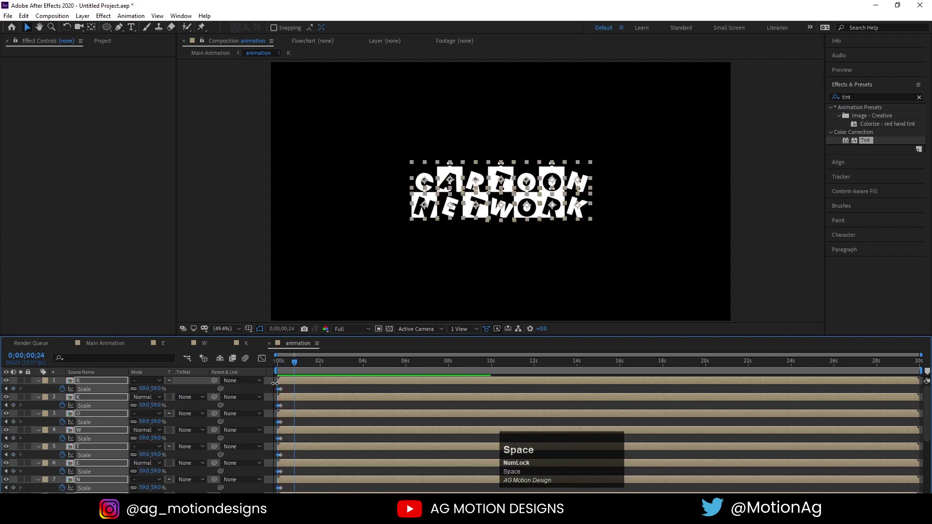
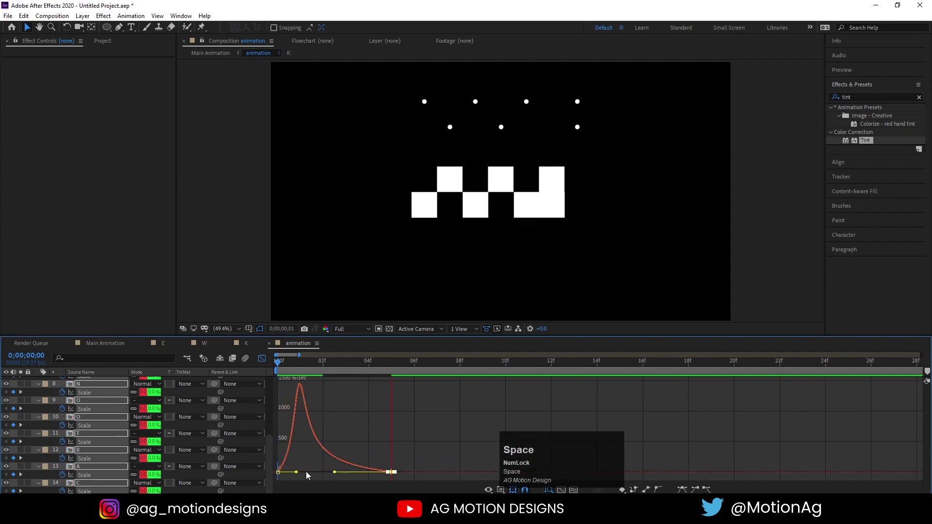
Step: Drag individual letters' scale keyframes later on the timeline so the letters pop in at staggered moments
left_click(263, 364)
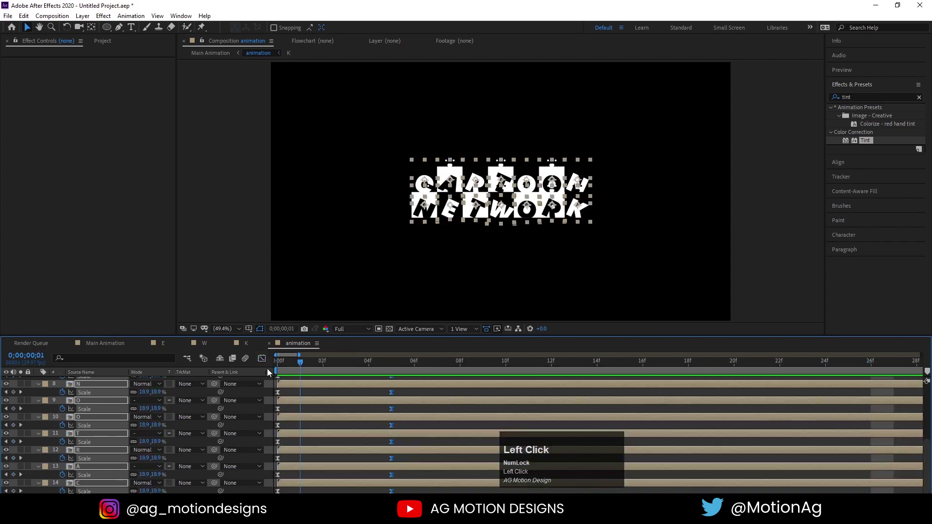
key("space")
left_click(278, 379)
key("space")
left_click_drag(396, 395, 300, 367)
key("space")
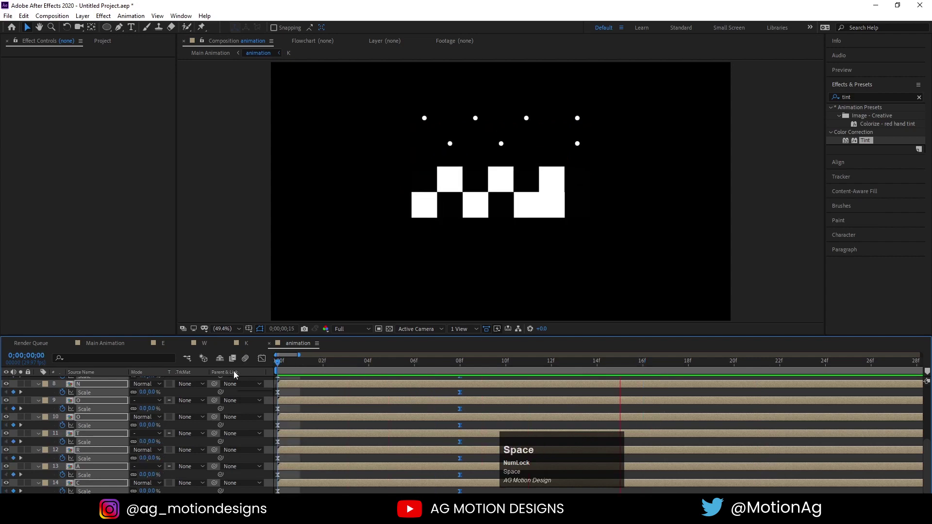
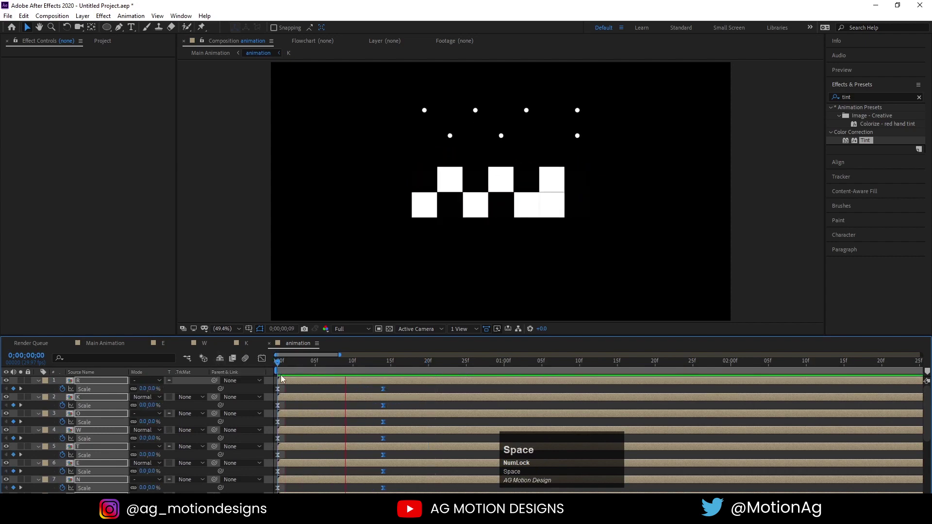
Step: Retime a letter's scale keyframe later, preview it, and collapse the letter layers' properties
left_click(300, 370)
key("space")
left_click_drag(388, 394, 269, 368)
key("space")
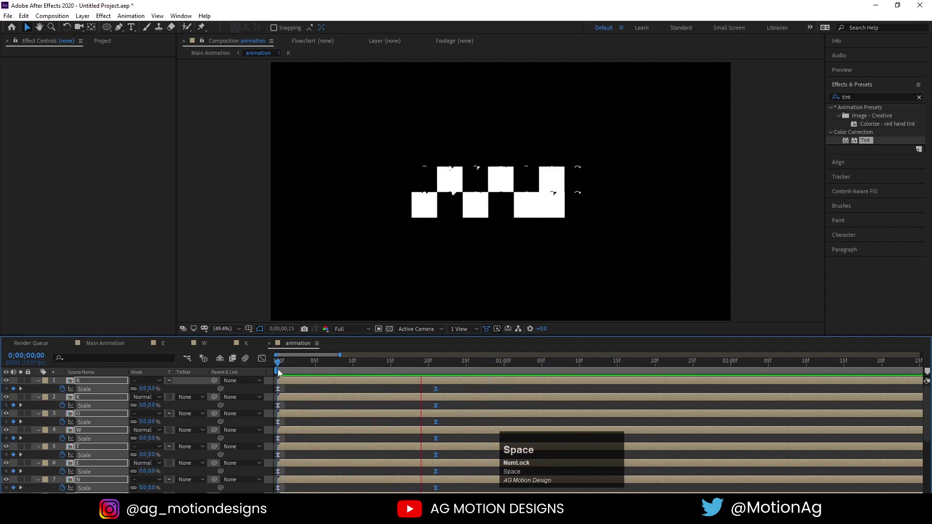
left_click(293, 369)
key("space")
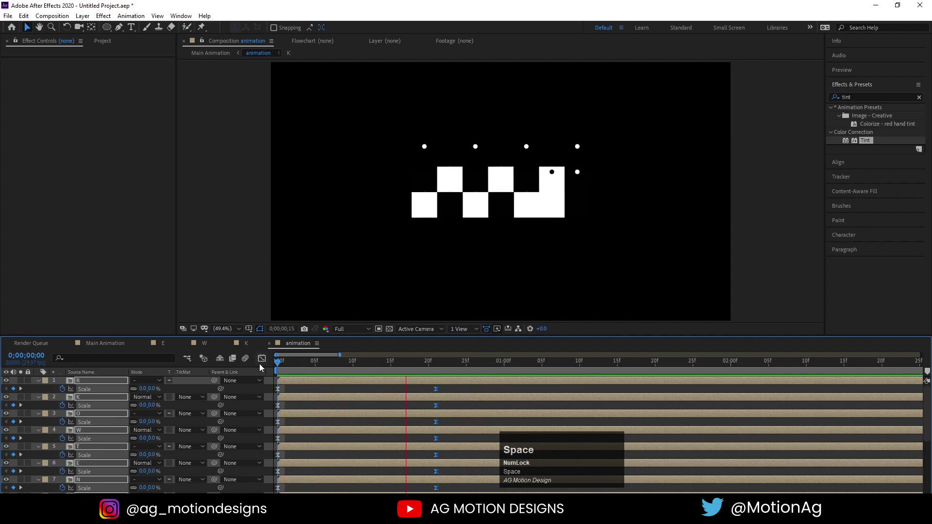
left_click(292, 368)
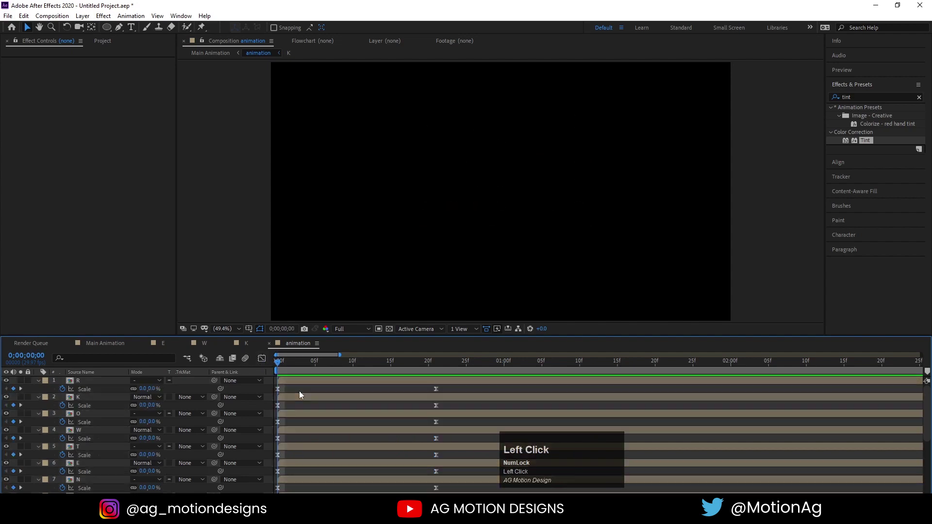
key("u")
scroll("down", 3)
key("Page_Down")
Step: Offset the first six letter layers a few frames apart so each starts later than the last
left_click(293, 487)
key("[")
key("Page_Down")
left_click(312, 478)
key("[")
key("Page_Down")
left_click(337, 470)
key("[")
key("Page_Down")
left_click(360, 458)
key("[")
key("Page_Down")
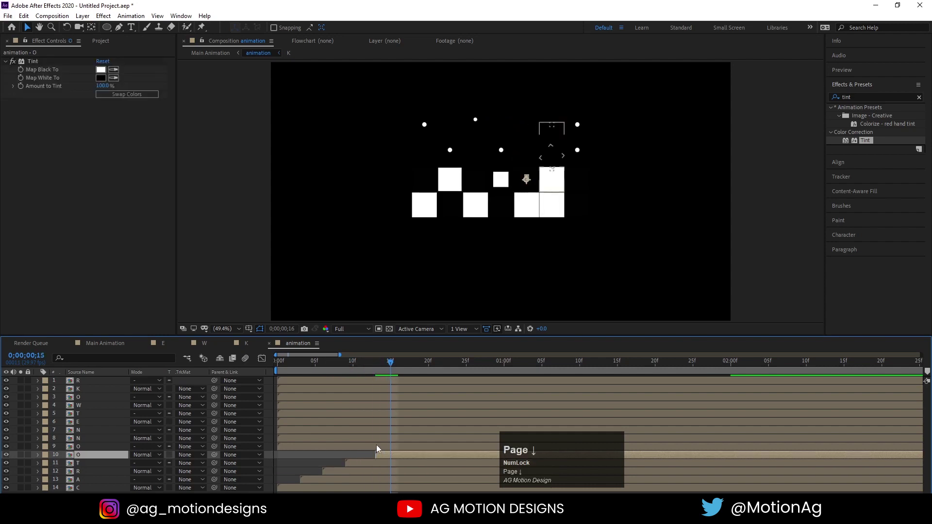
left_click(381, 450)
key("[")
key("Page_Down")
left_click_drag(388, 462, 377, 454)
key("Page_Up")
Step: Continue staggering the remaining letter layers through K and R with the same frame offsets
left_click(422, 445)
key("[")
key("Page_Down")
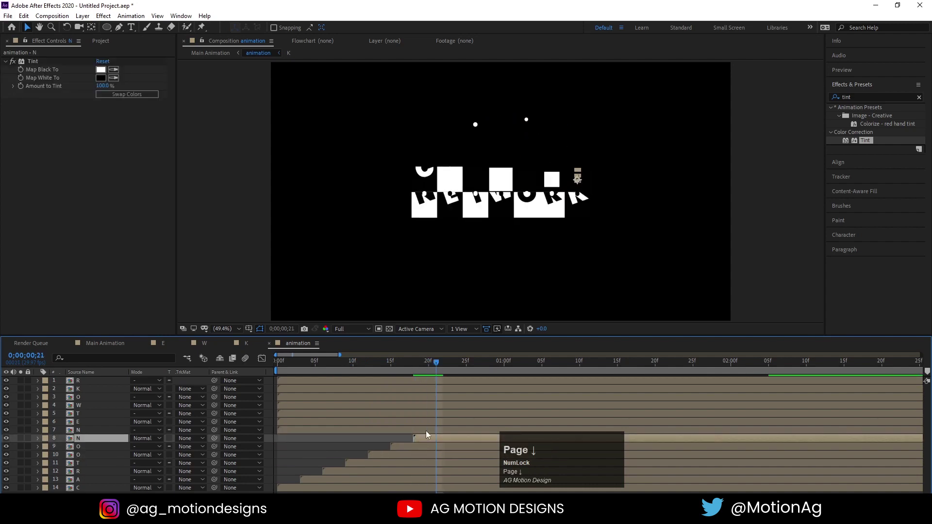
left_click(431, 431)
key("[")
key("Page_Down")
left_click(459, 429)
key("[")
key("Page_Down")
left_click(477, 415)
key("[")
key("Page_Down")
left_click(484, 413)
key("[")
key("Page_Down")
left_click(517, 400)
key("[")
key("Page_Down")
left_click(548, 389)
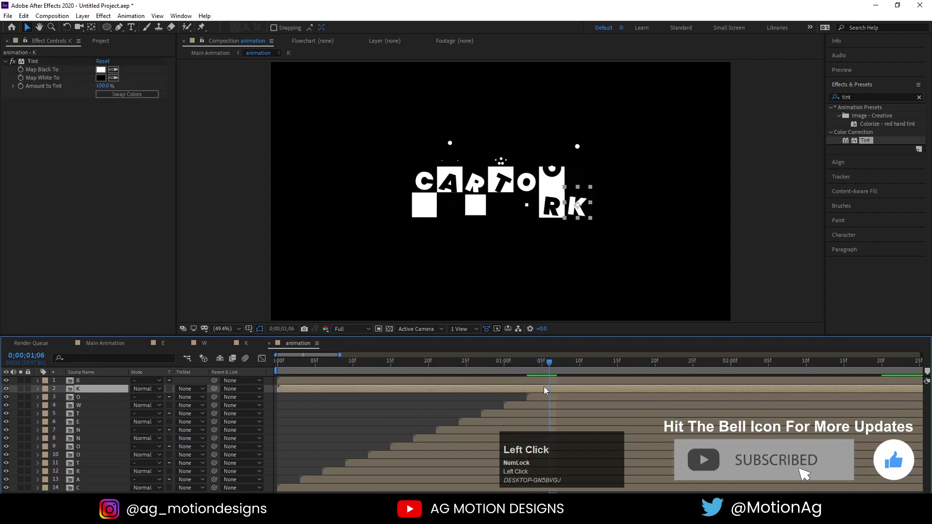
key("Page_Down")
left_click(574, 382)
key("[")
Step: Preview the staggered letter pop-in and return to the Main Animation composition
left_click(350, 368)
key("space")
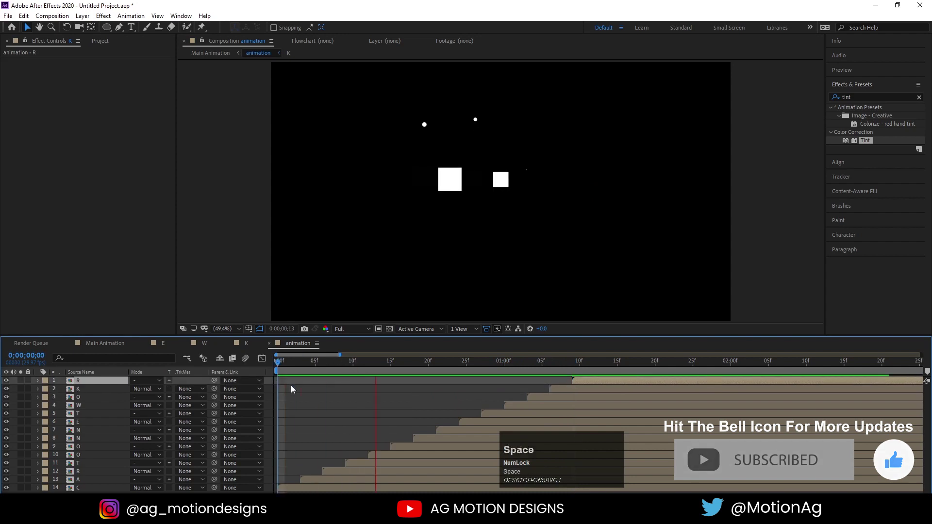
key("space")
left_click(318, 365)
key("space")
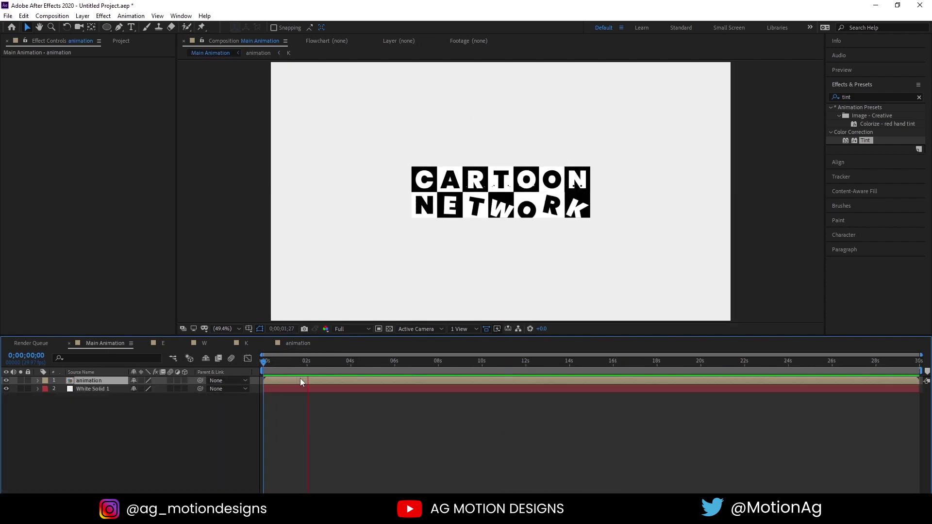
Step: Duplicate the animation layer and flip the copy vertically with Scale 100, -100
key("space")
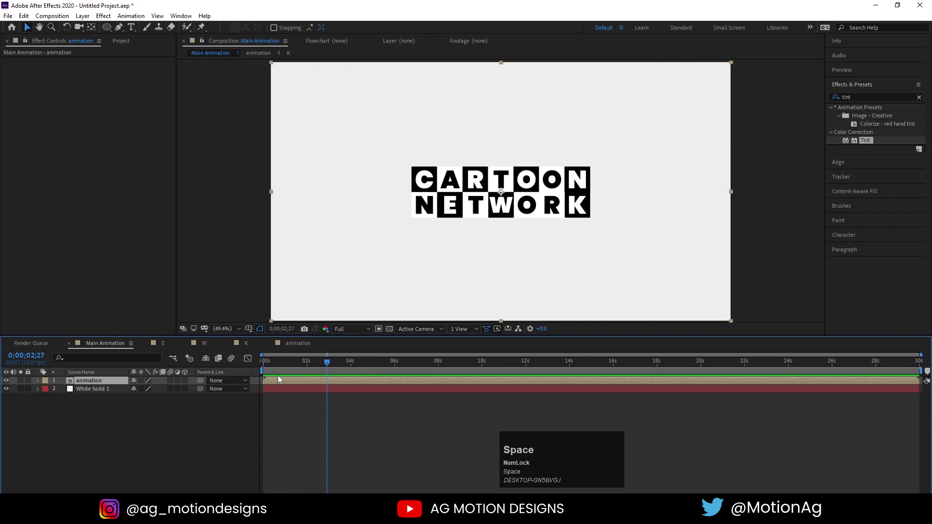
left_click(85, 385)
key("ctrl+d")
key("s")
left_click(139, 391)
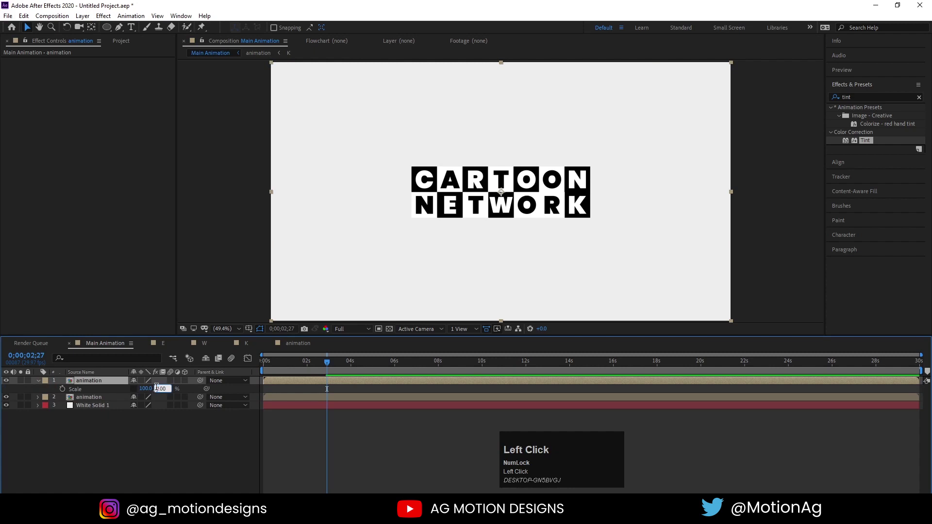
key("-")
key("Return")
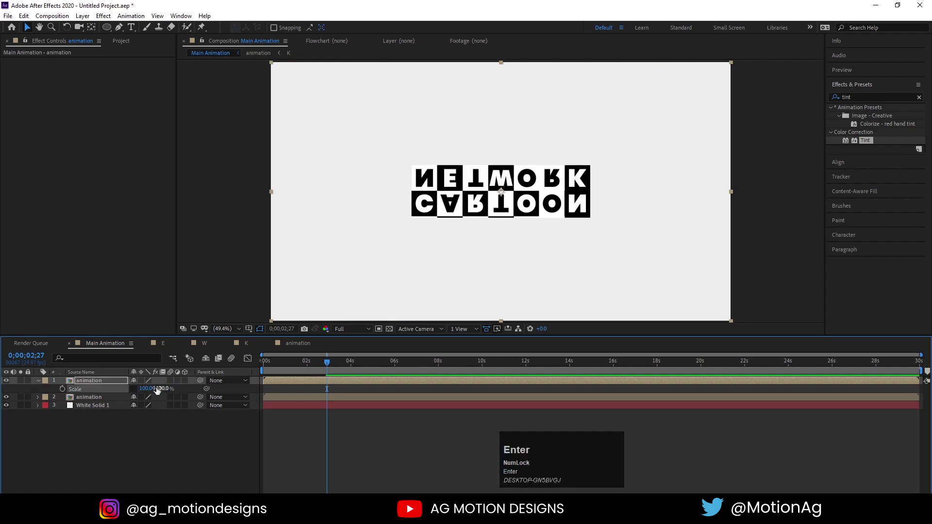
Step: Move the flipped copy's Position down so it sits below the original logo
key("p")
left_click_drag(155, 390, 107, 379)
left_click(92, 382)
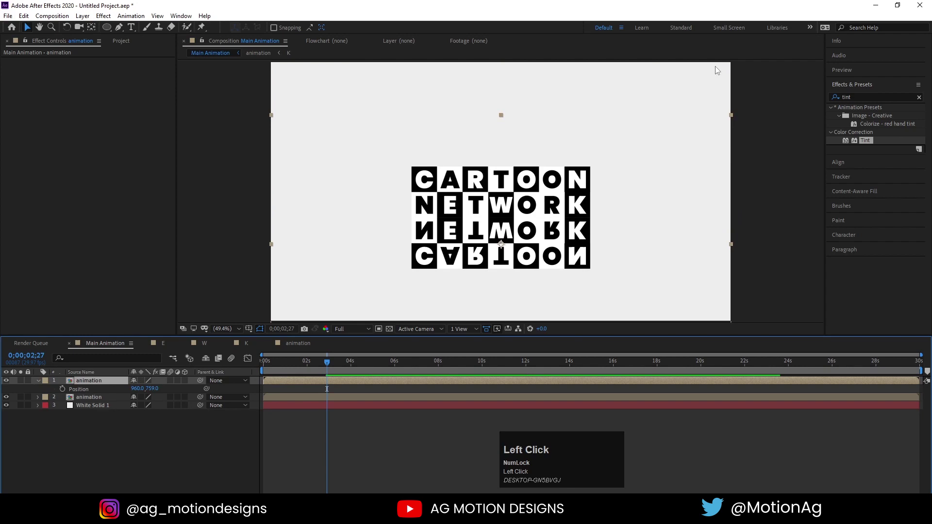
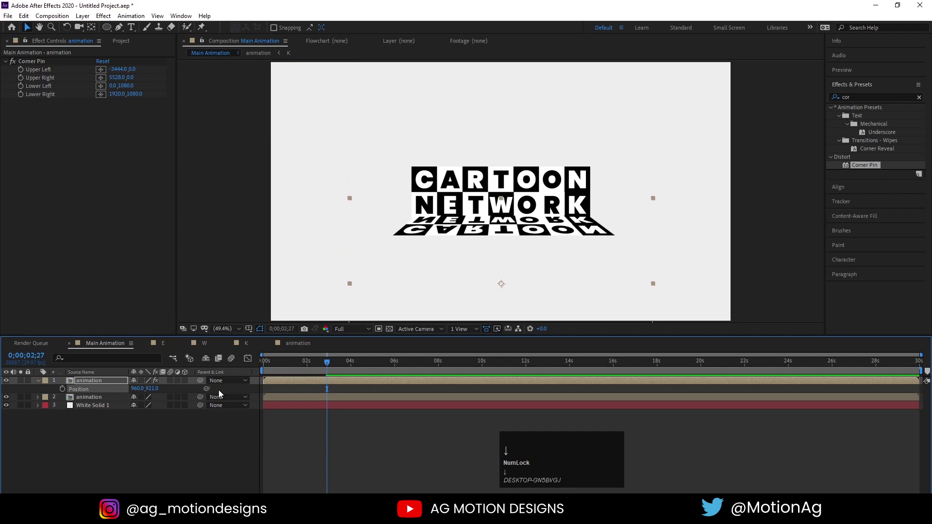
Step: Raise the reflection just under the logo and narrow it with unlinked width/height Scale
key("s")
left_click_drag(149, 392, 146, 390)
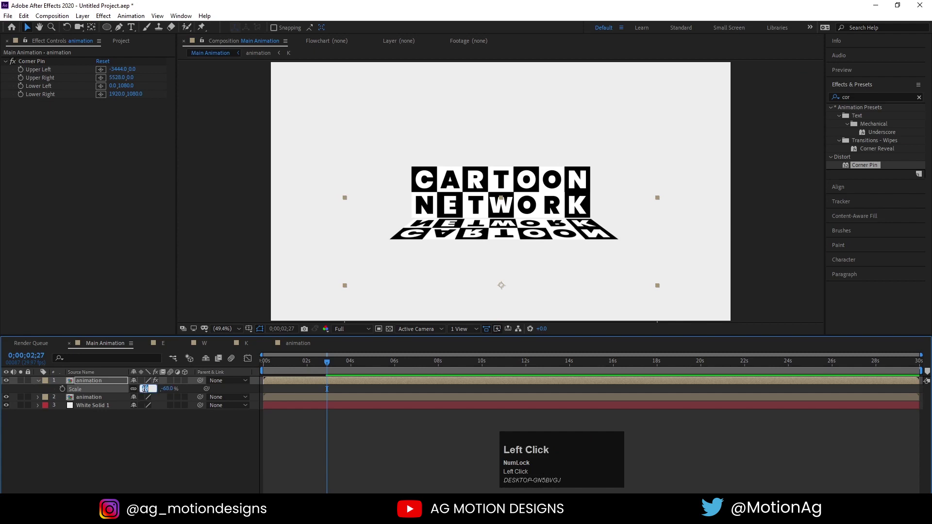
key("Return")
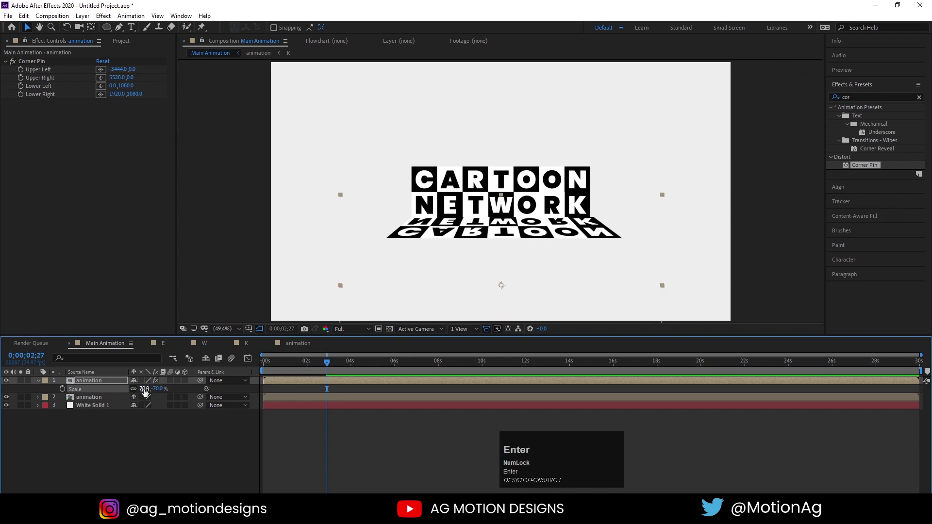
left_click(146, 391)
key("Return")
key("Return")
key("Left")
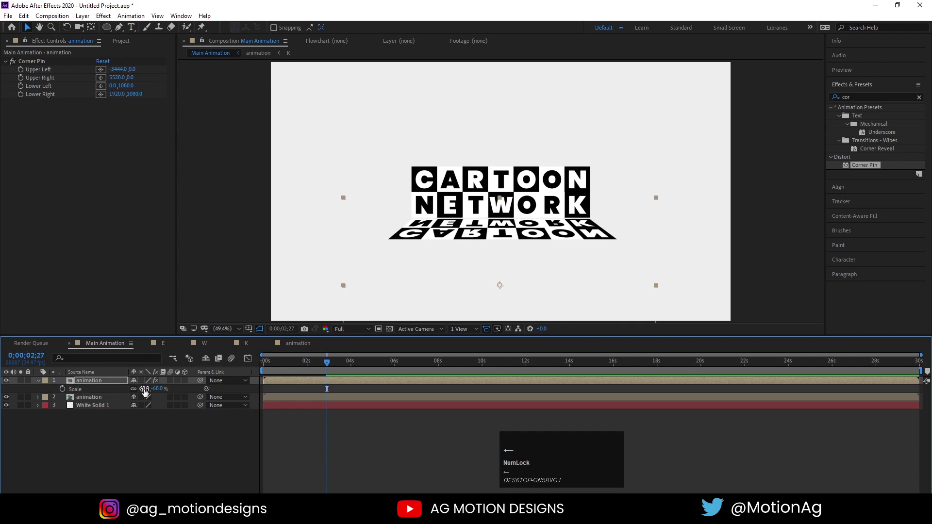
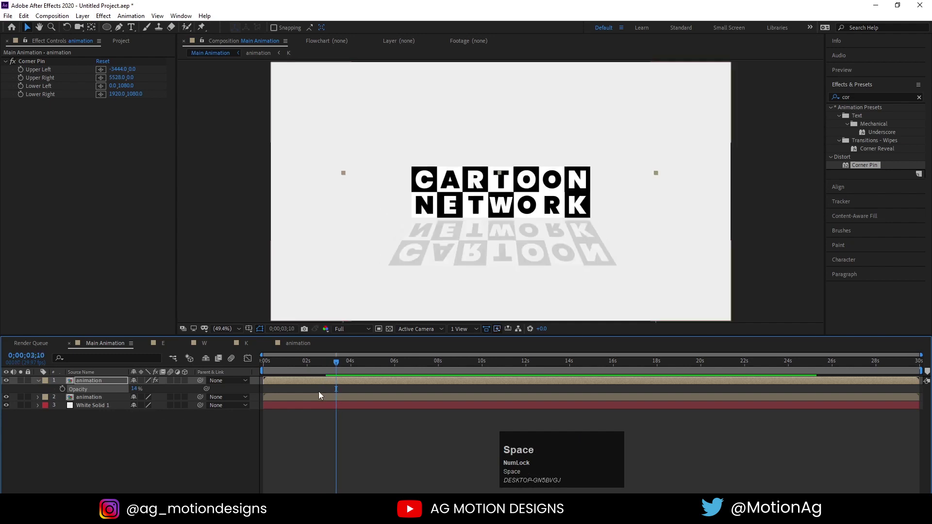
Step: Preview the faint 14% reflection and draw a rectangular mask over the reflection area
left_click(284, 371)
key("space")
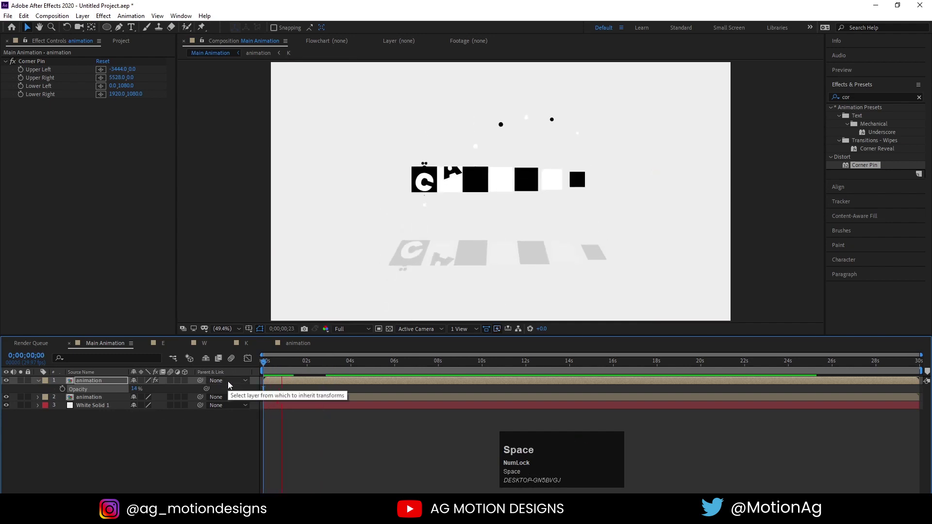
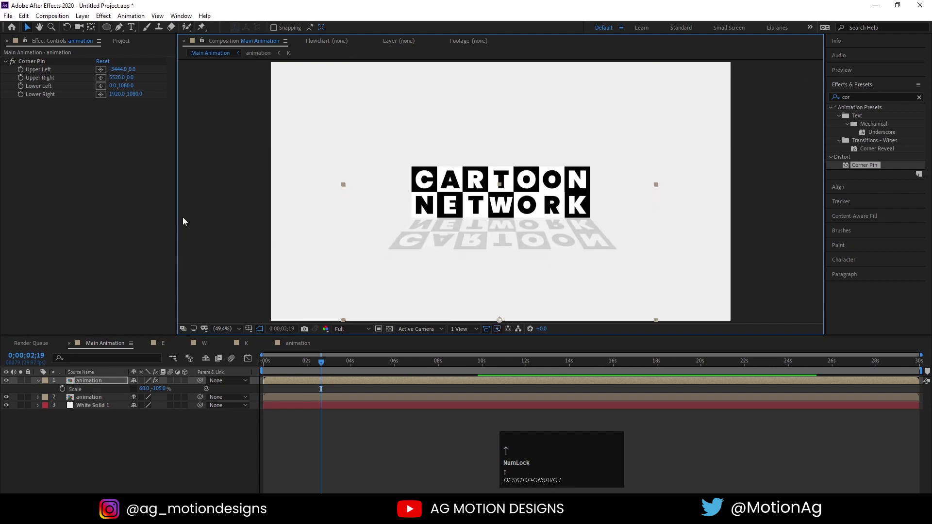
left_click_drag(112, 30, 148, 403)
key("s")
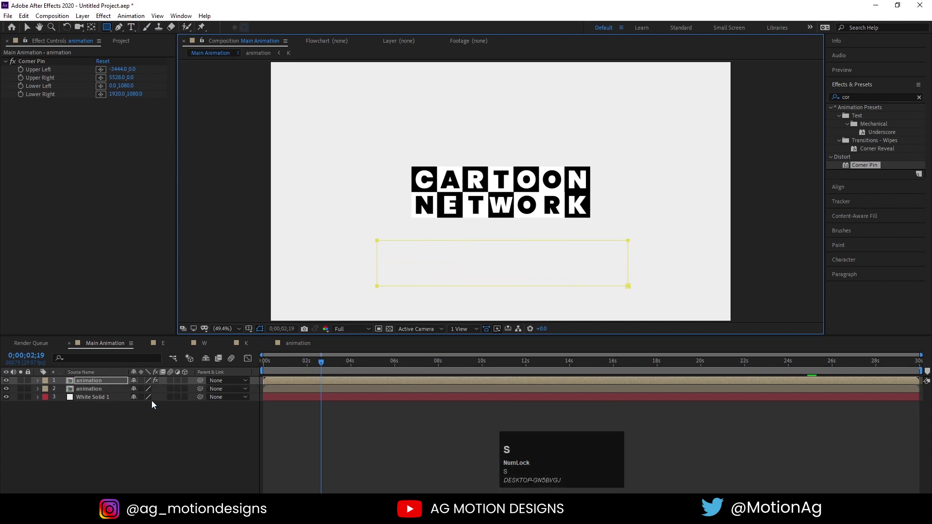
Step: Adjust the reflection mask, shorten the work area to the first seconds and loop the finished preview
key("m")
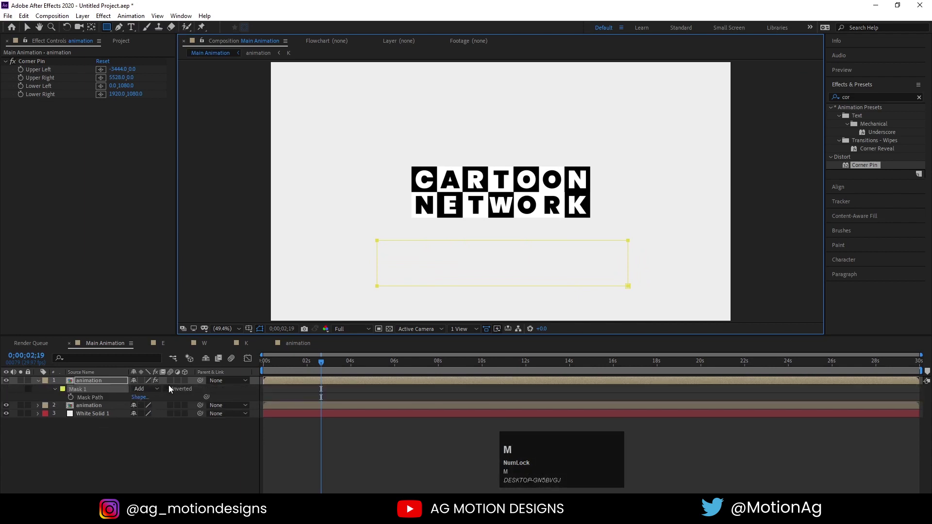
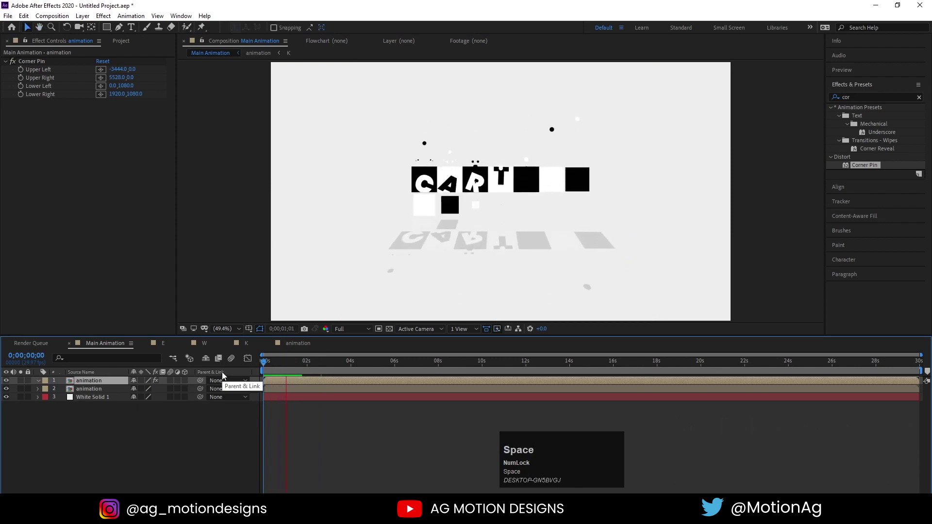
key("space")
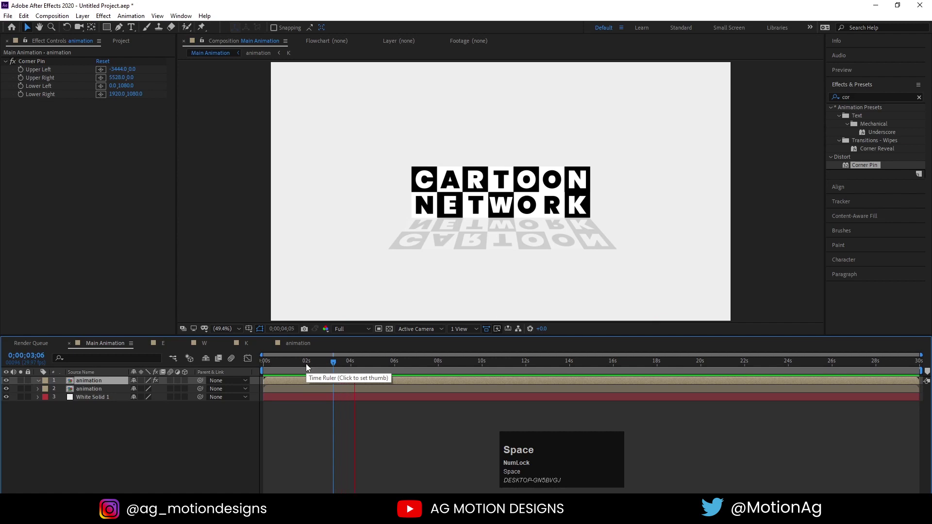
left_click(333, 363)
key("space")
key("n")
key("space")
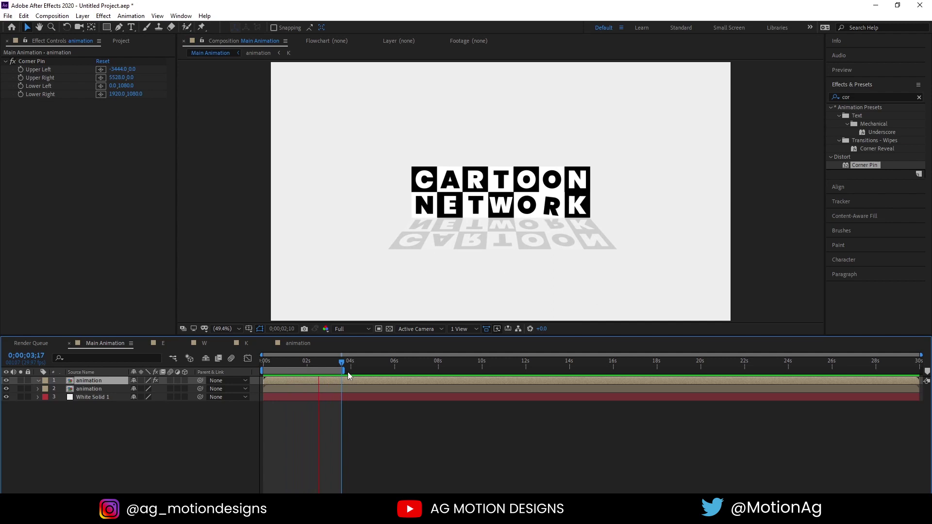
key("space")
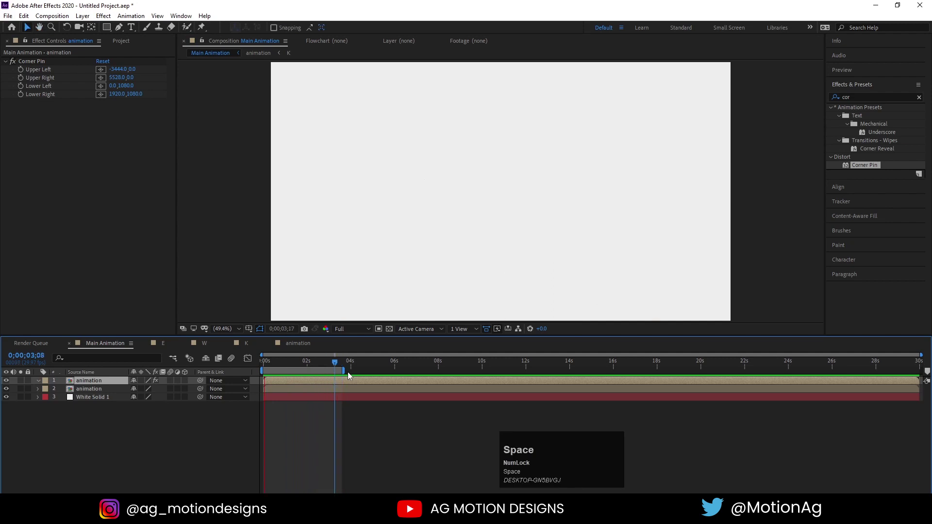